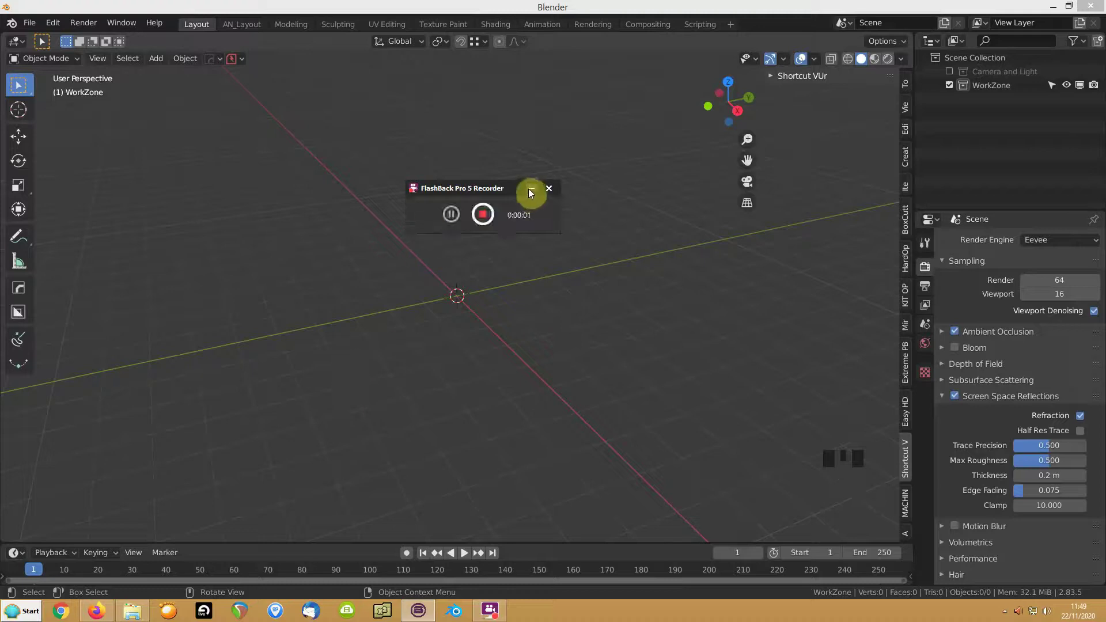
Dismiss the recorder panel and orbit around the empty scene.
drag(346, 232, 334, 257)
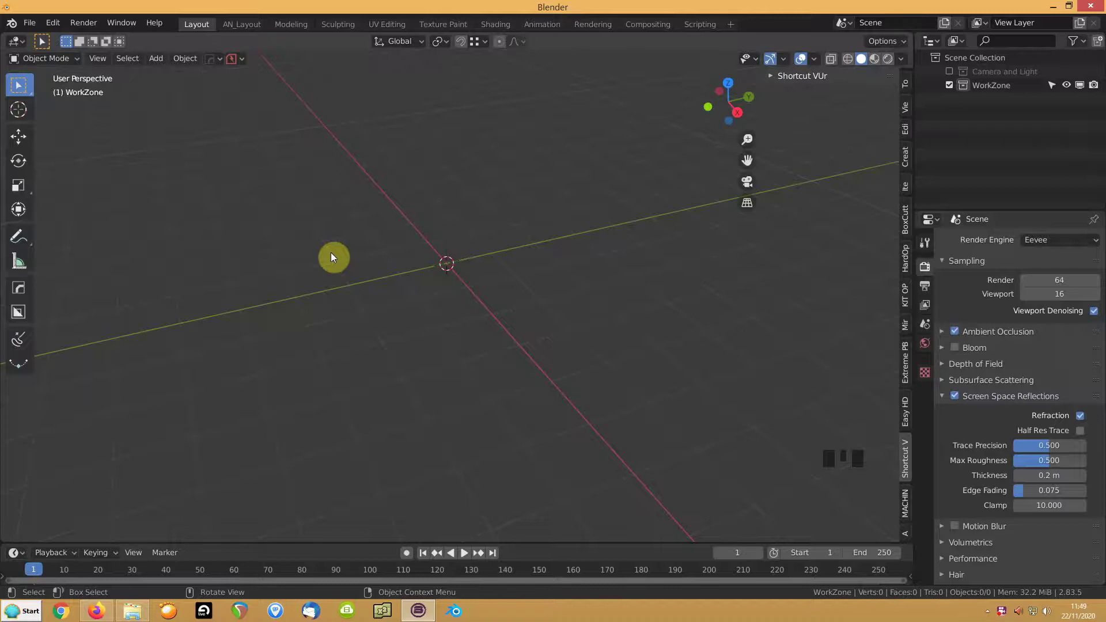
click(347, 261)
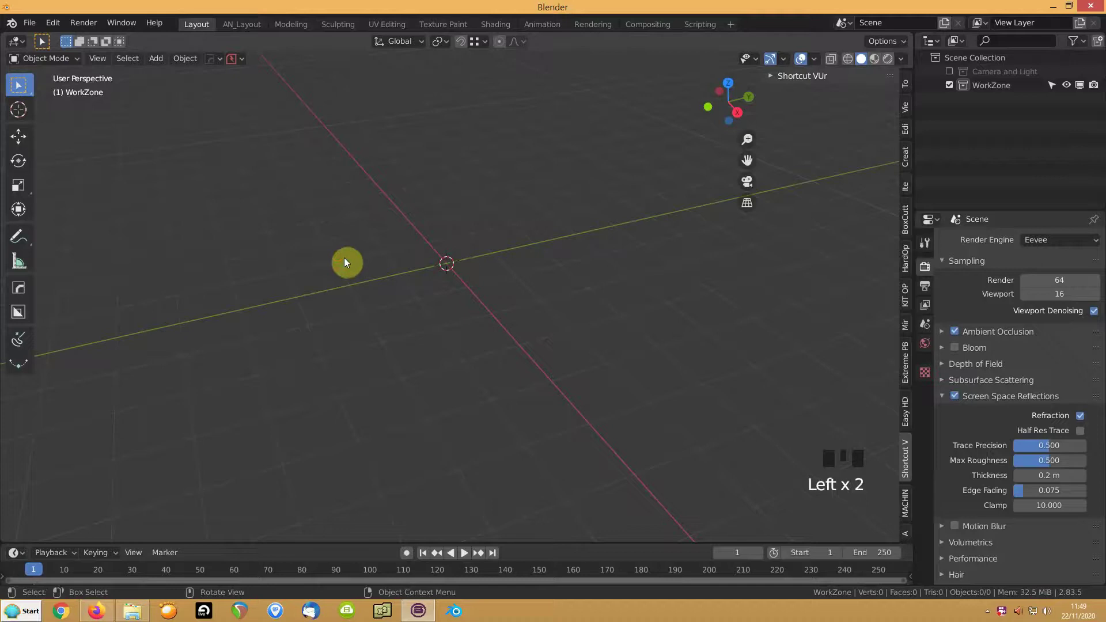
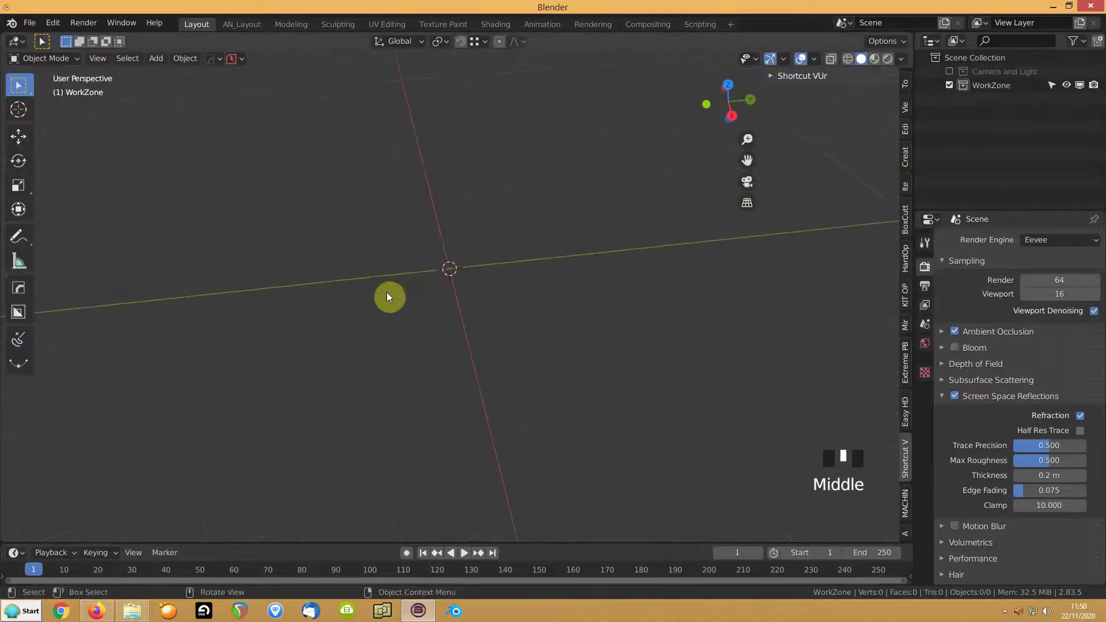
scroll(up, 3)
drag(412, 287, 235, 307)
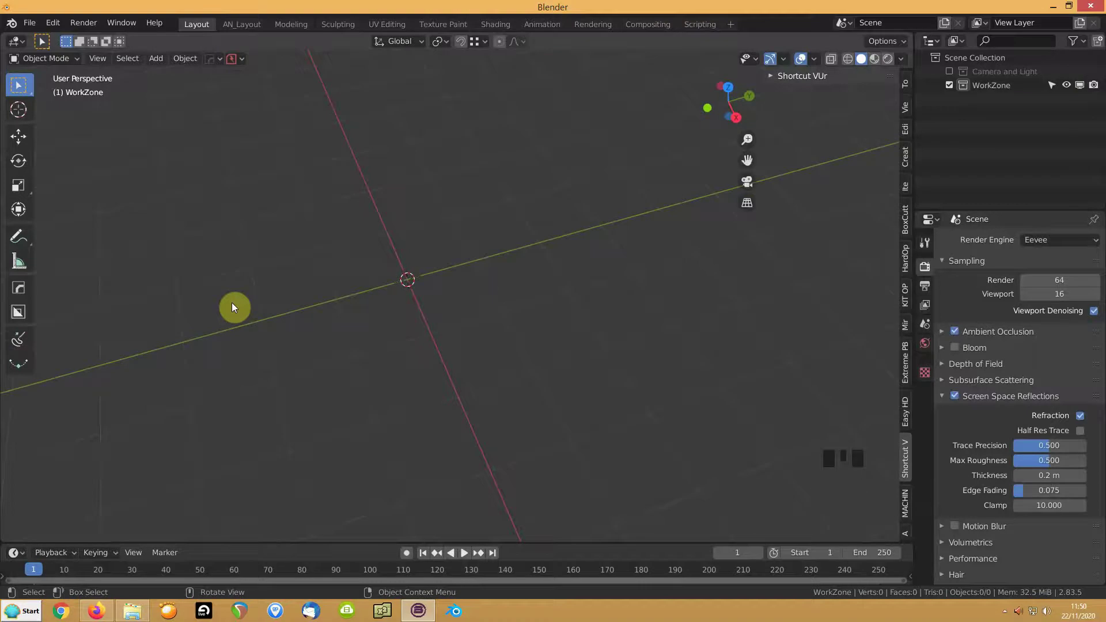
Add a filled Circle mesh at the scene origin from the Add > Mesh menu.
key(shift+a)
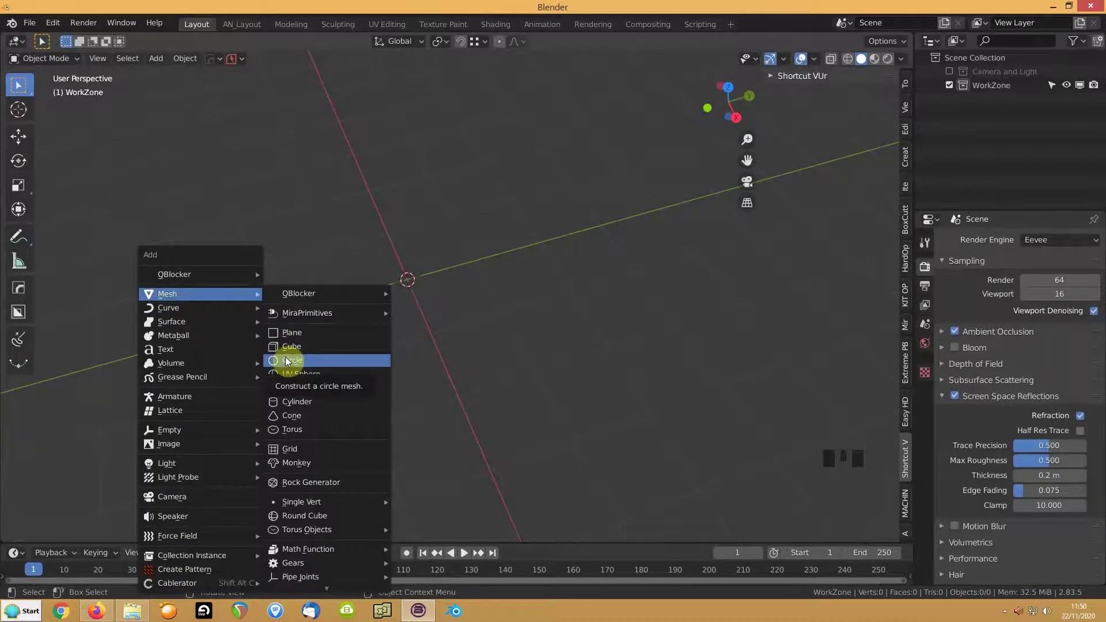
drag(54, 535, 175, 420)
drag(172, 420, 397, 315)
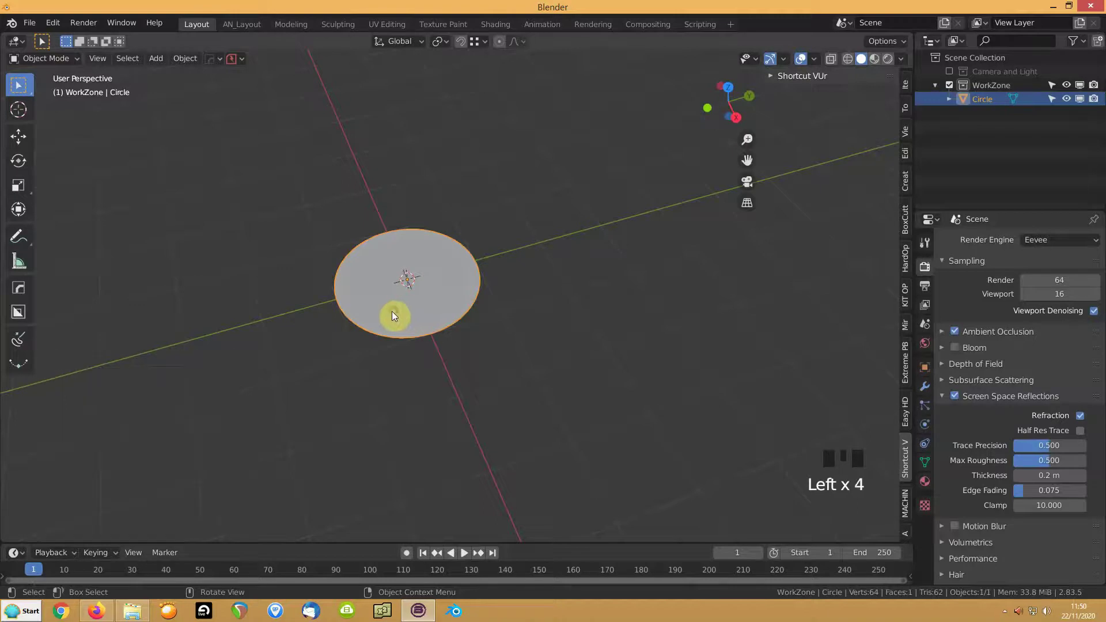
Edit the circle mesh and trial a few inset-and-extrude steps to form stepped rims.
key(Tab)
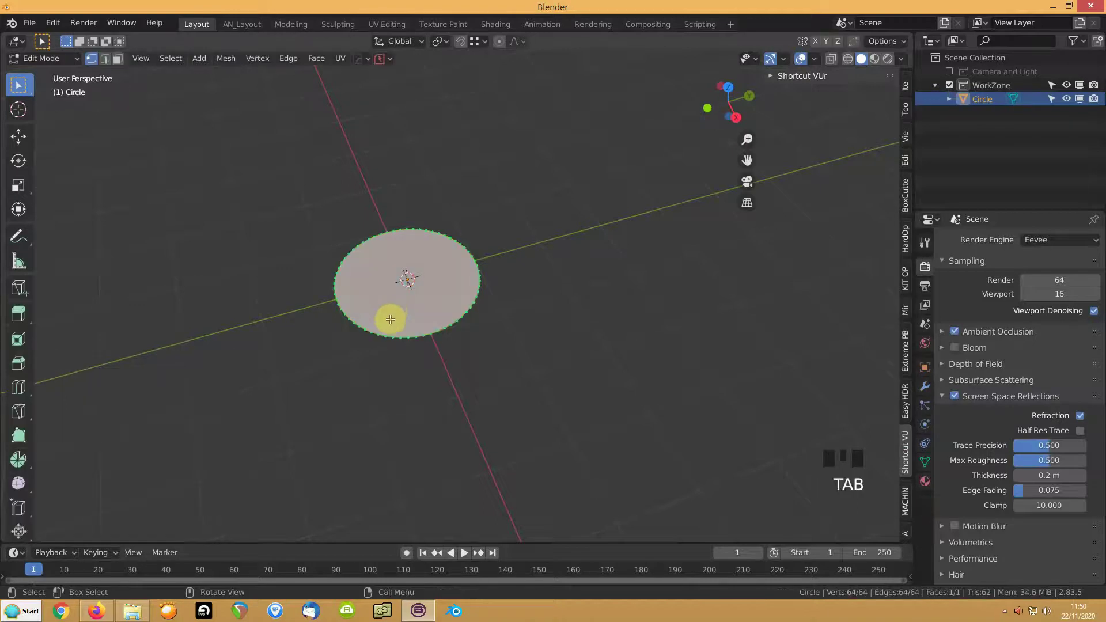
key(3)
drag(388, 319, 472, 288)
scroll(up, 3)
scroll(up, 3)
key(i)
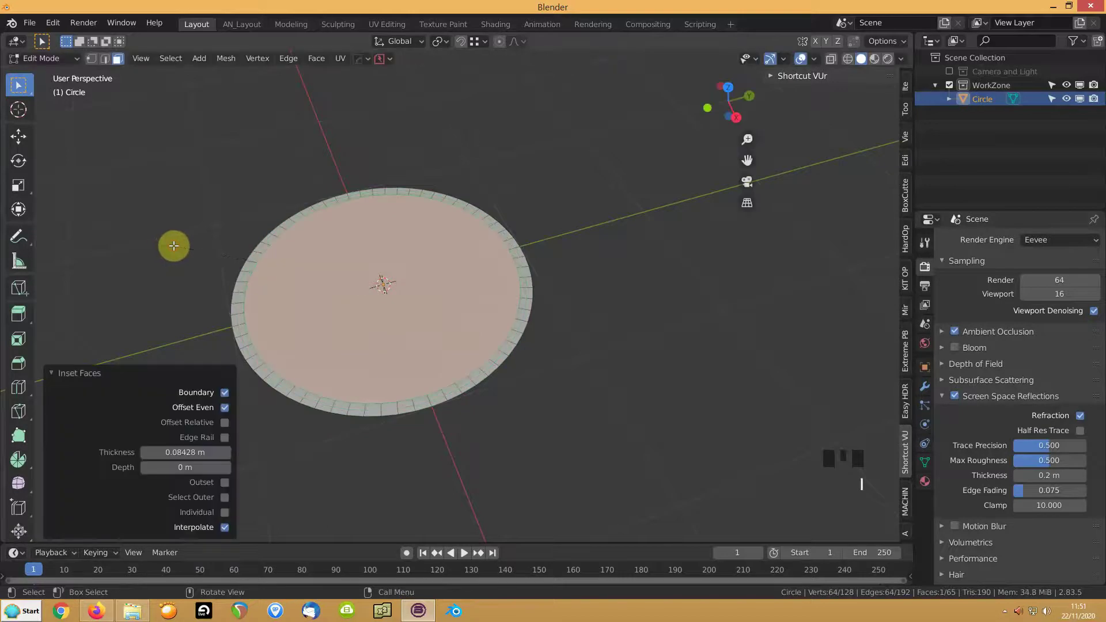
key(e)
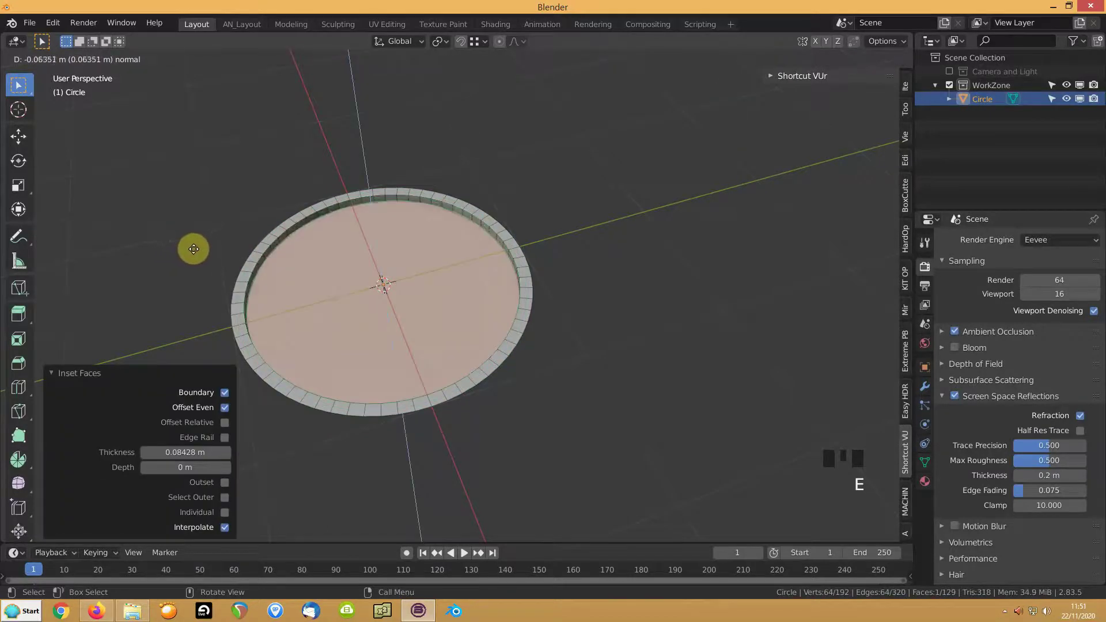
key(i)
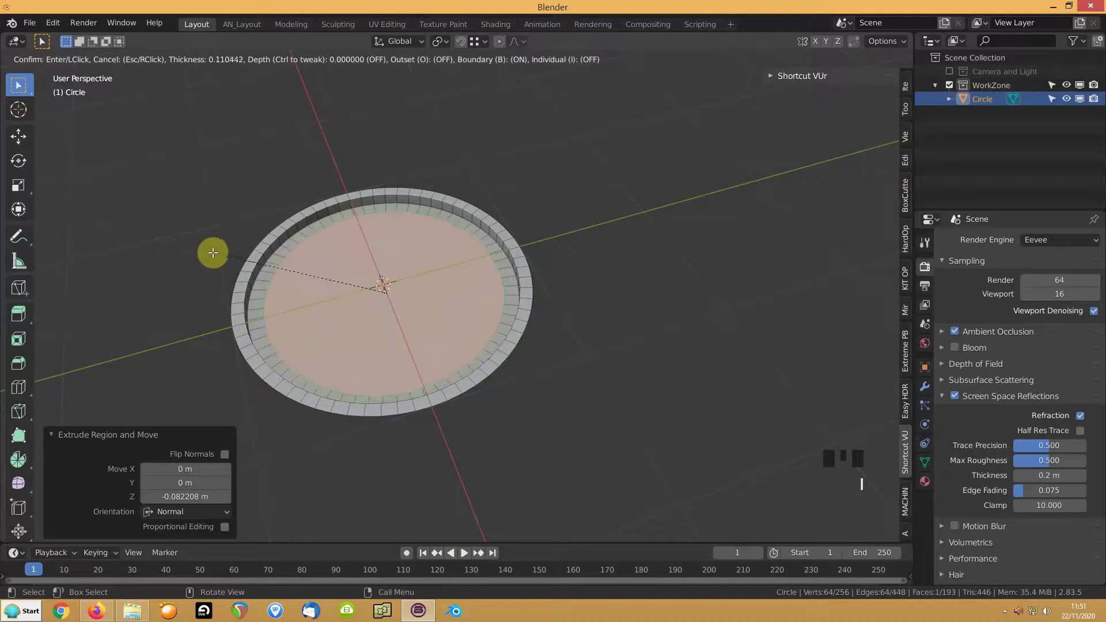
key(e)
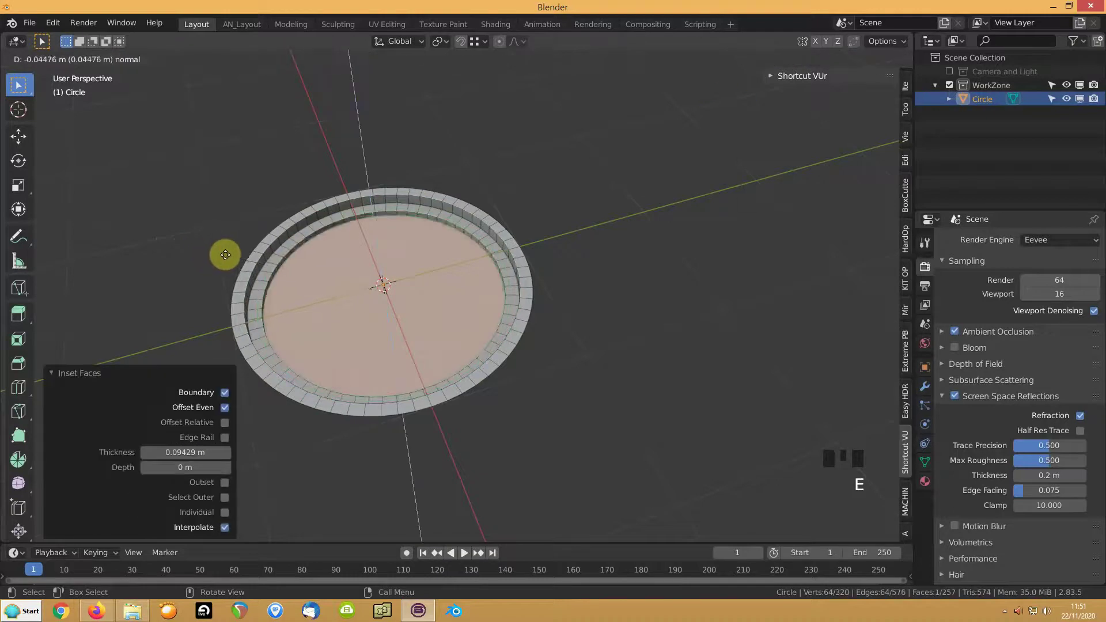
drag(243, 236, 236, 245)
scroll(up, 3)
scroll(up, 3)
scroll(down, 3)
scroll(down, 3)
drag(283, 219, 358, 244)
Undo the trial insets and extrusions back to the single flat 64-vertex face.
key(ctrl+z)
key(ctrl+z)
key(ctrl+z)
key(ctrl+z)
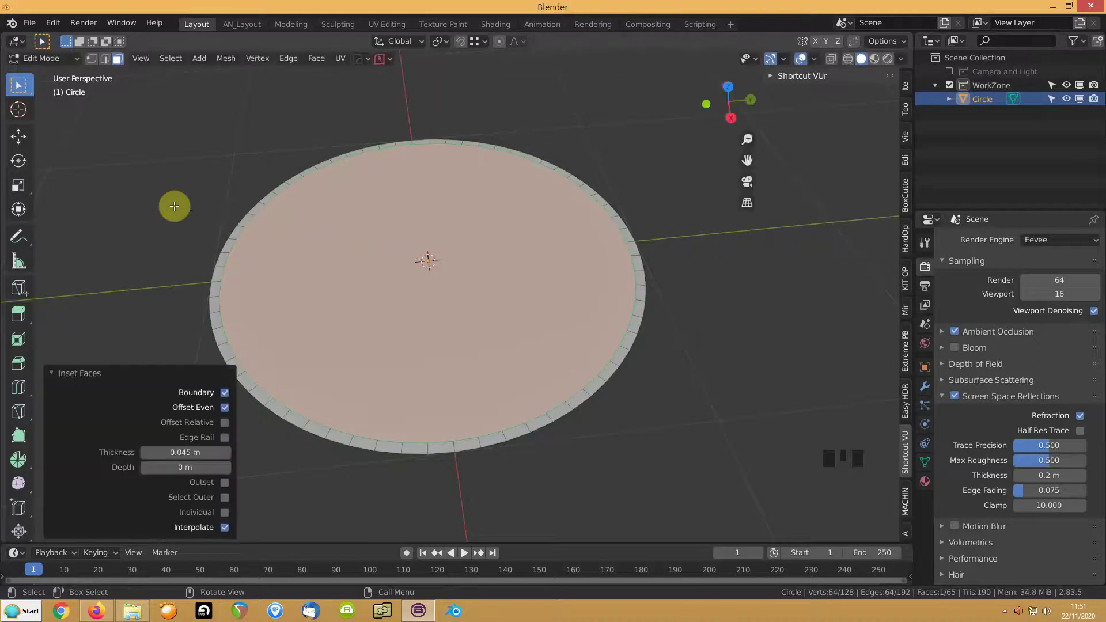
key(e)
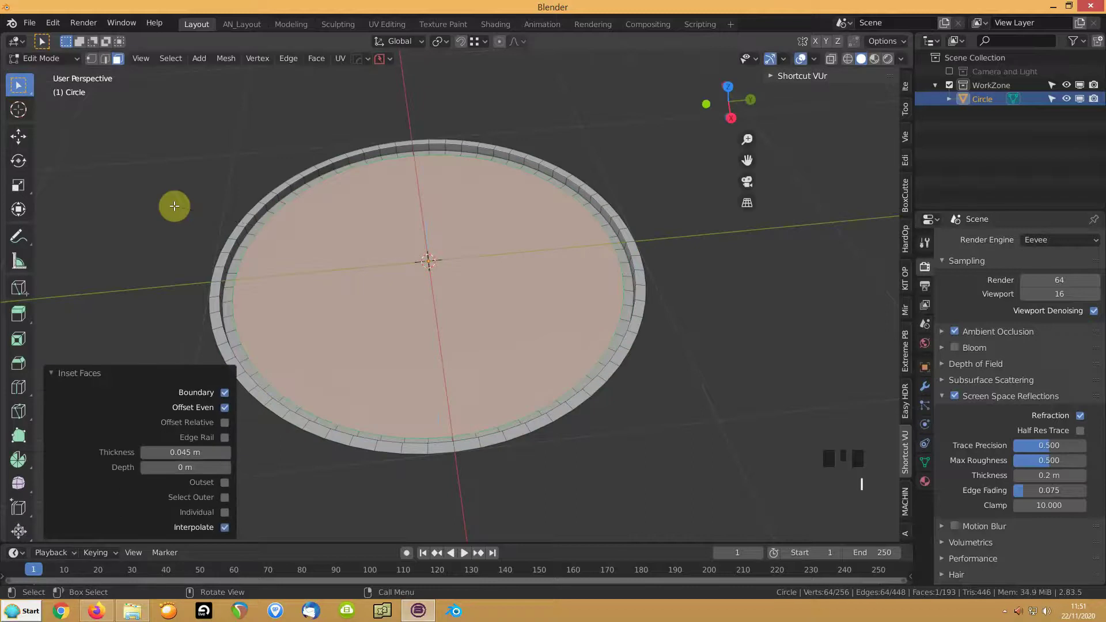
key(e)
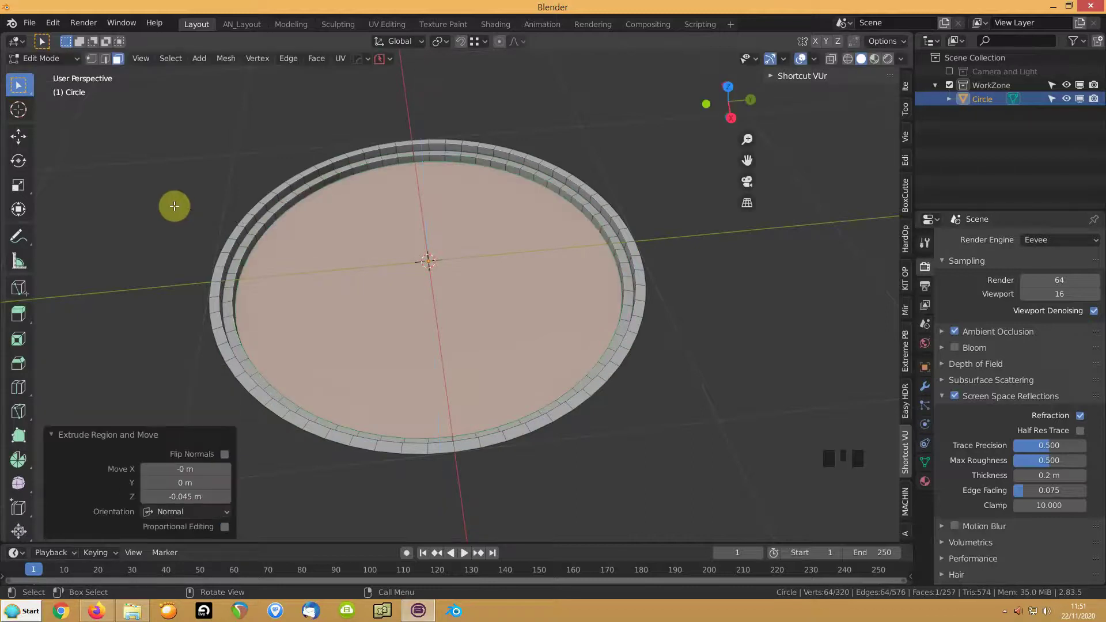
key(ctrl+z)
key(ctrl+z)
key(ctrl+z)
key(ctrl+z)
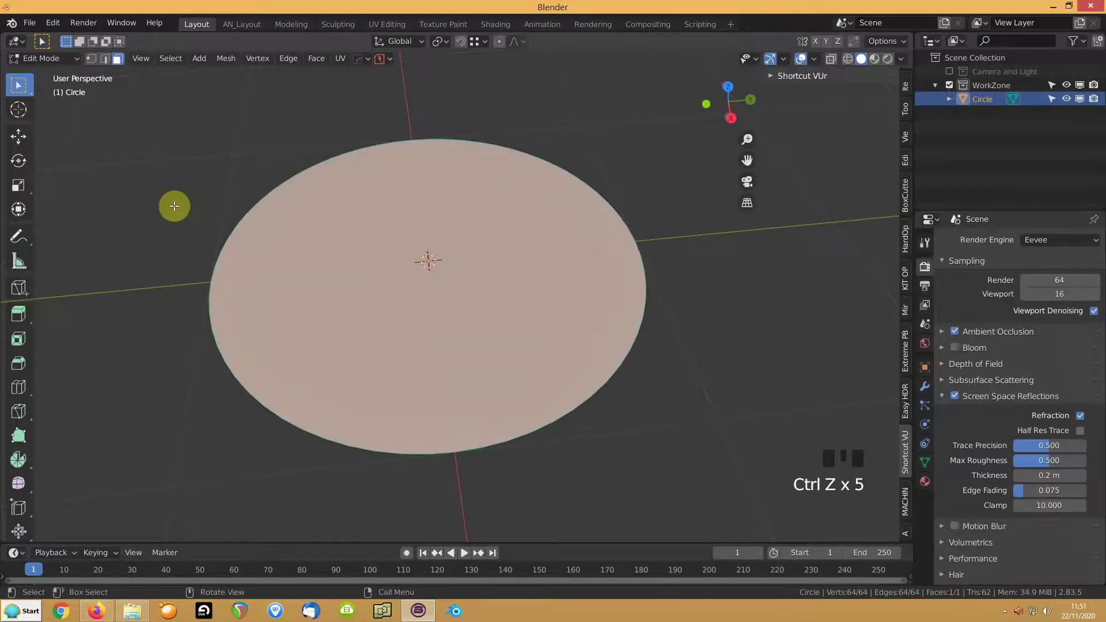
Start a fresh inset on the circle face to begin the concentric grooves.
key(i)
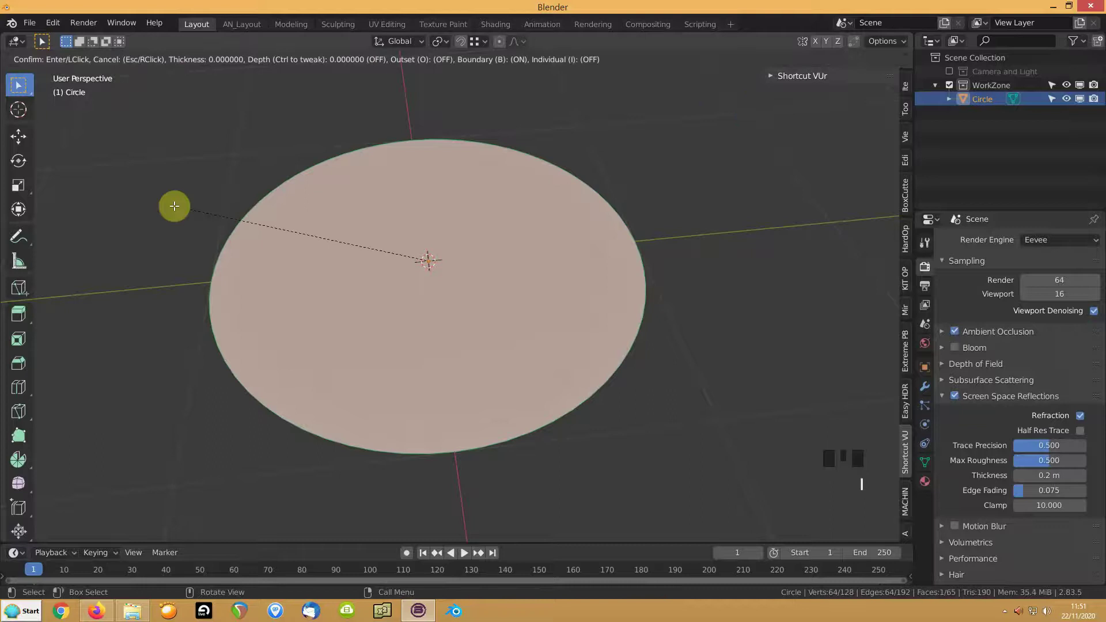
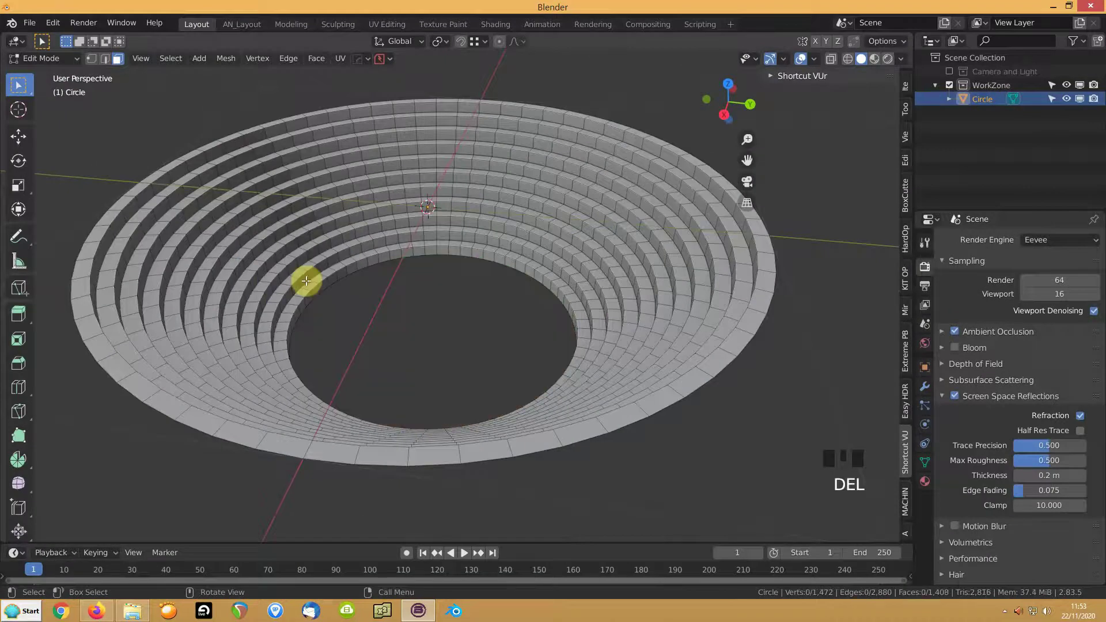
Extrude the outer rim edge down into a deep wall, leave edit mode and smooth-shade the bowl.
key(2)
click(82, 239)
key(e)
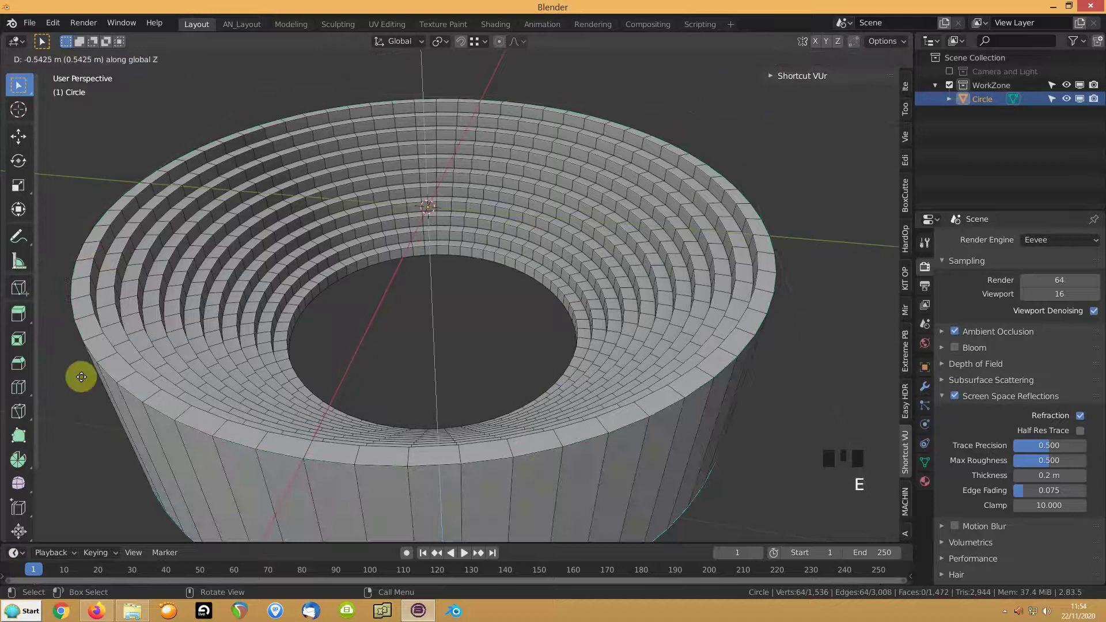
click(346, 276)
key(g)
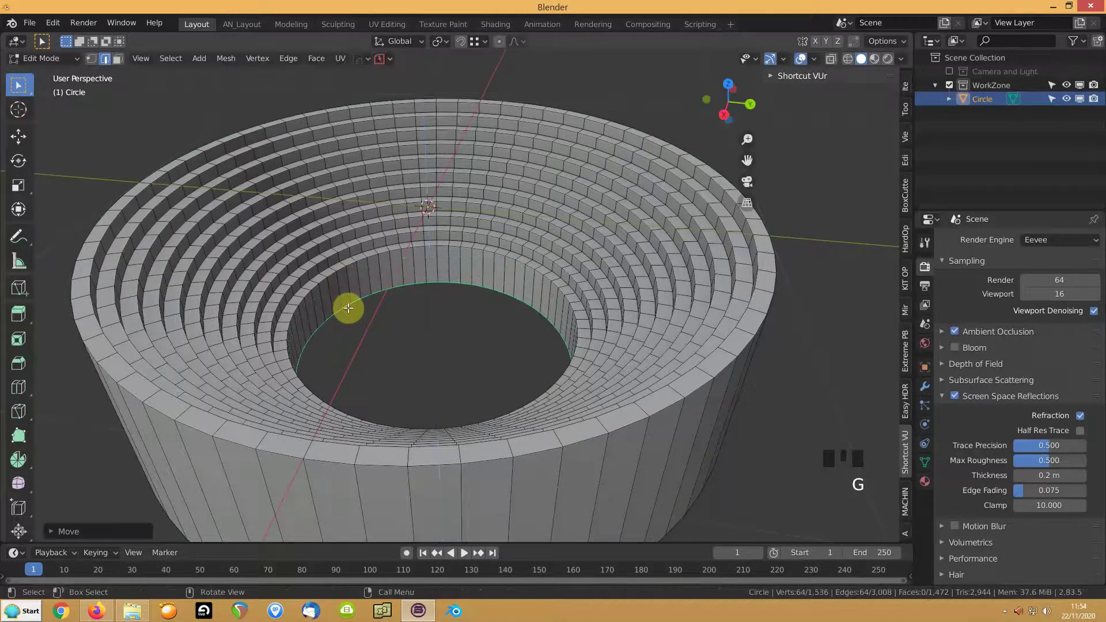
key(Tab)
key(q)
Orbit and zoom around the grooved bowl to inspect the result.
drag(327, 323, 368, 253)
scroll(down, 3)
drag(376, 255, 928, 466)
drag(928, 465, 436, 374)
scroll(up, 3)
drag(566, 334, 456, 341)
scroll(down, 3)
drag(425, 329, 525, 347)
scroll(up, 3)
scroll(up, 3)
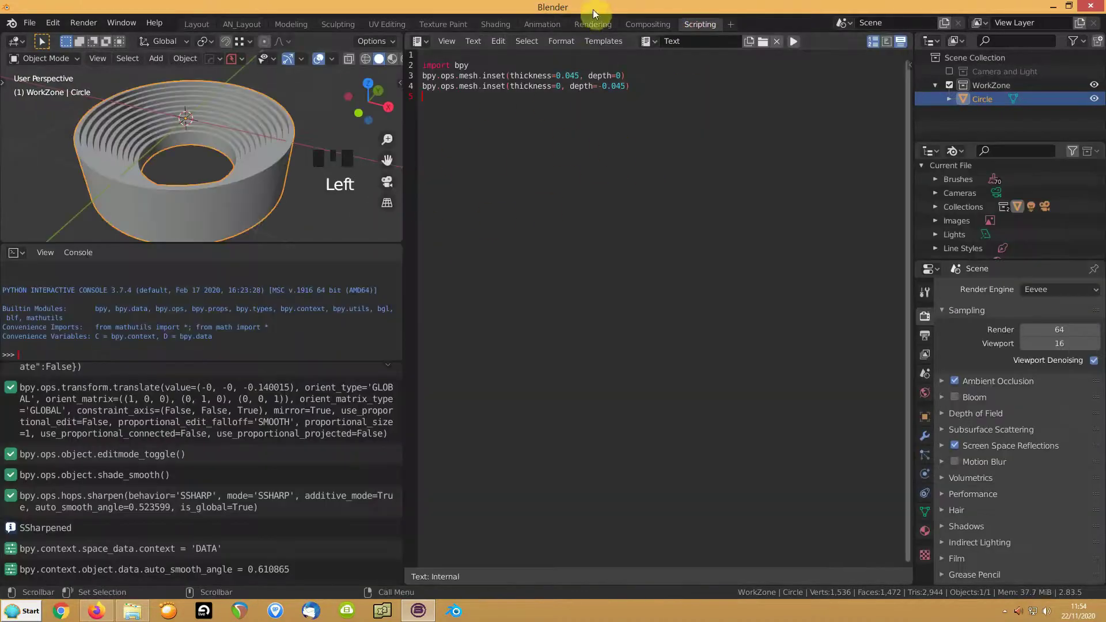
Return to the Layout workspace and add a Plane mesh beside the grooved bowl.
click(210, 29)
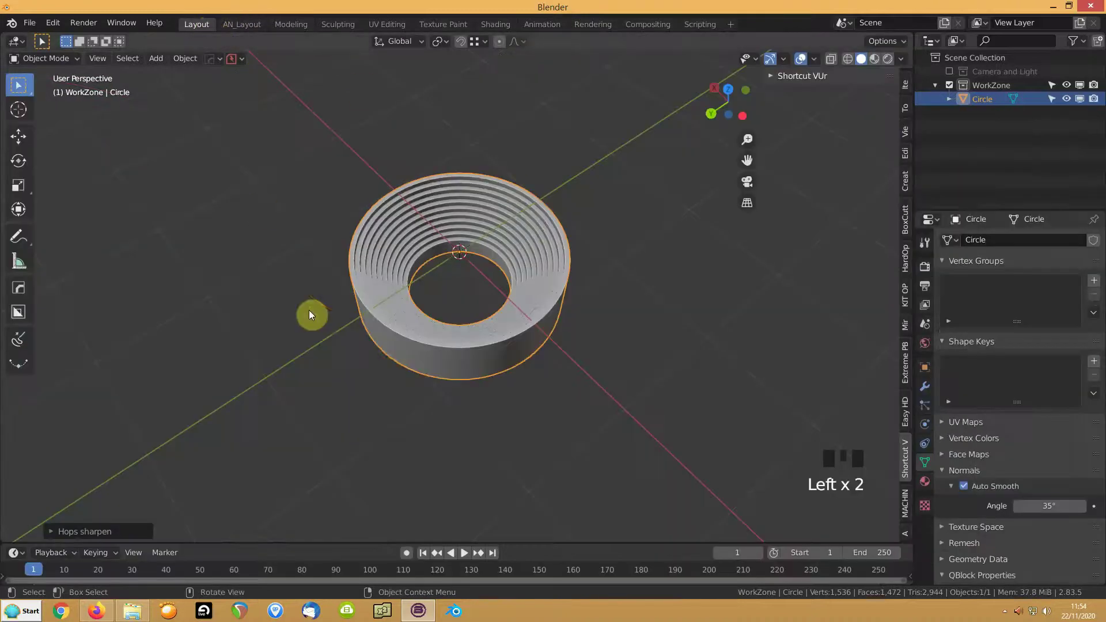
scroll(up, 3)
middle_click(381, 331)
scroll(down, 3)
key(g)
scroll(up, 3)
drag(583, 258, 442, 331)
Edit the plane in an isolated front view, stand it upright and move its corner to the origin.
key(shift+a)
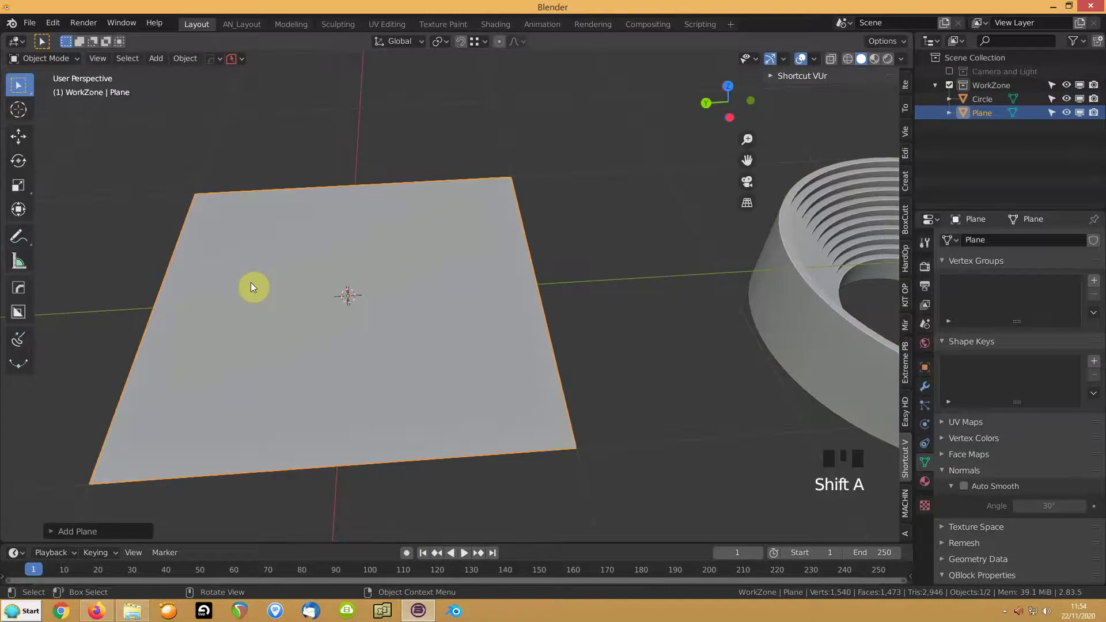
key(Tab)
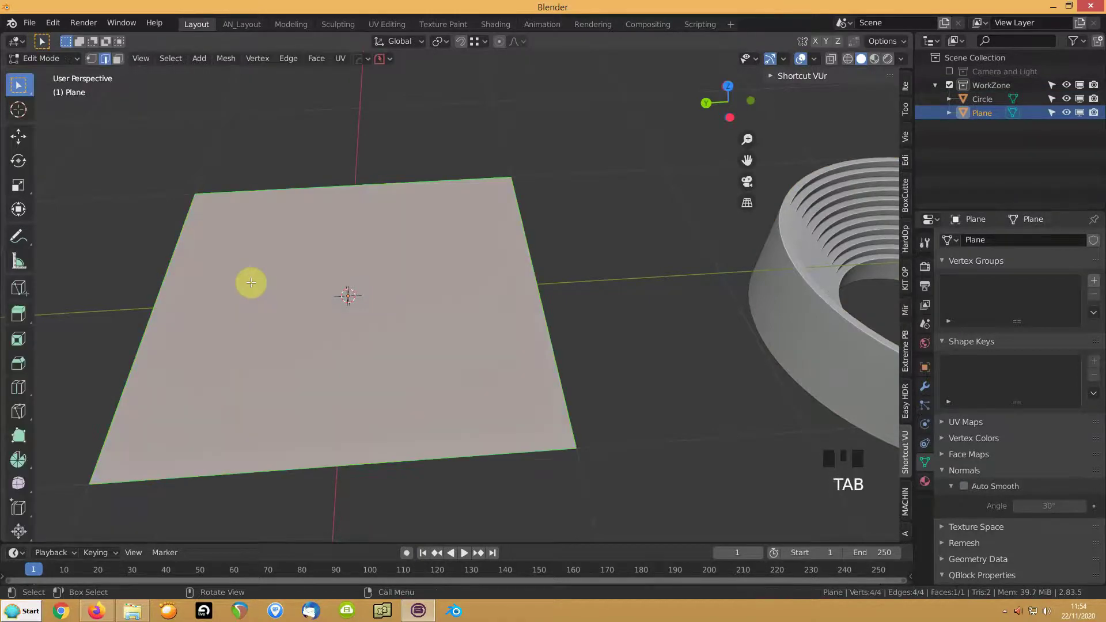
key(KP_7)
key(KP_1)
key(KP_5)
key(KP_Divide)
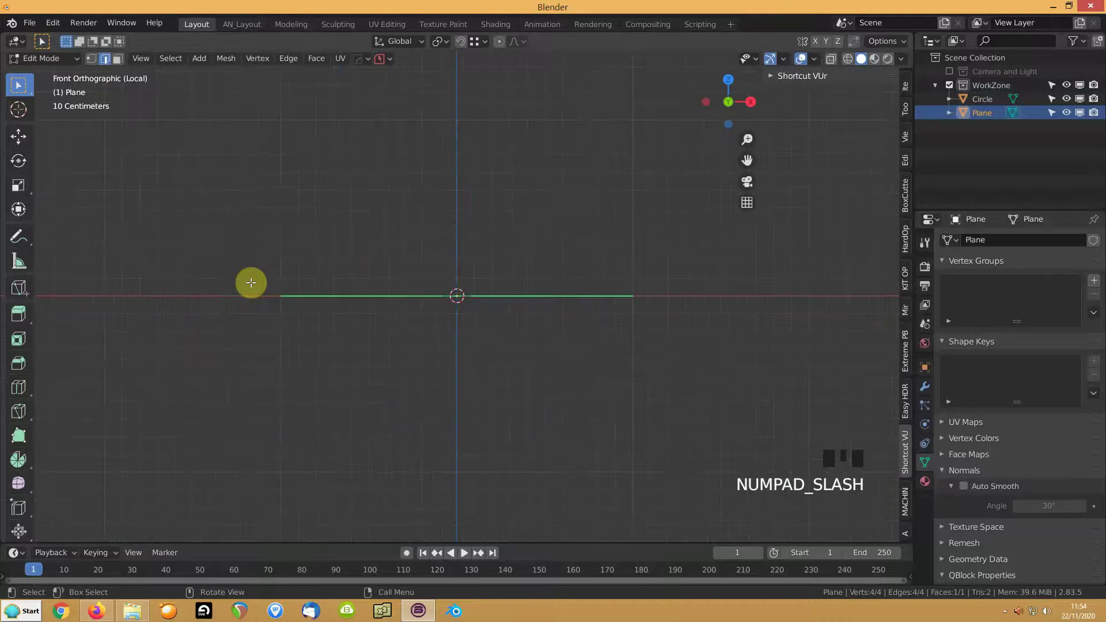
key(r)
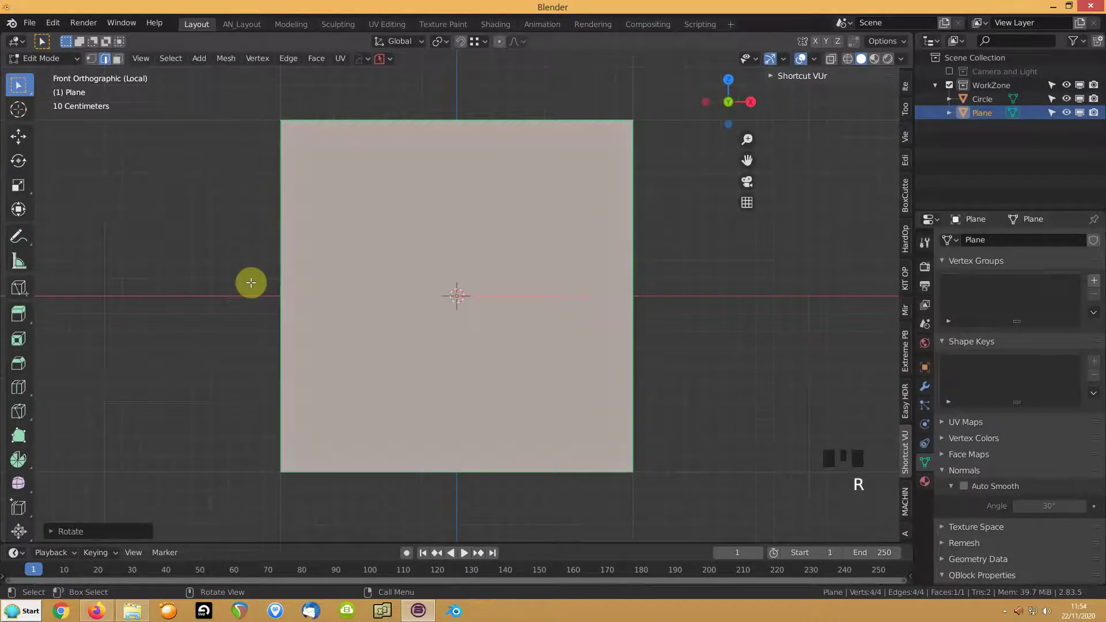
key(g)
key(g)
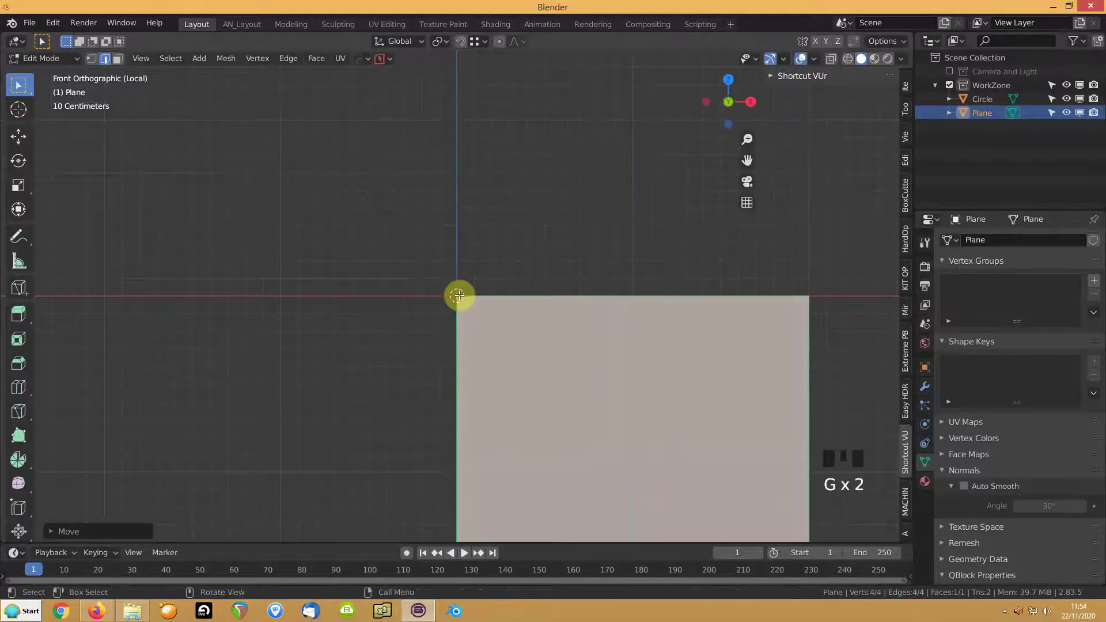
Set the pivot and begin shrinking the plane into a small square.
drag(318, 296, 379, 229)
key(.)
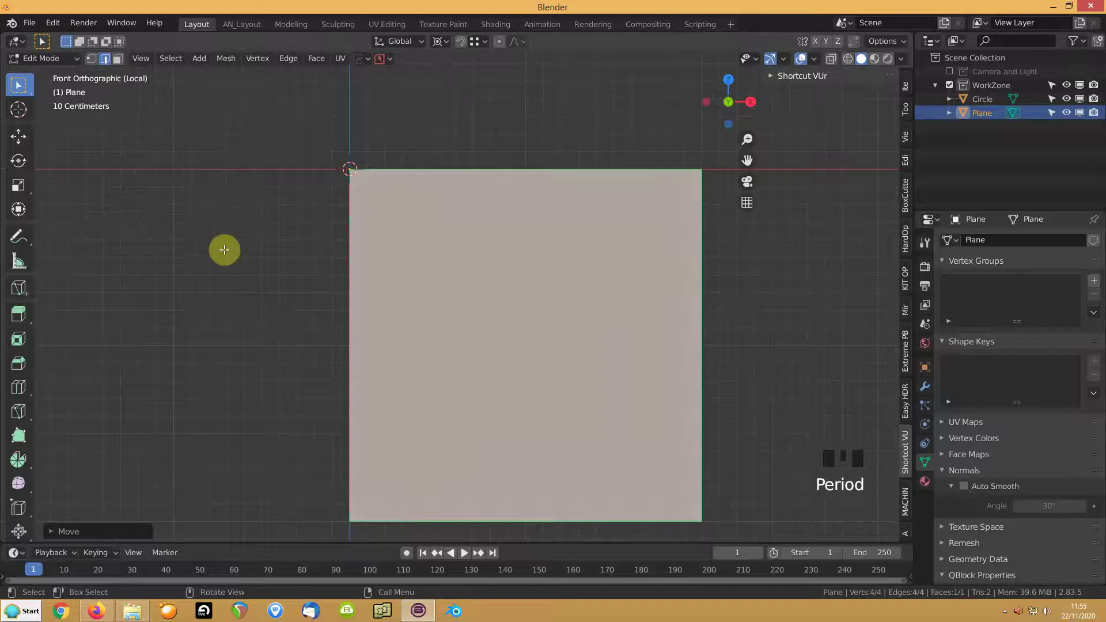
key(.)
scroll(down, 3)
scroll(down, 3)
key(s)
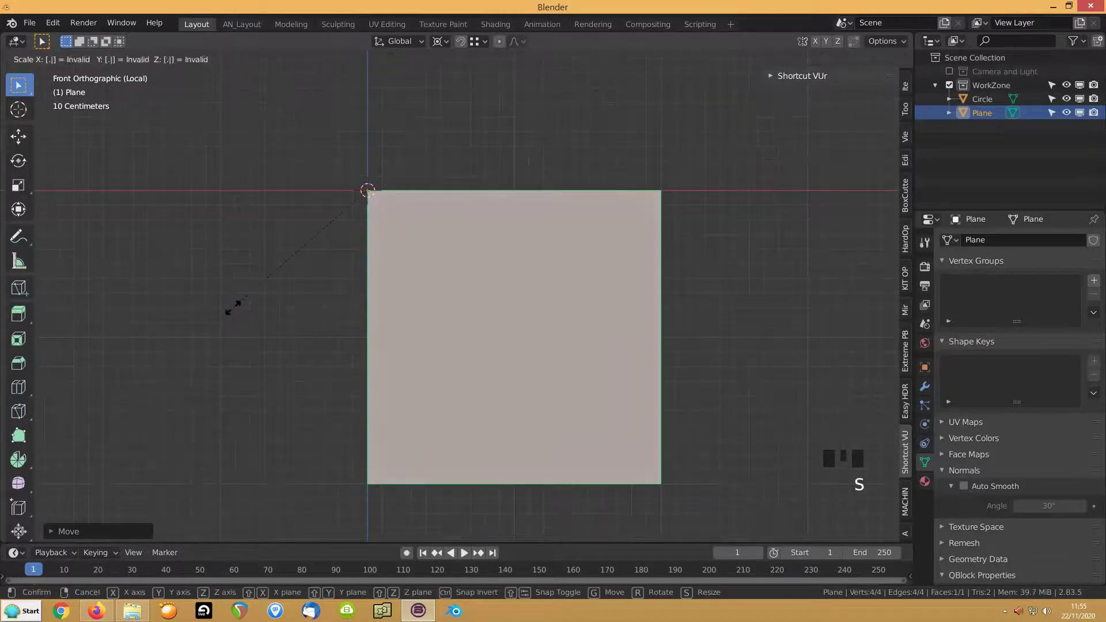
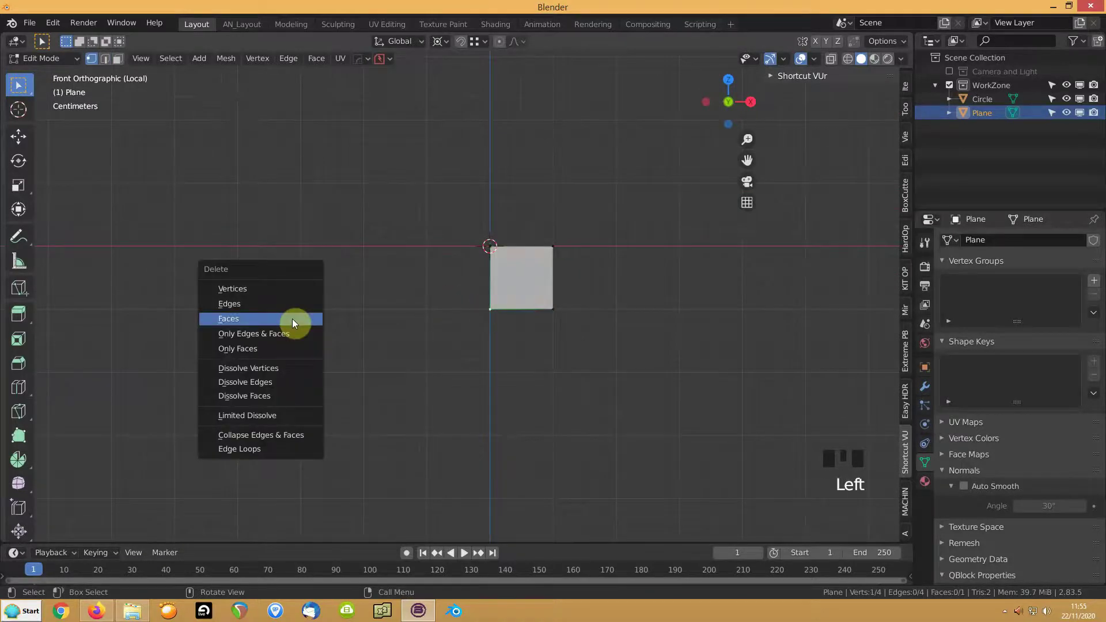
Delete a vertex to leave an L profile, assign the corner to vertex group BvlPt, return to object mode.
key(Delete)
key(a)
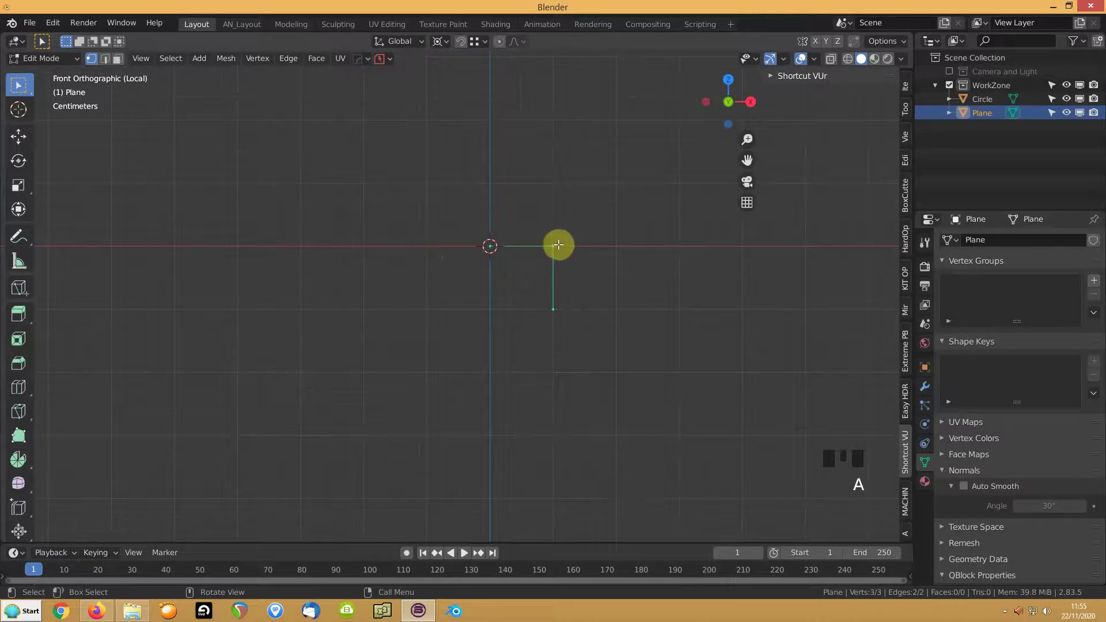
click(558, 241)
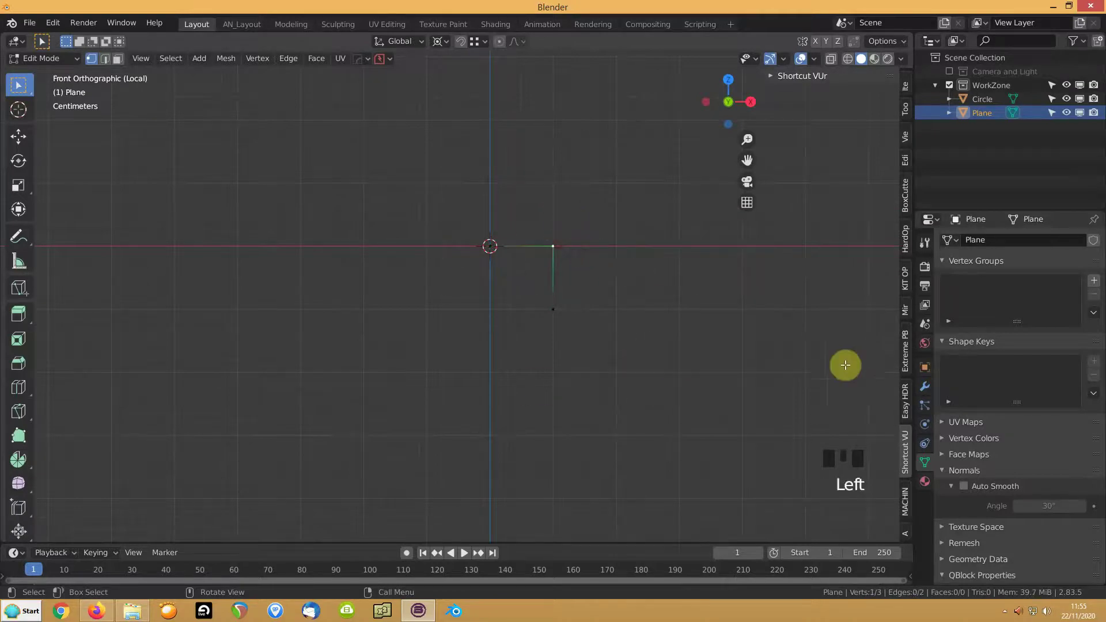
drag(1098, 283, 963, 287)
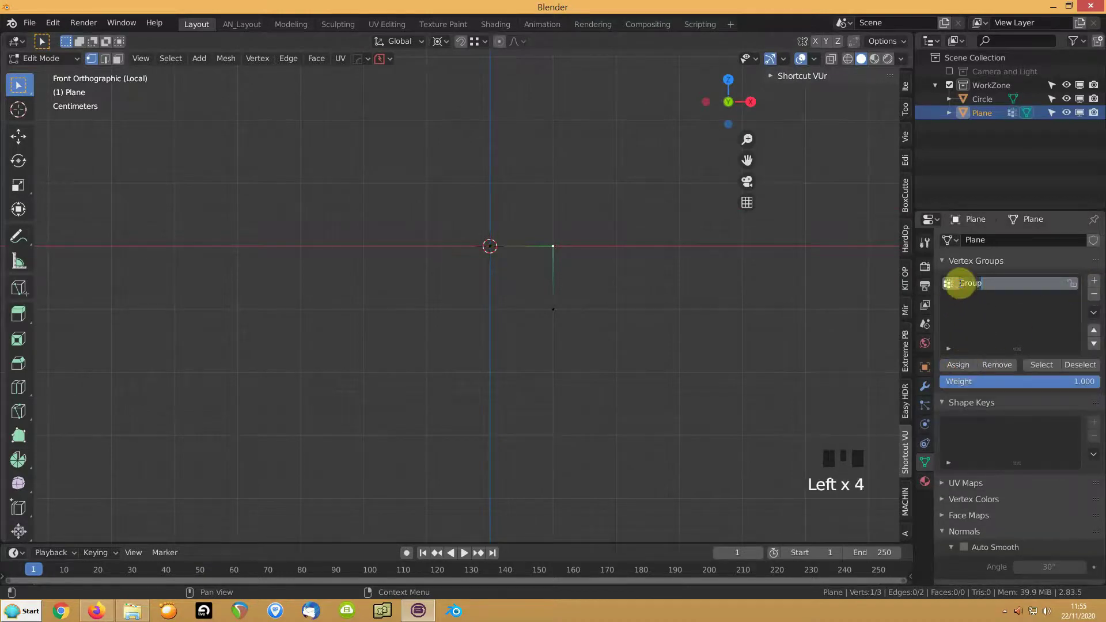
drag(964, 287, 539, 288)
scroll(up, 3)
key(Tab)
scroll(down, 3)
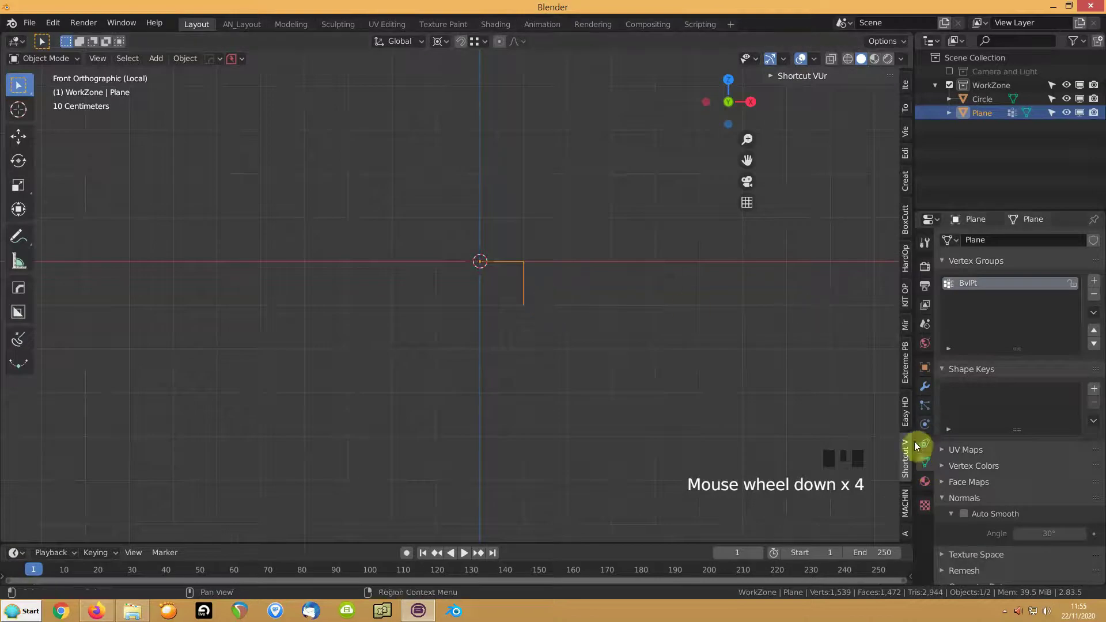
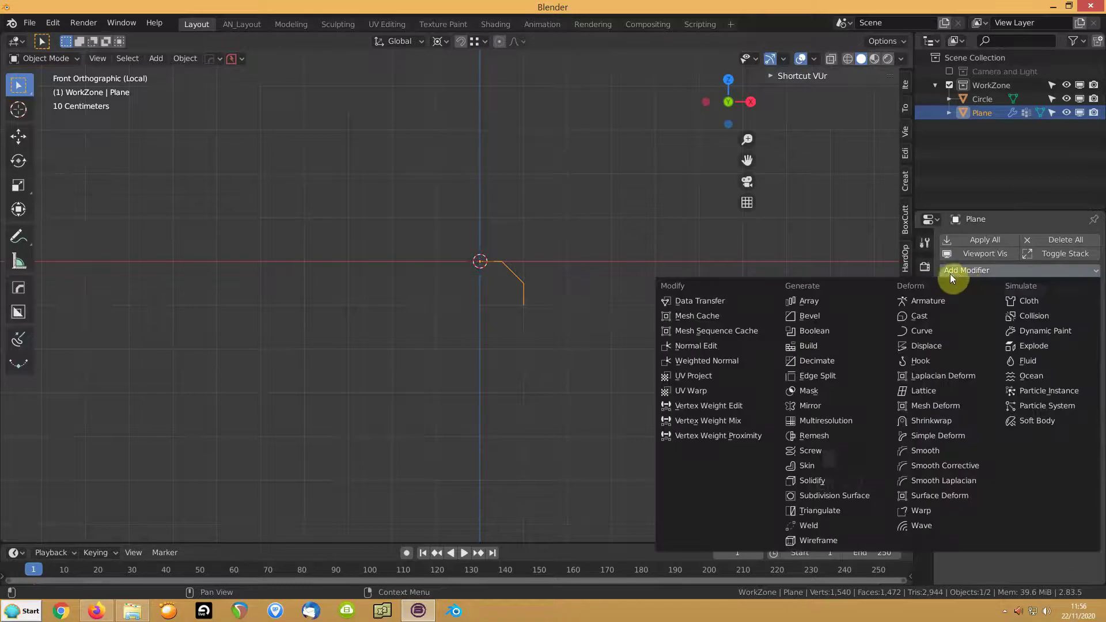
Add Bevel, Array and Displace modifiers to repeat the bevelled profile into a diagonal staircase.
drag(828, 302, 962, 454)
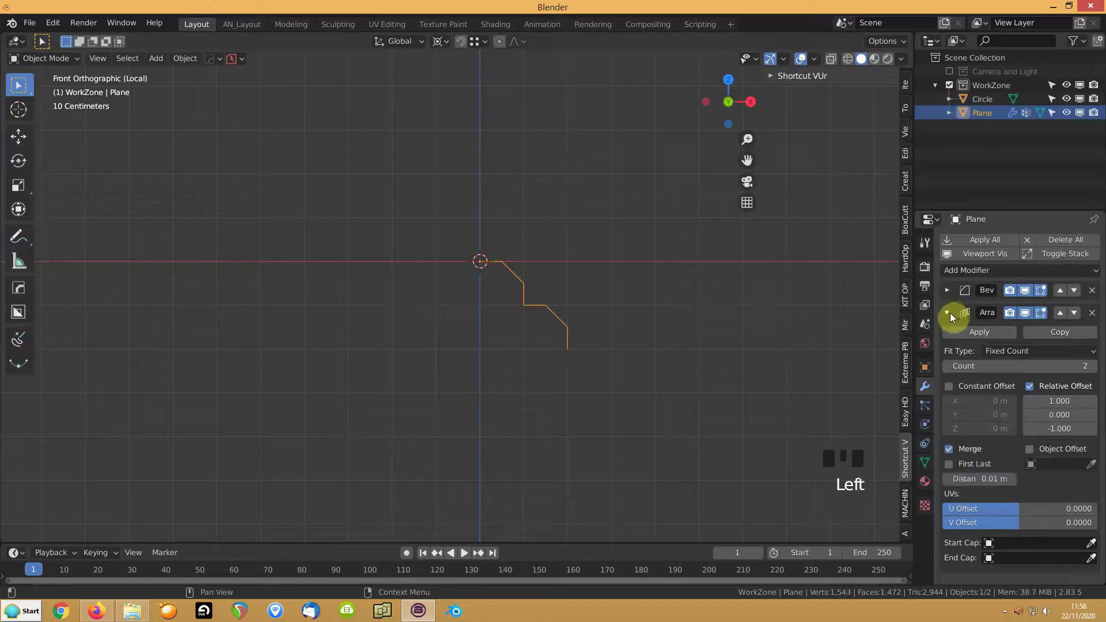
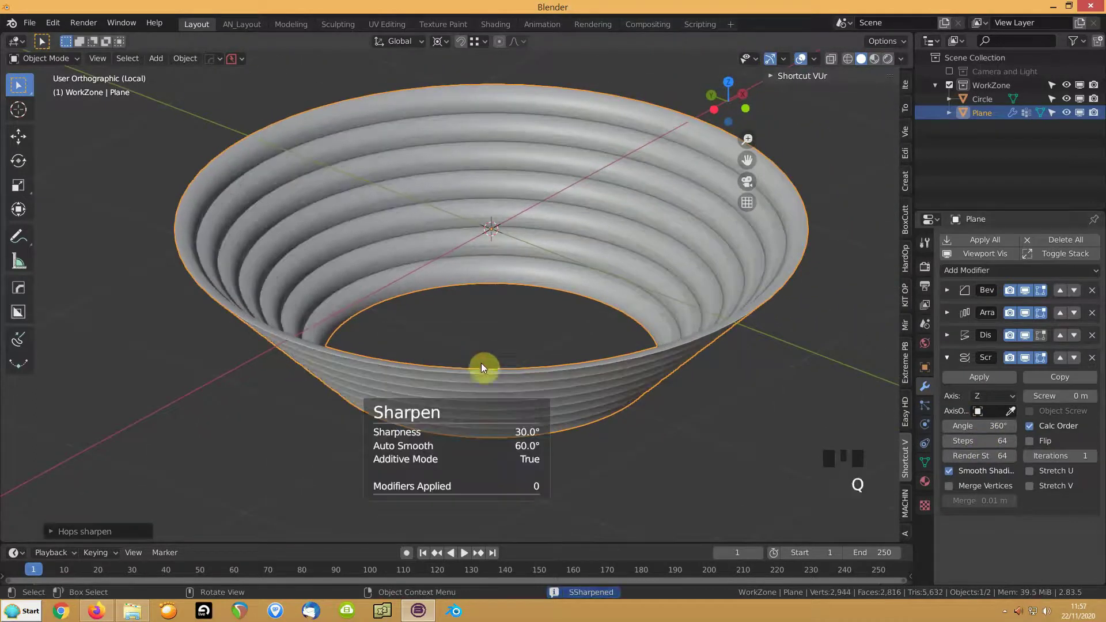
Reshape the bevel's custom profile curve so the spun bowl gets thin, deep grooves.
drag(513, 346, 1020, 295)
drag(1020, 295, 500, 251)
drag(500, 250, 257, 231)
drag(1020, 293, 545, 212)
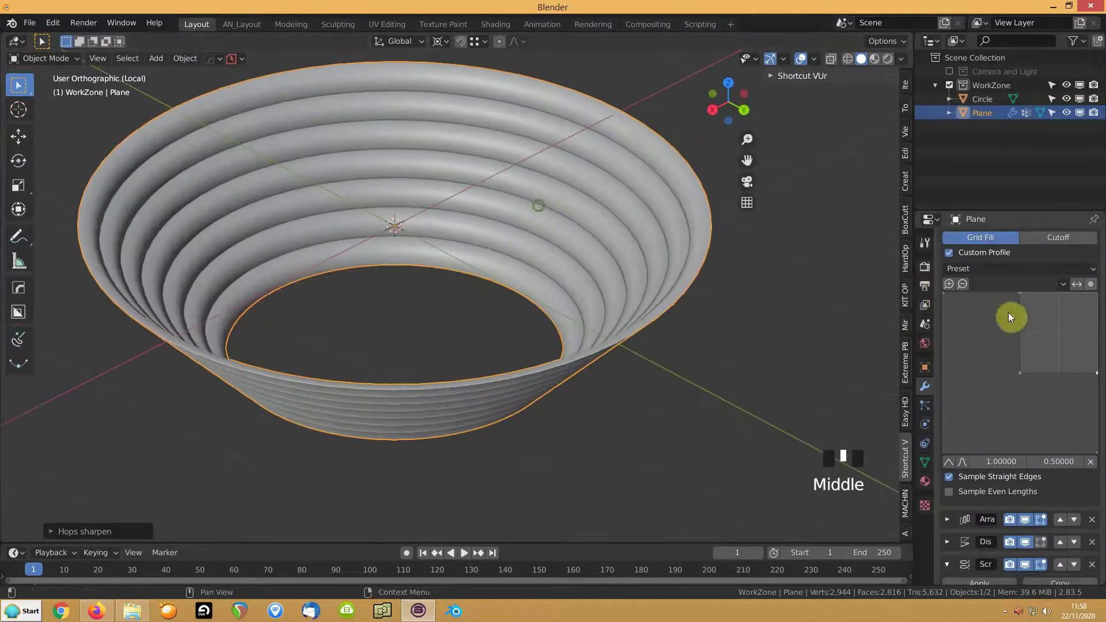
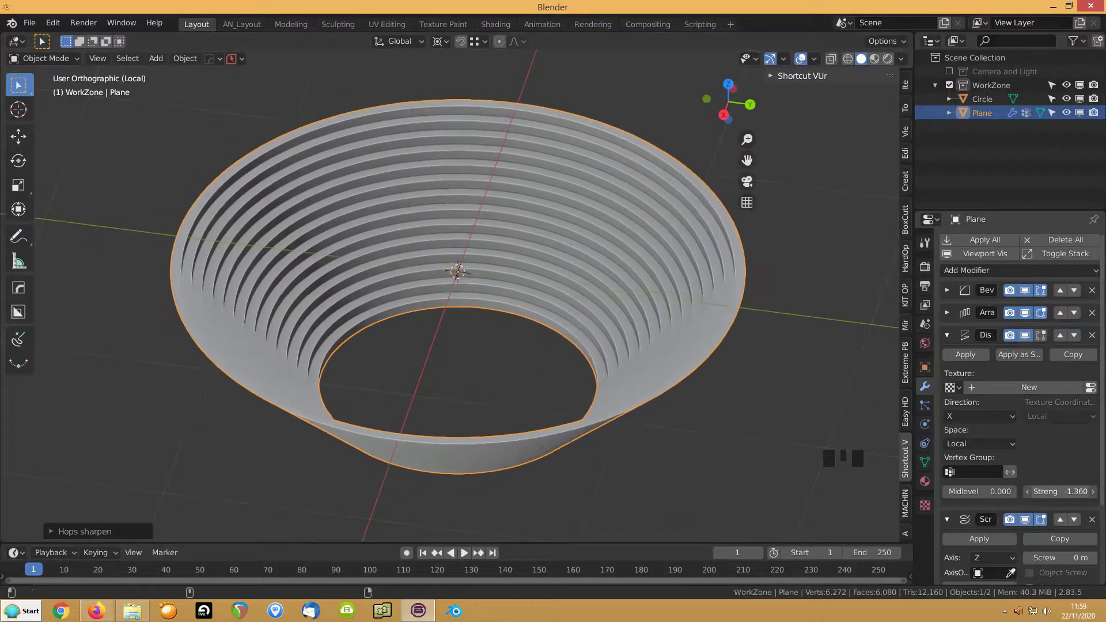
Duplicate the grooved bowl as Plane.001 beside it along X and convert the original to a plain mesh.
drag(499, 421, 596, 397)
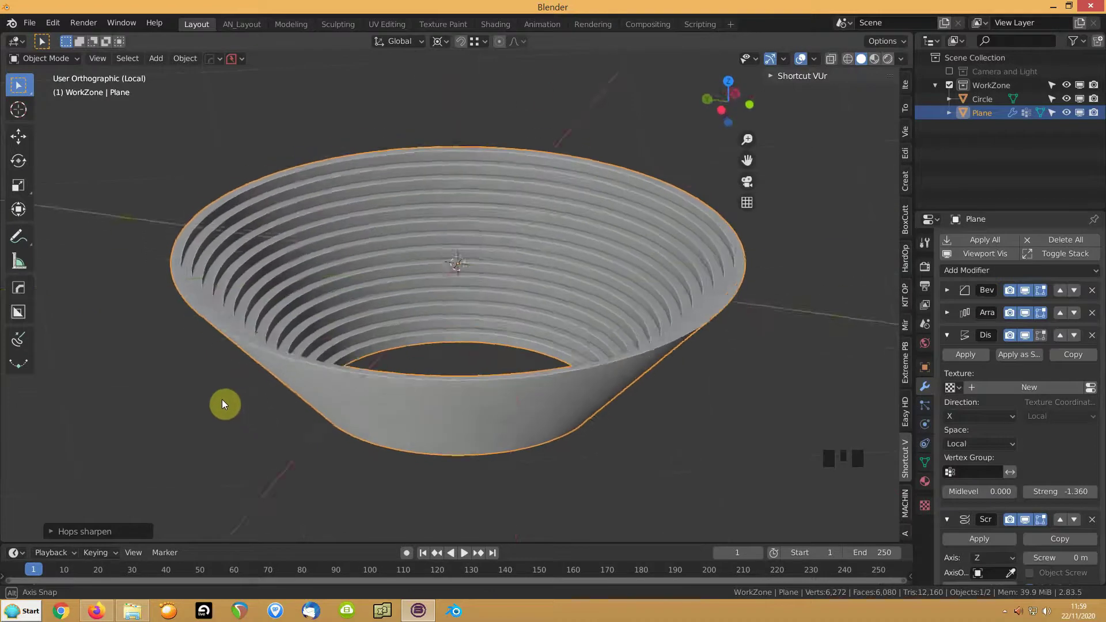
scroll(up, 3)
scroll(down, 3)
drag(270, 353, 278, 363)
key(shift+d)
key(g)
drag(328, 343, 286, 509)
key(ctrl+a)
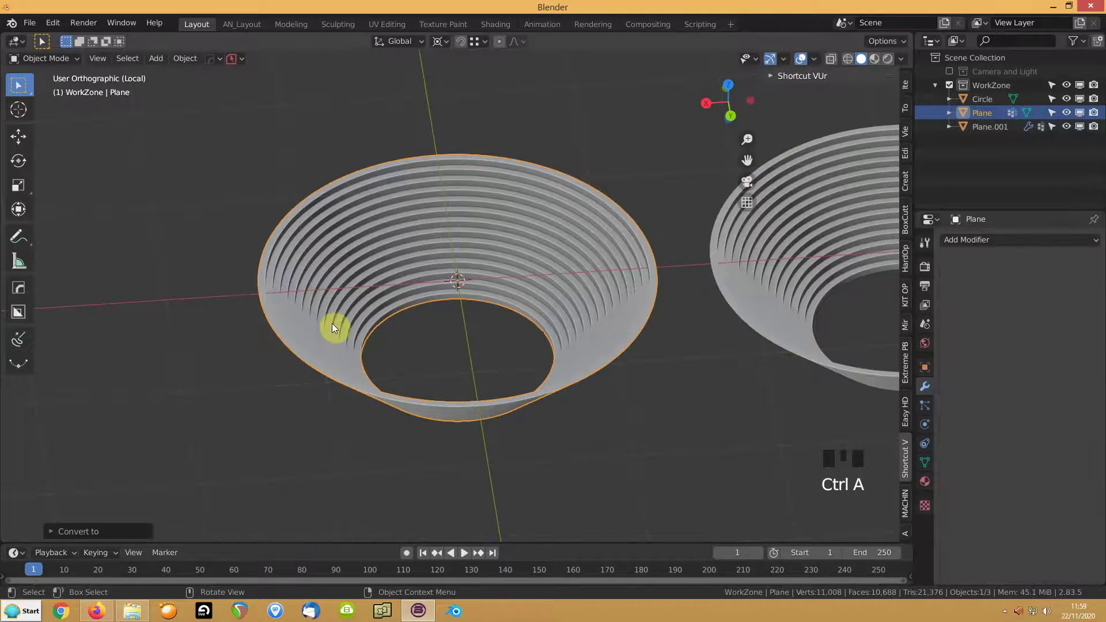
key(Tab)
Merge the bowl's overlapping vertices by distance, removing 1024 duplicates.
key(a)
key(m)
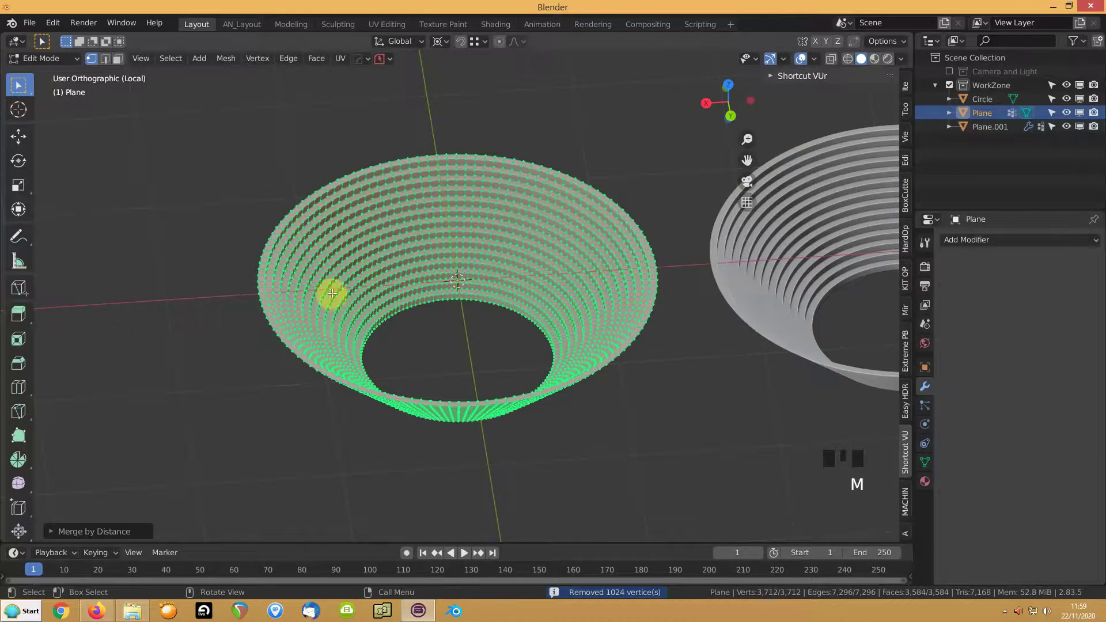
scroll(up, 3)
key(2)
Assign several groove edge loops to a new vertex group named Group and return to Object Mode.
click(322, 271)
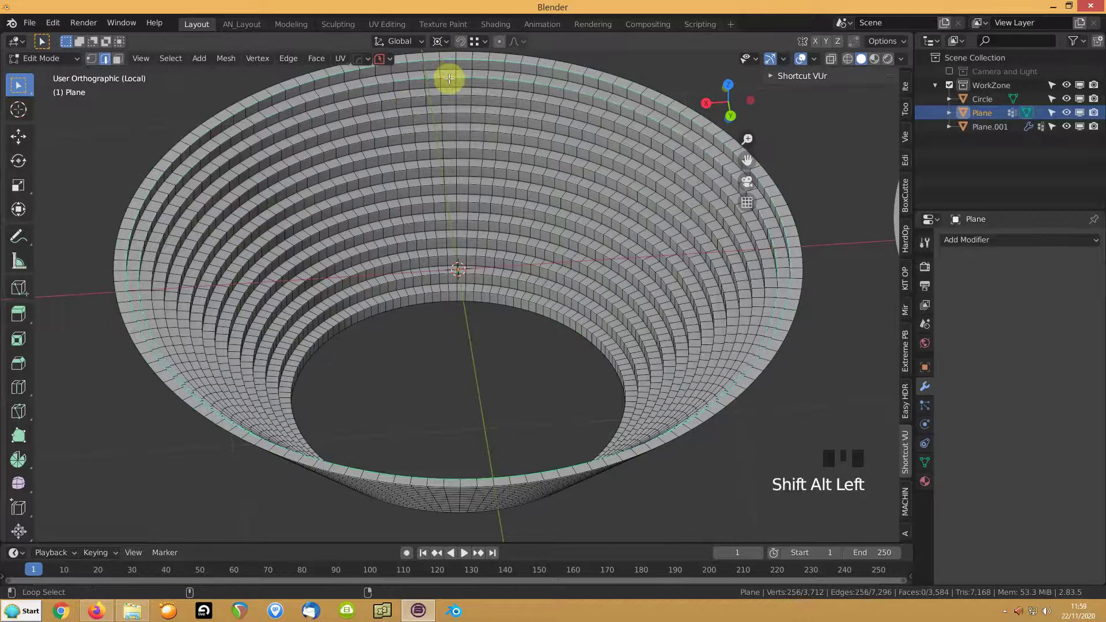
click(444, 91)
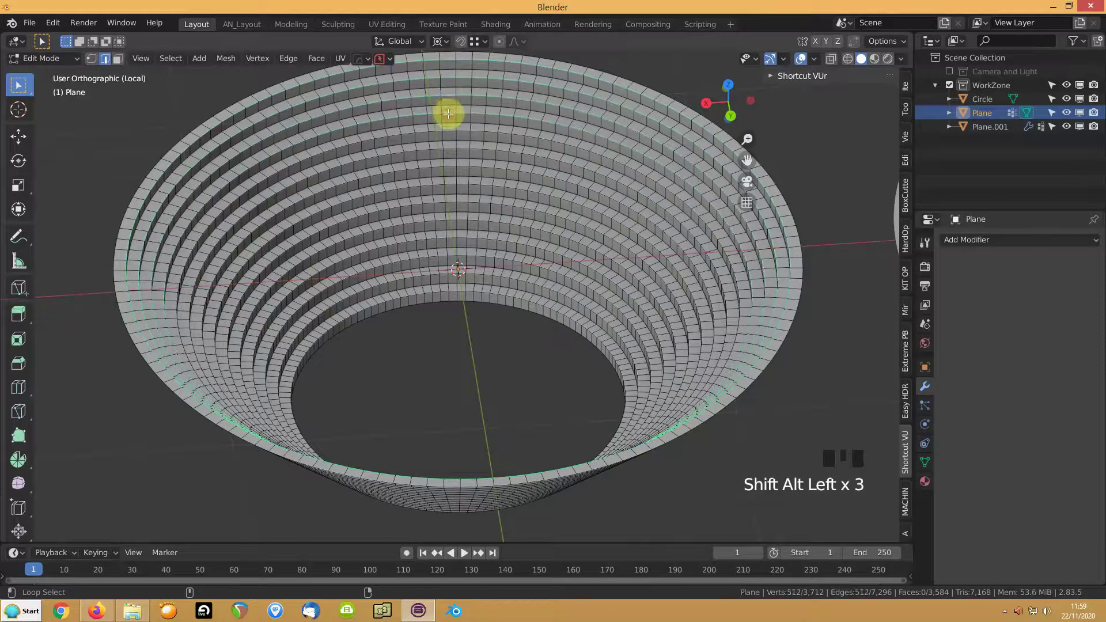
click(447, 127)
click(449, 144)
click(449, 181)
click(448, 199)
click(450, 234)
click(449, 251)
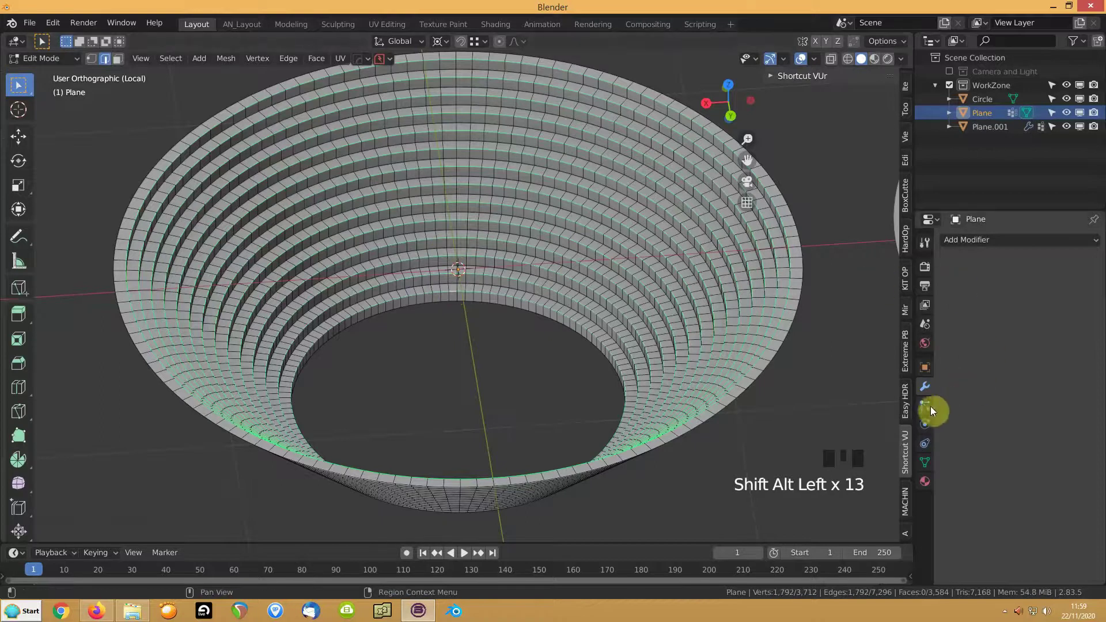
drag(928, 462, 555, 284)
key(Tab)
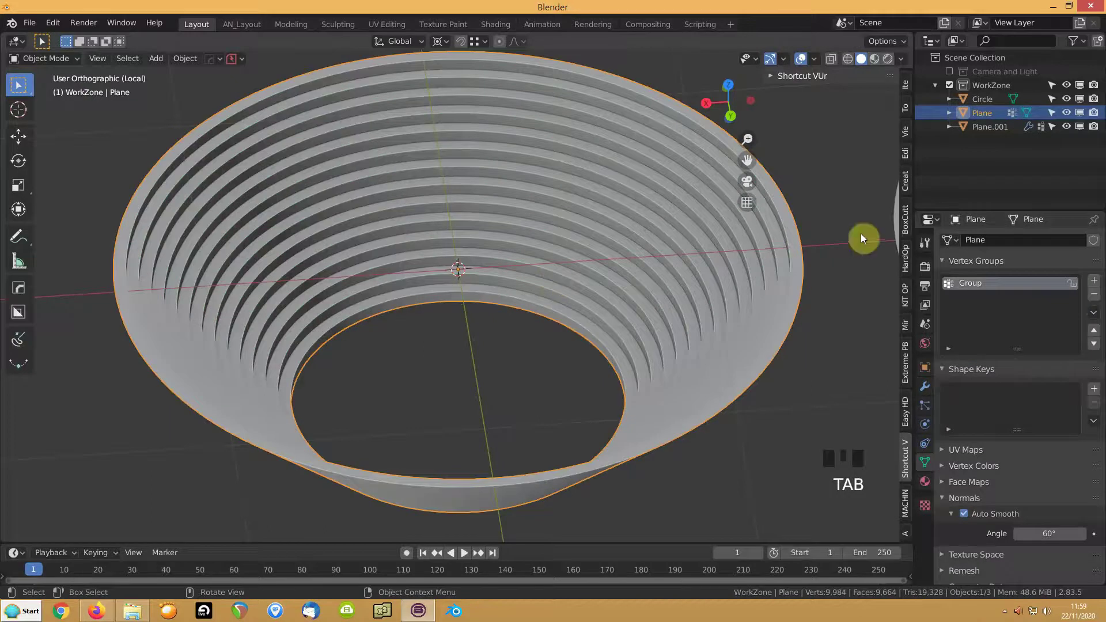
Add a Bevel modifier limited to vertex group Group with a custom profile and 4 segments.
click(932, 394)
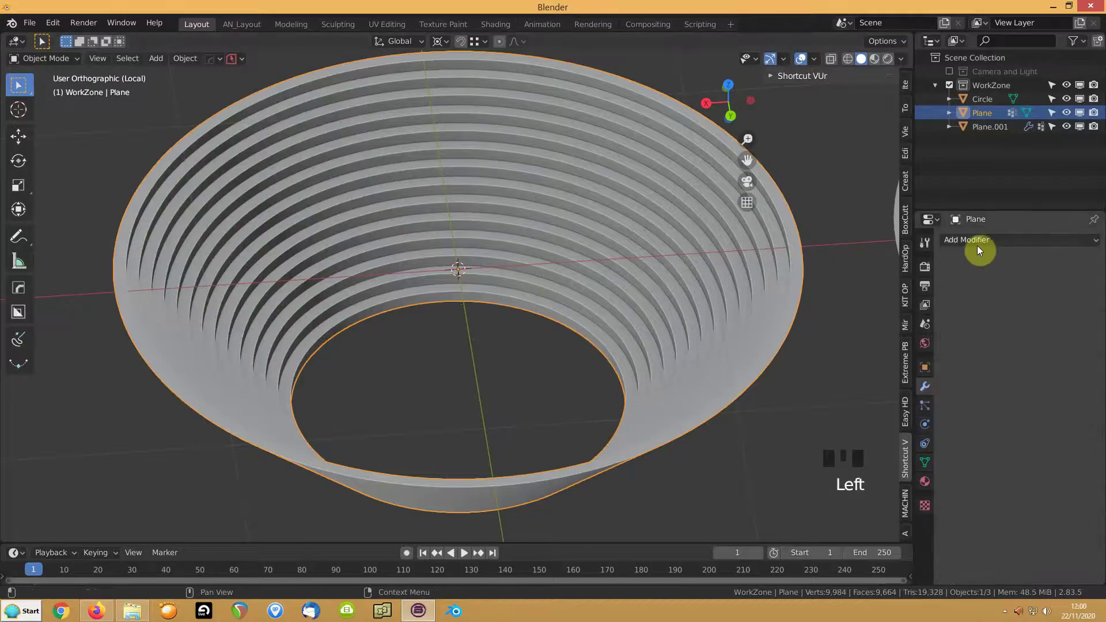
drag(832, 288, 1080, 495)
drag(955, 370, 958, 565)
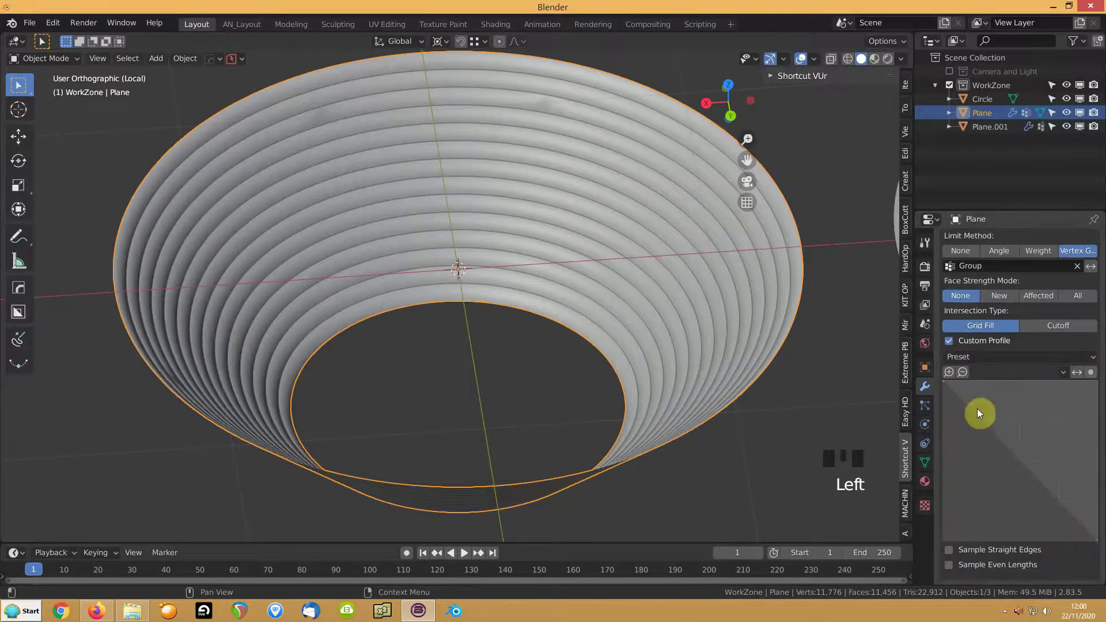
click(958, 553)
drag(985, 420, 995, 556)
Add a second Bevel modifier so the grooves split into finer rounded ridges.
drag(985, 418, 591, 289)
scroll(up, 3)
scroll(down, 3)
drag(610, 329, 968, 274)
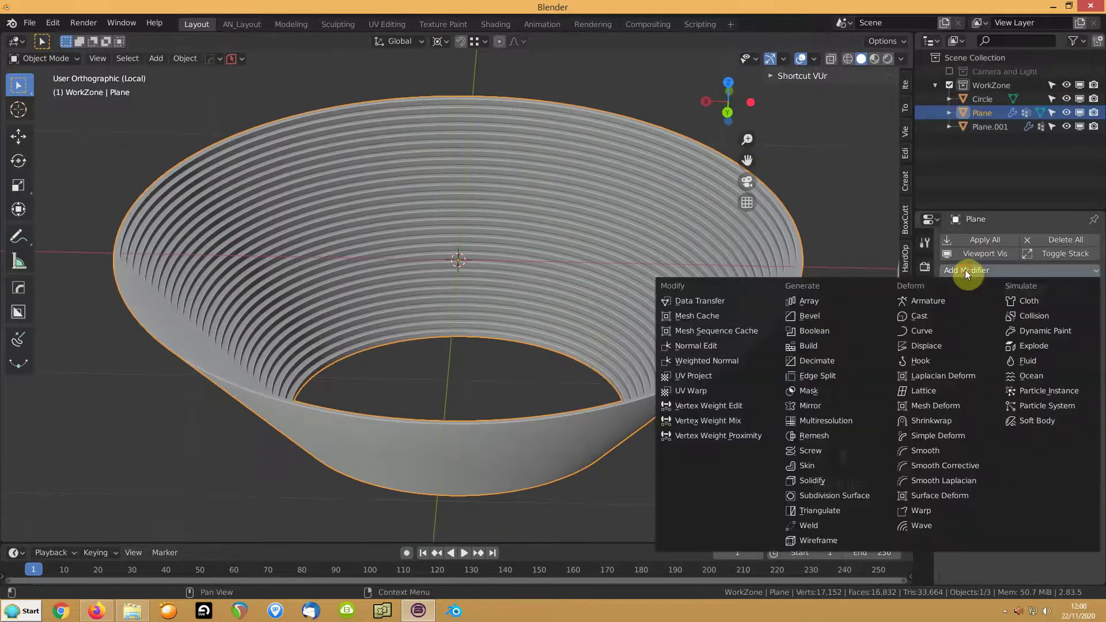
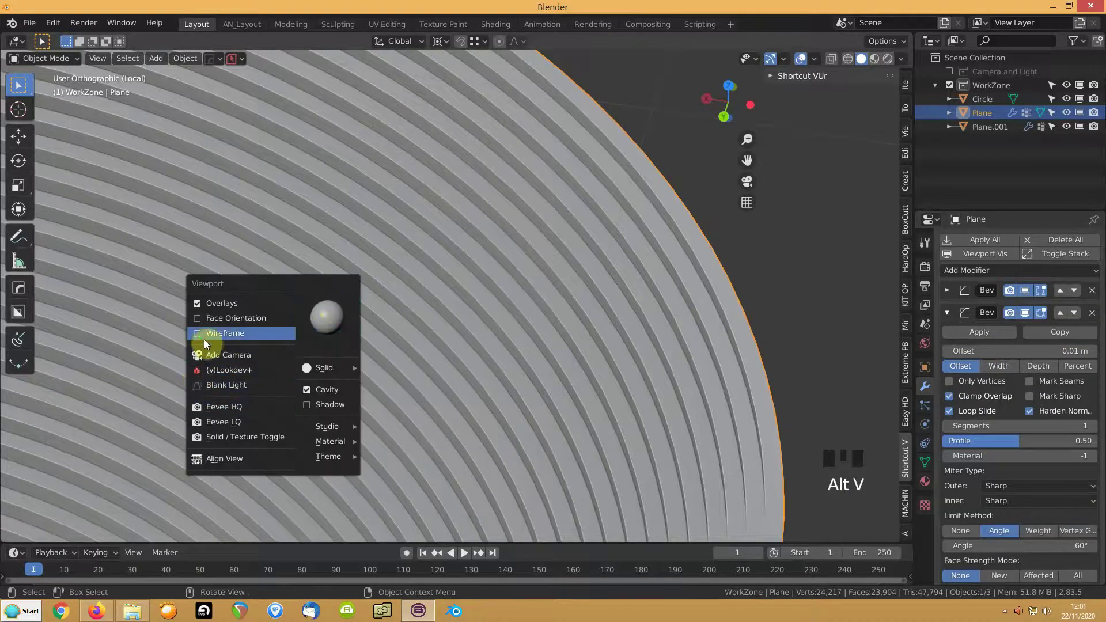
Show the mesh edges as a wireframe overlay and zoom in on the grooves.
scroll(up, 3)
drag(665, 281, 484, 342)
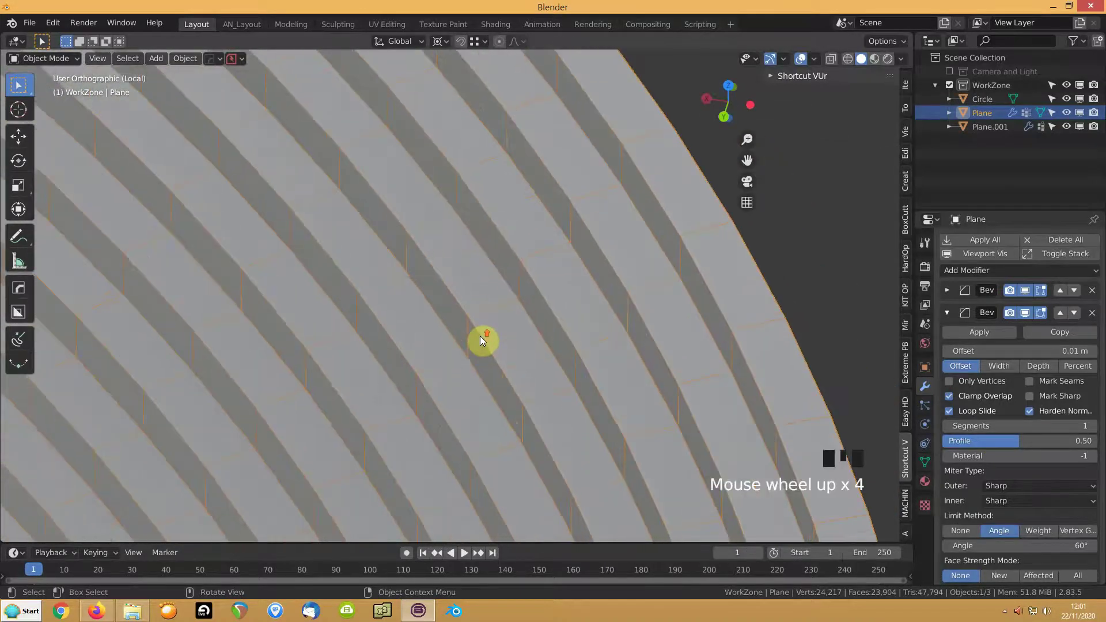
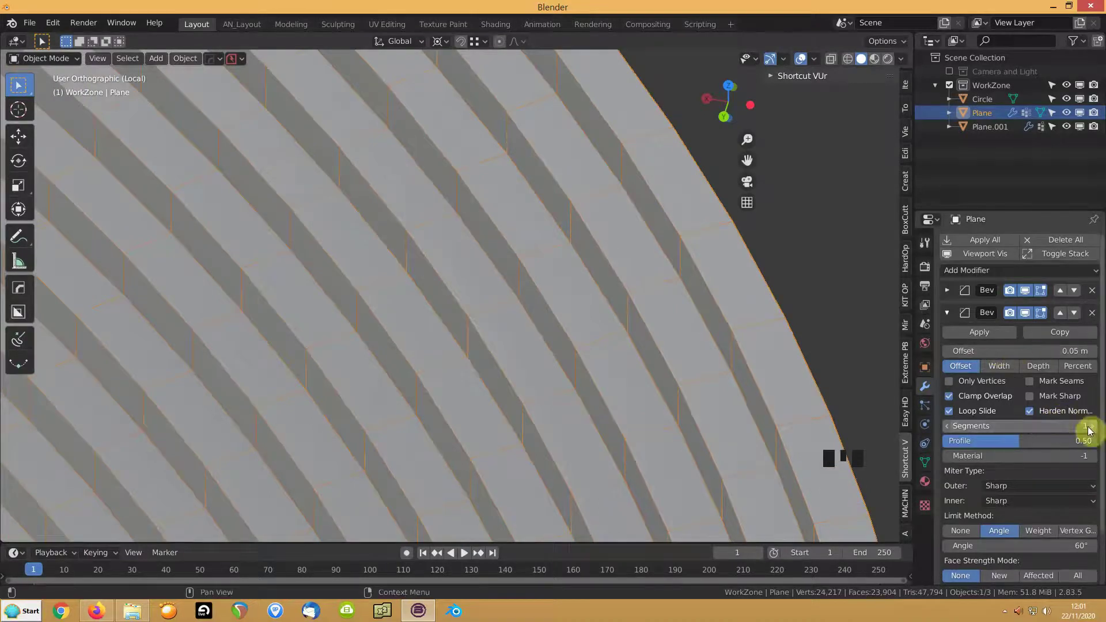
Raise the second Bevel modifier's offset from 0.01 m to 0.05 m.
click(952, 317)
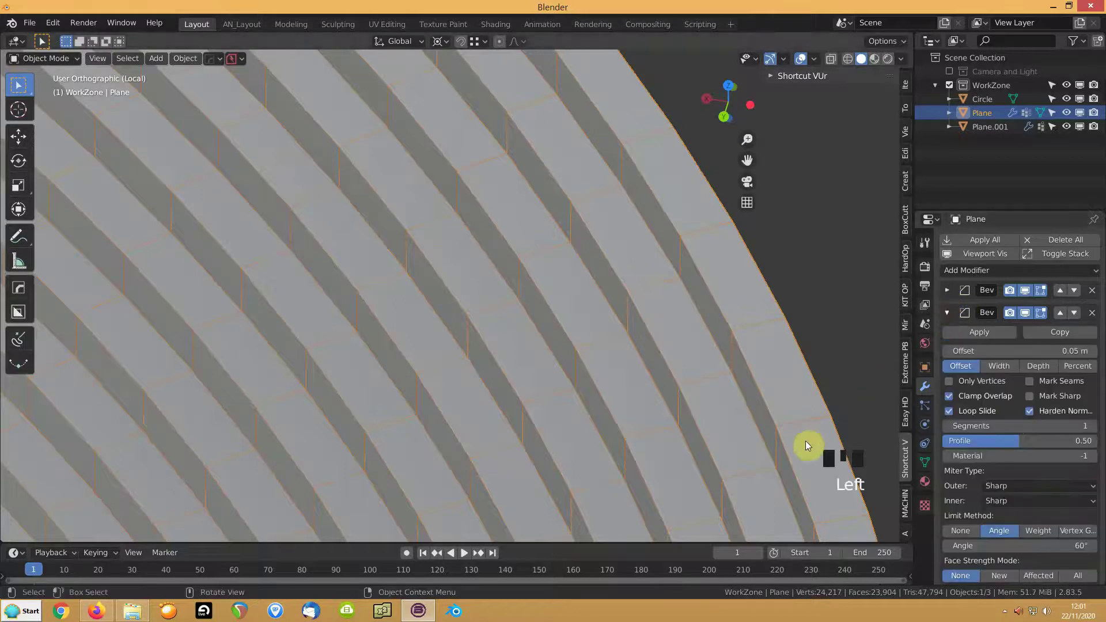
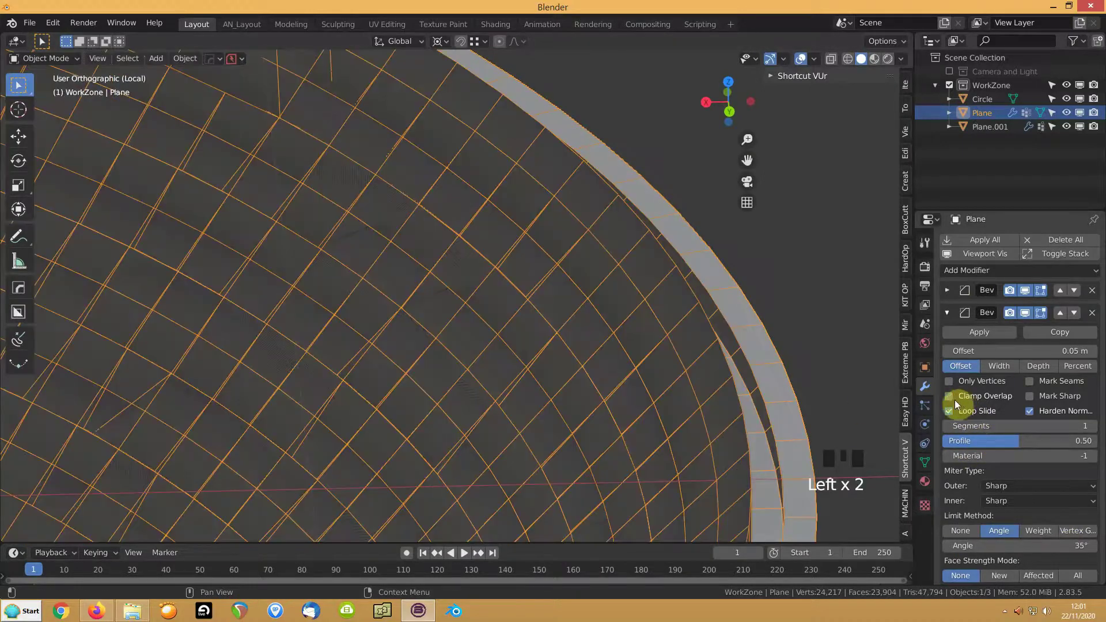
Set the second bevel offset to 0.005 m and check the underlying mesh in Edit Mode.
key(0)
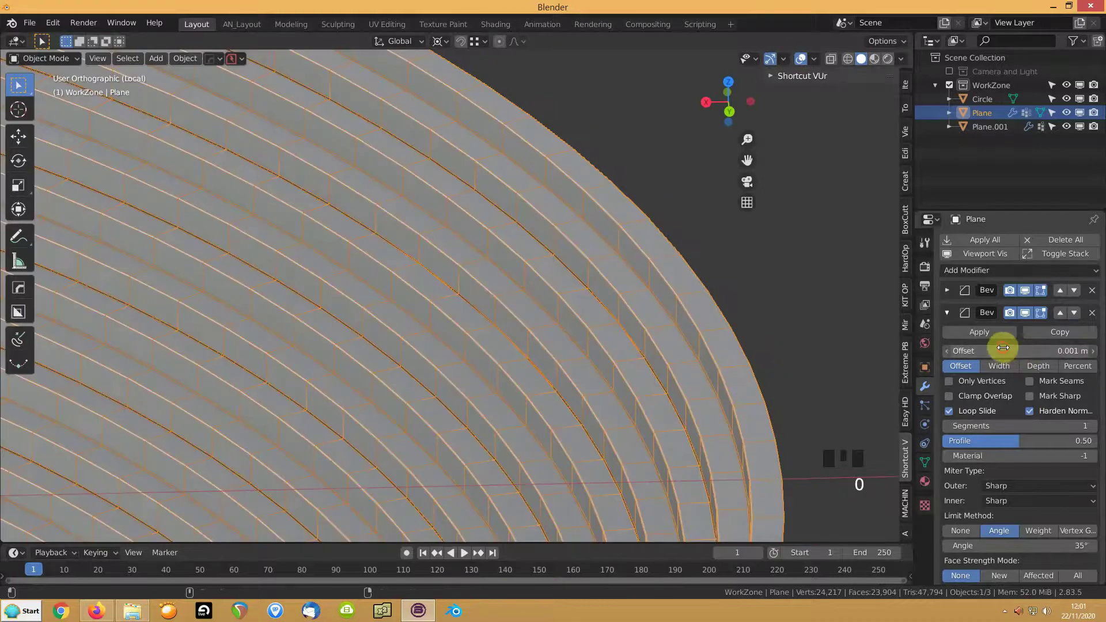
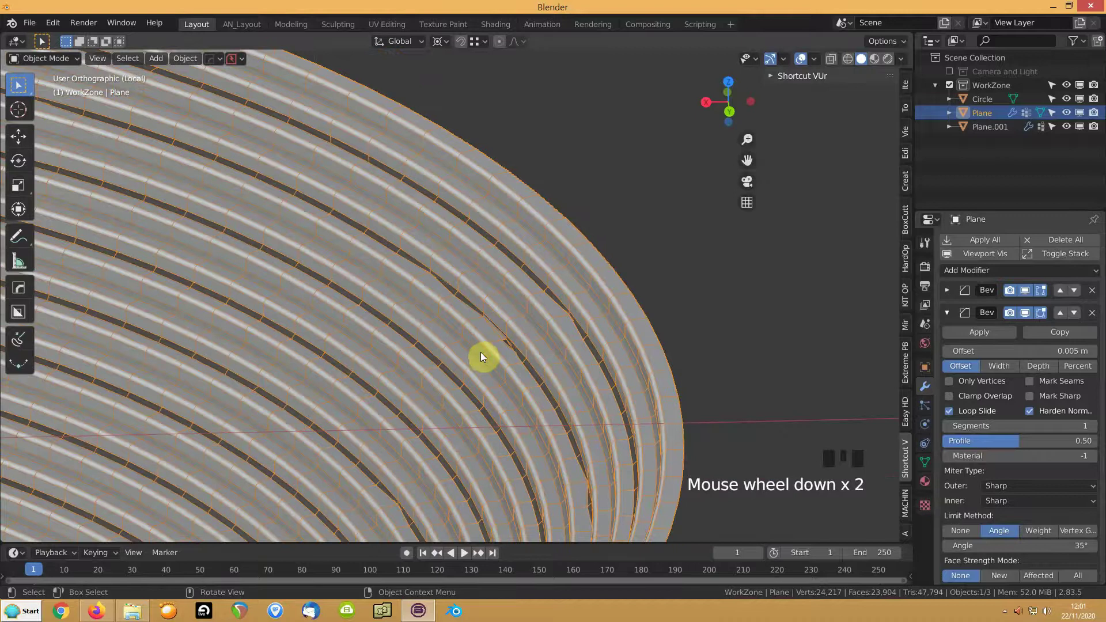
key(Tab)
key(a)
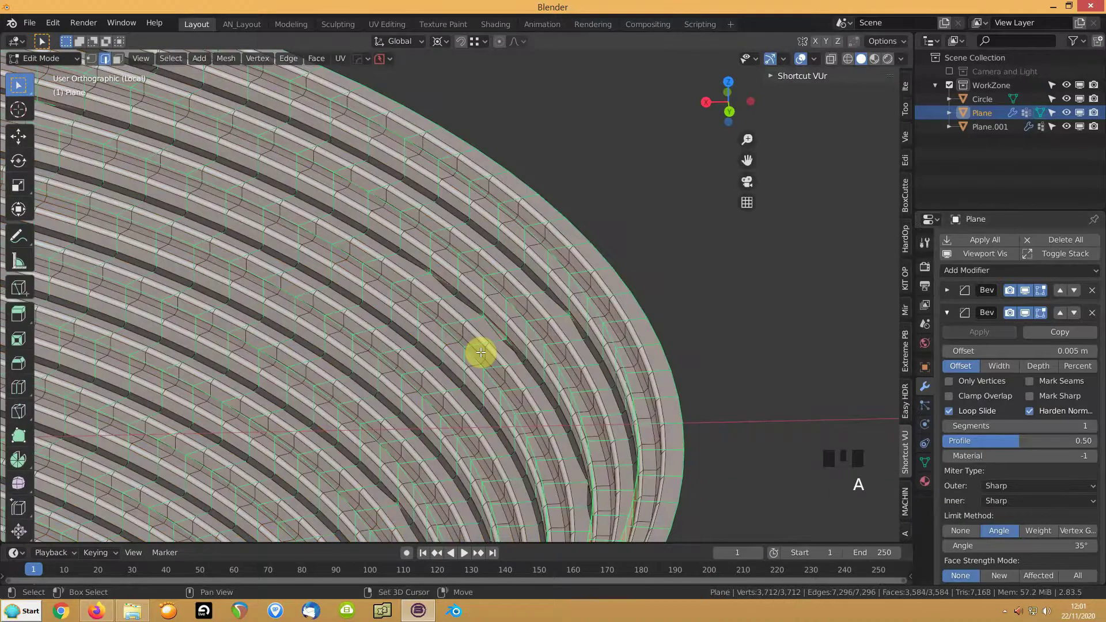
key(shift+n)
key(Tab)
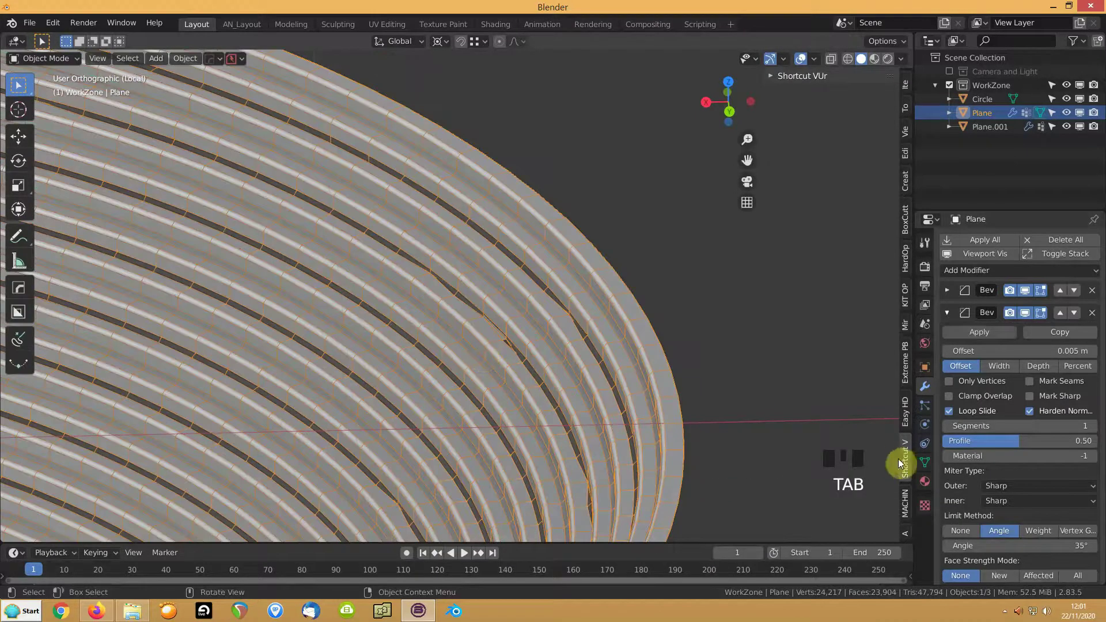
Raise the second bevel's segment count to 3, turning the rings into rounded grooves.
middle_click(549, 370)
scroll(down, 3)
scroll(up, 3)
scroll(up, 3)
drag(1095, 429, 615, 314)
drag(615, 314, 638, 330)
scroll(down, 3)
scroll(down, 3)
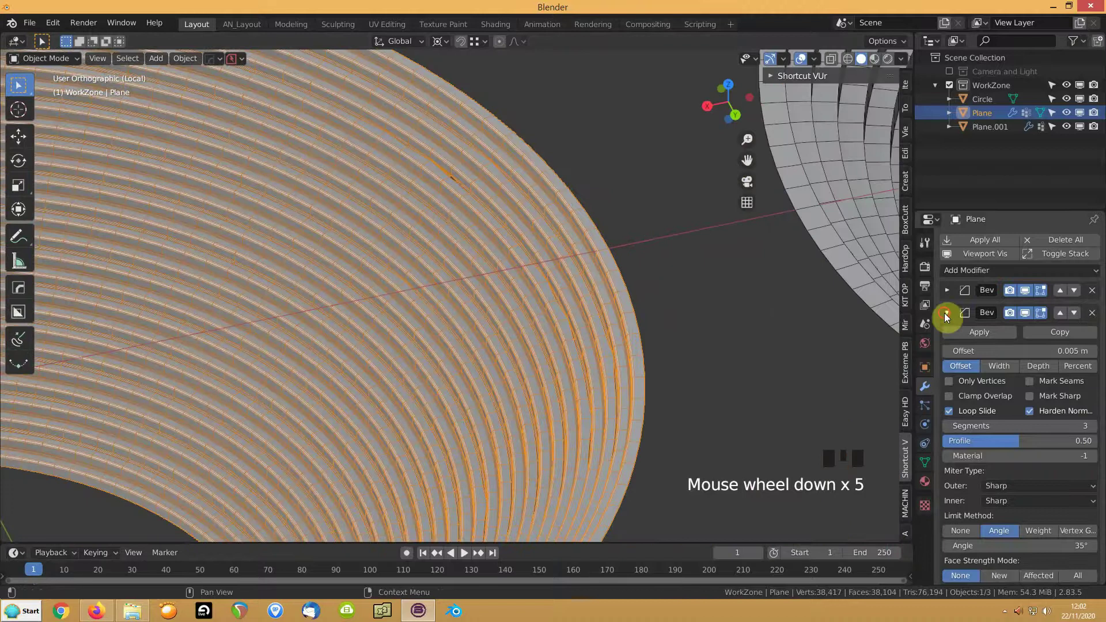
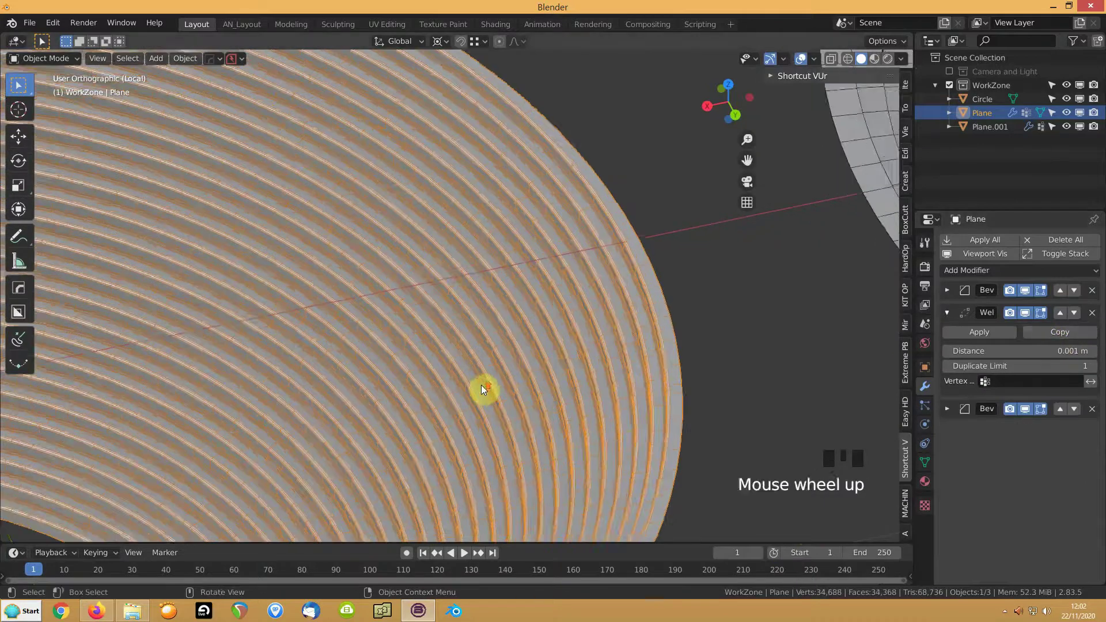
Place a Weld modifier with 0.001 m distance between the two bevels and inspect the grooves.
drag(547, 396, 1017, 572)
drag(1017, 571, 774, 256)
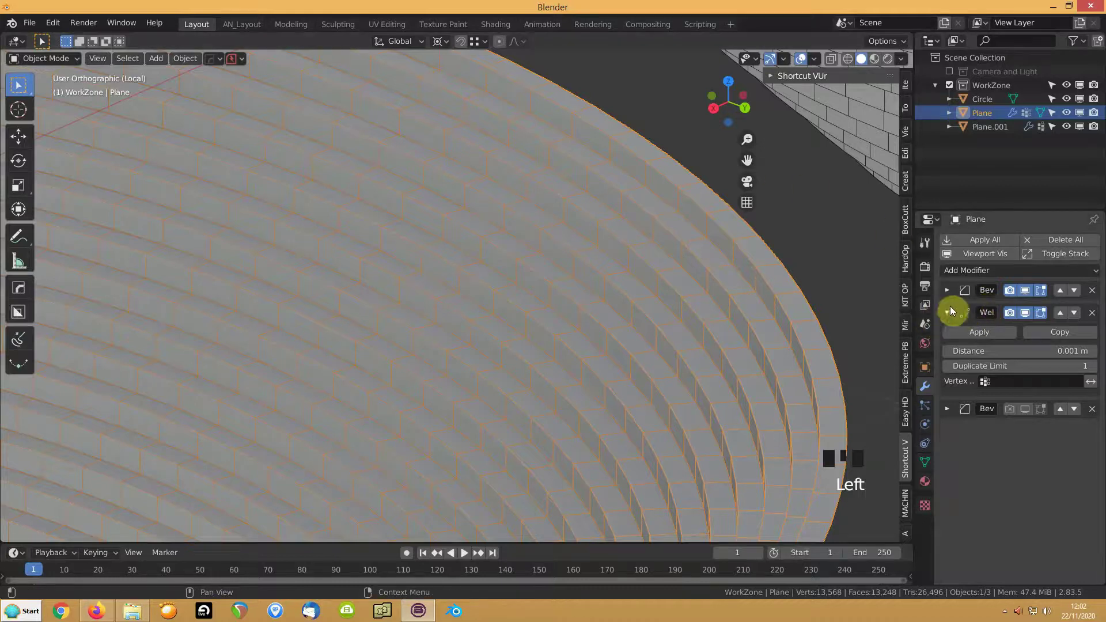
drag(1022, 340, 642, 303)
scroll(up, 3)
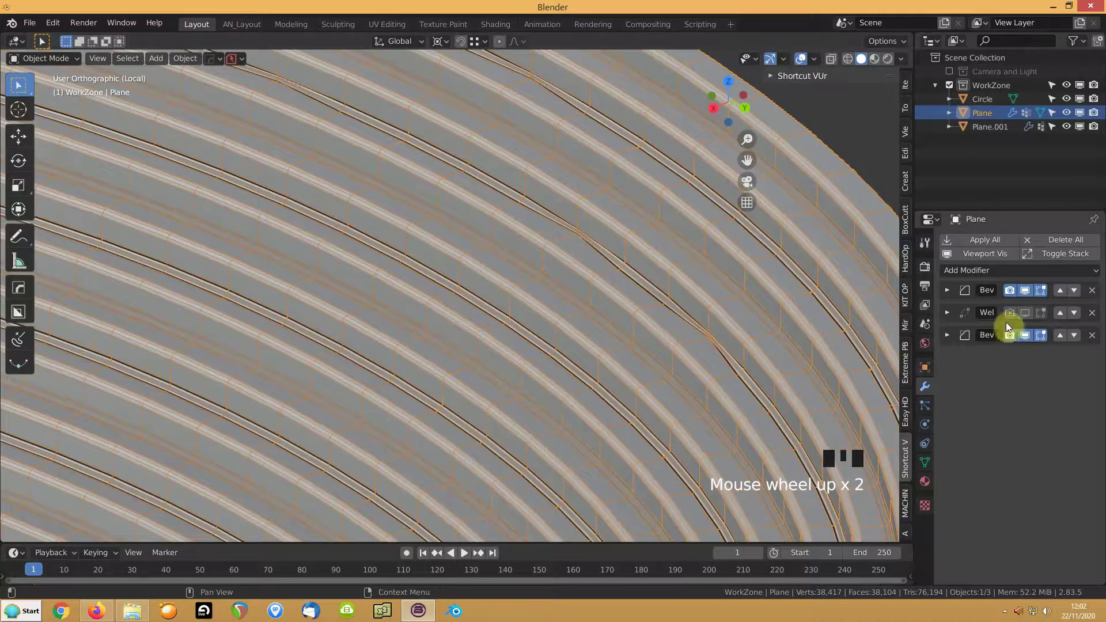
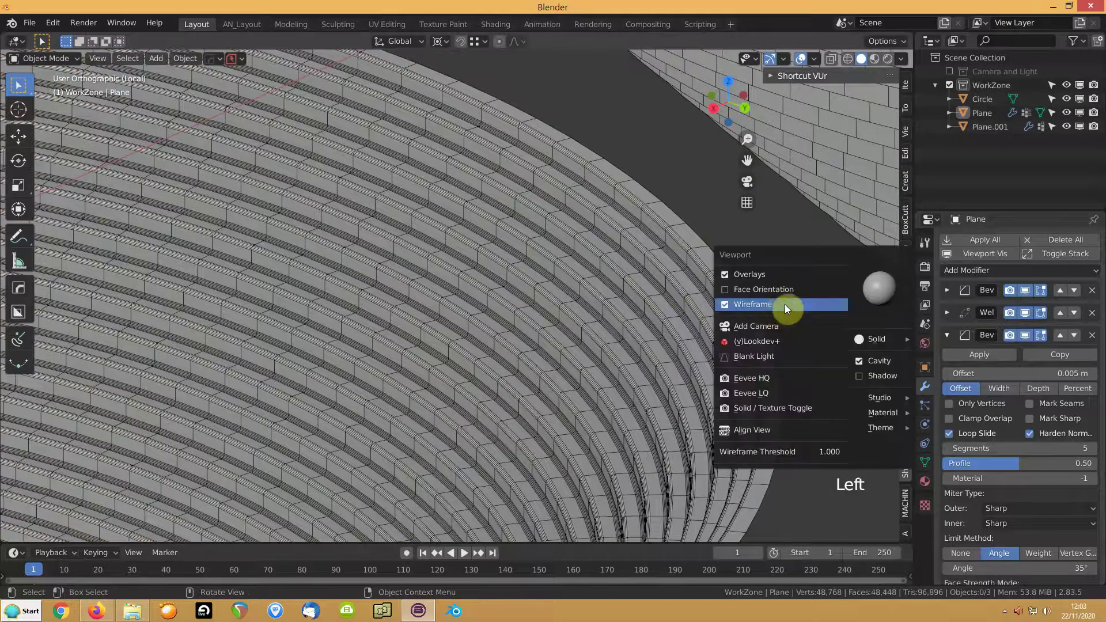
Give the last bevel a 0.0025 m offset with 5 segments and hide the wireframe overlay.
key(alt+v)
scroll(down, 3)
scroll(up, 3)
scroll(up, 3)
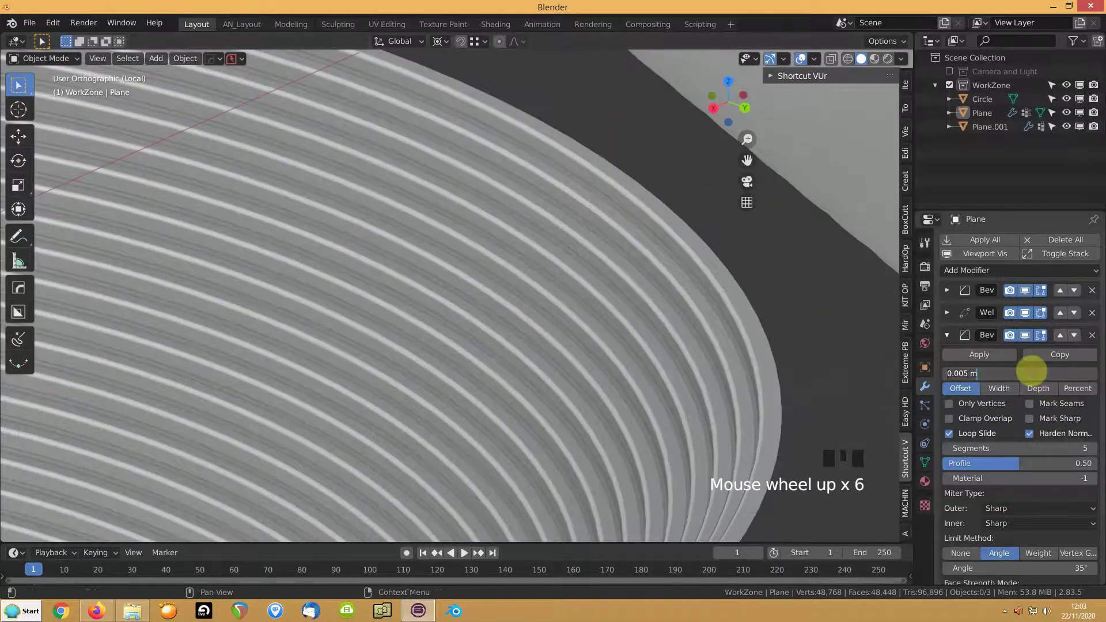
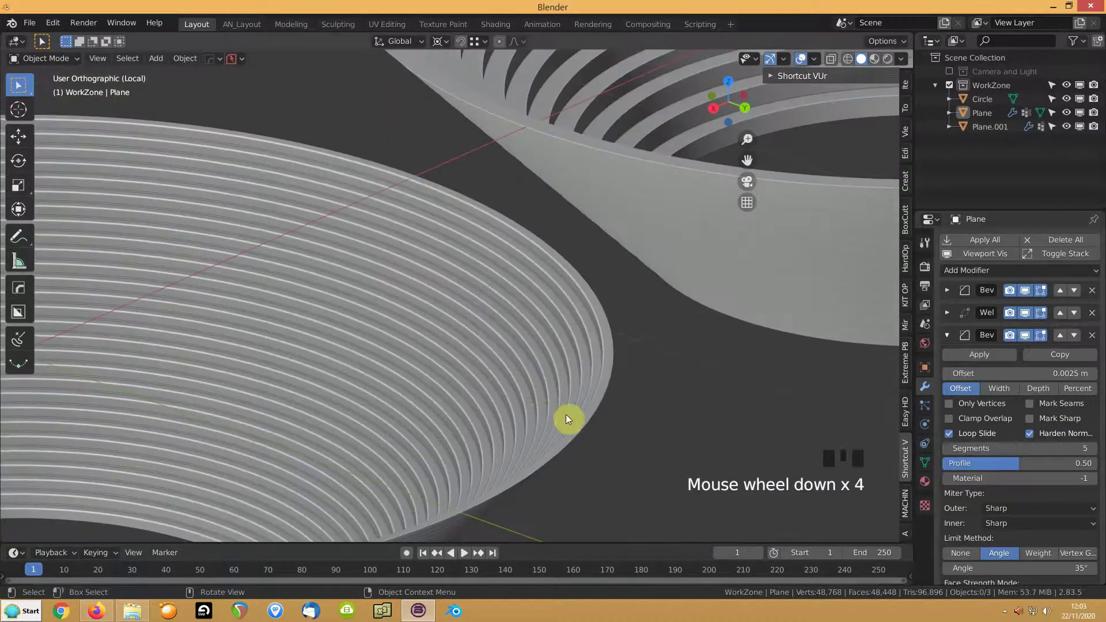
middle_click(506, 424)
scroll(down, 3)
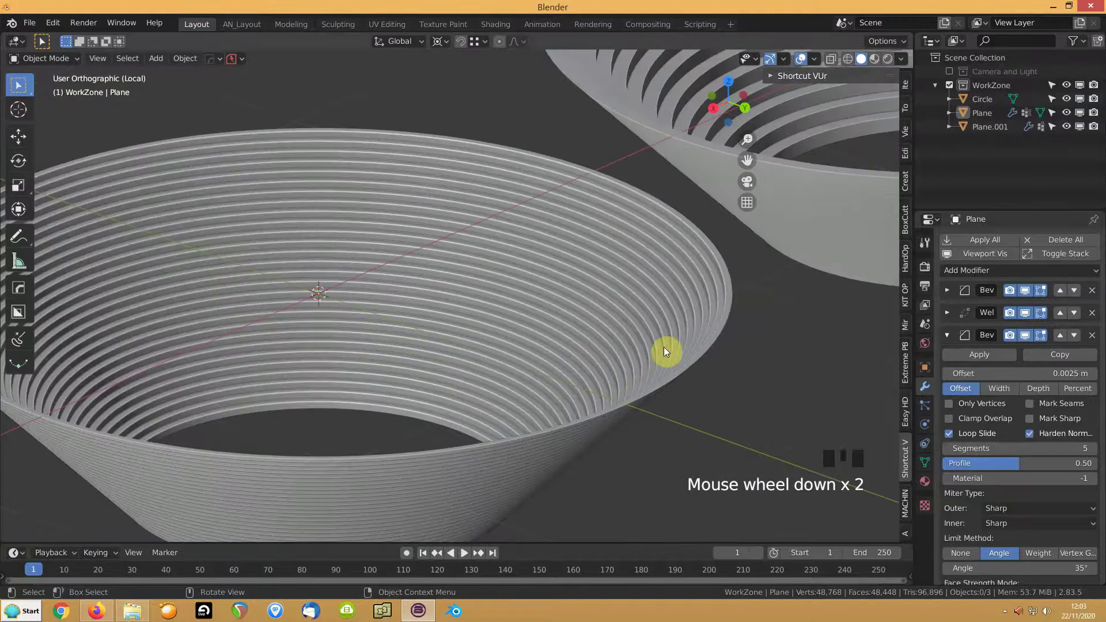
Extrude the bowl's top rim downward and widen it horizontally into a thick outer wall.
key(Tab)
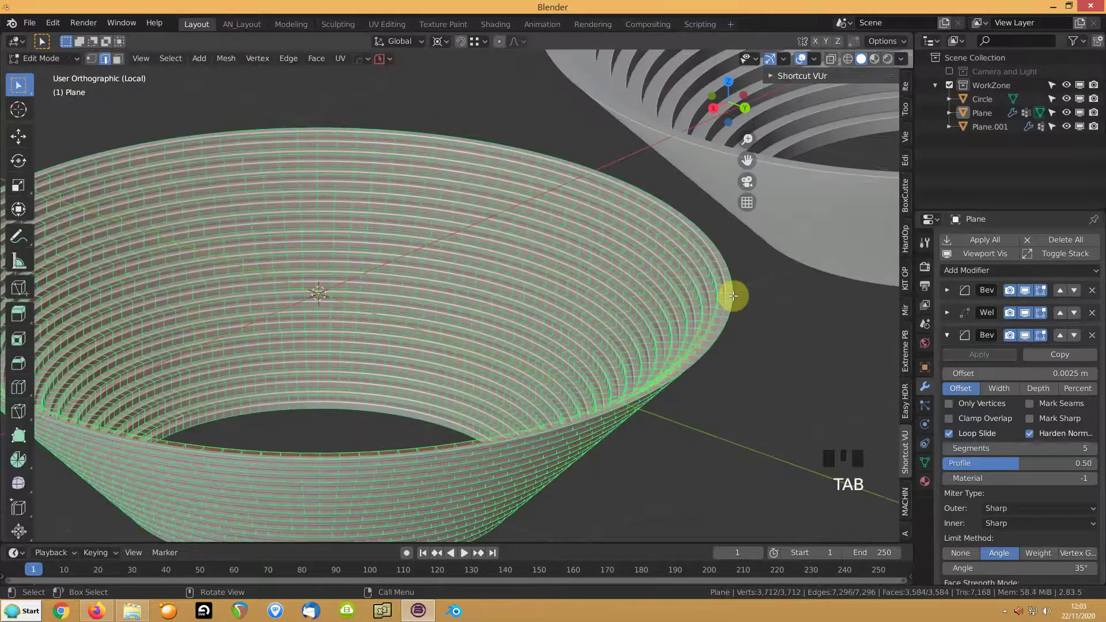
click(732, 292)
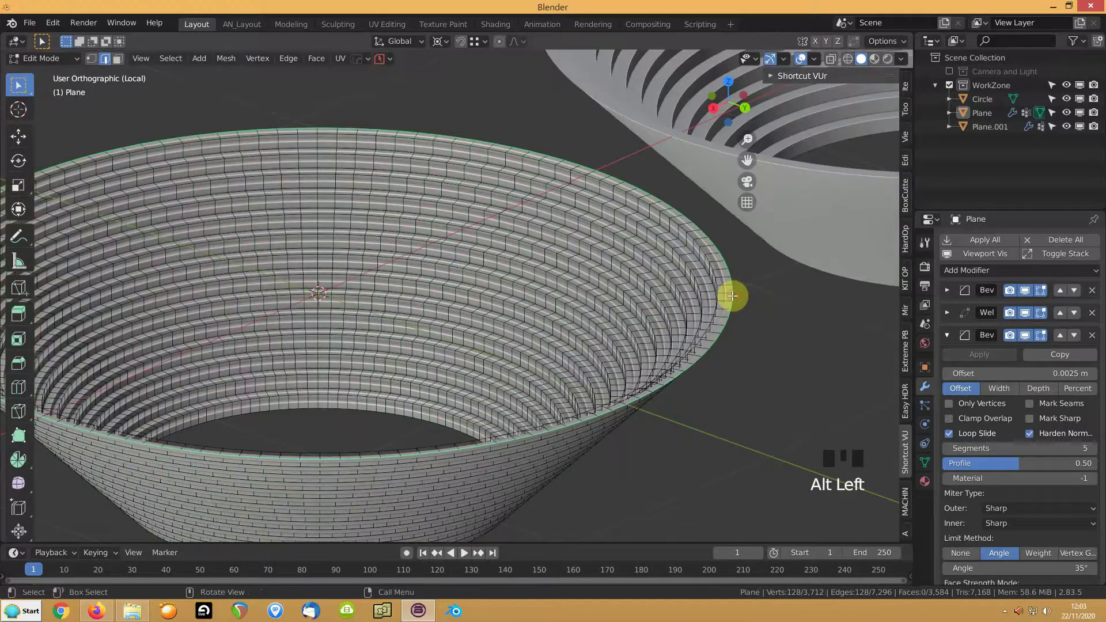
key(e)
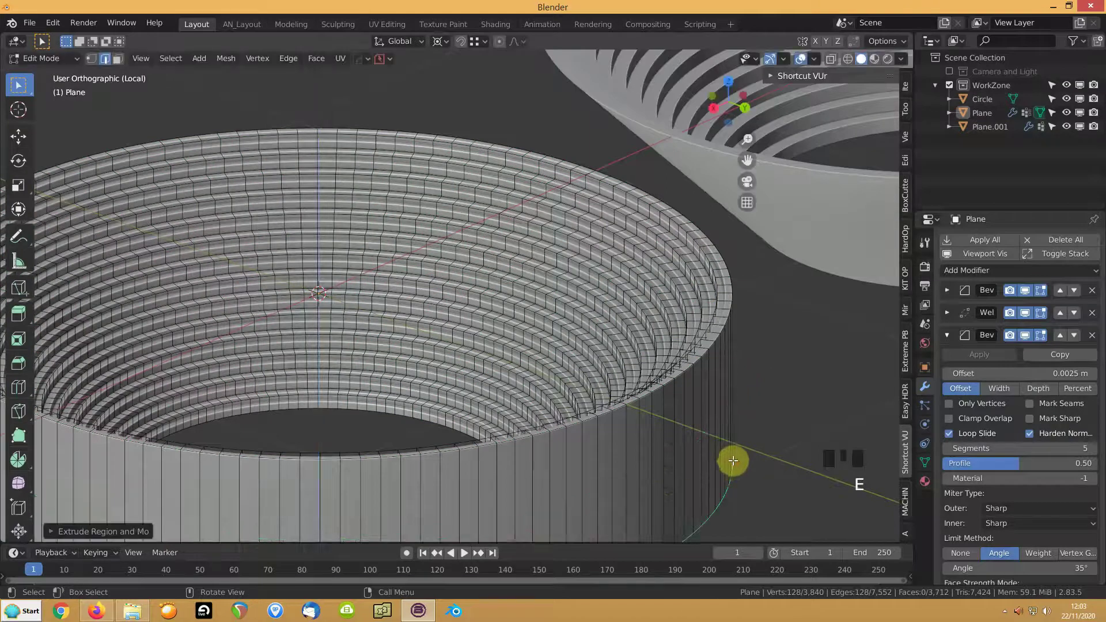
key(ctrl+KP_Add)
key(s)
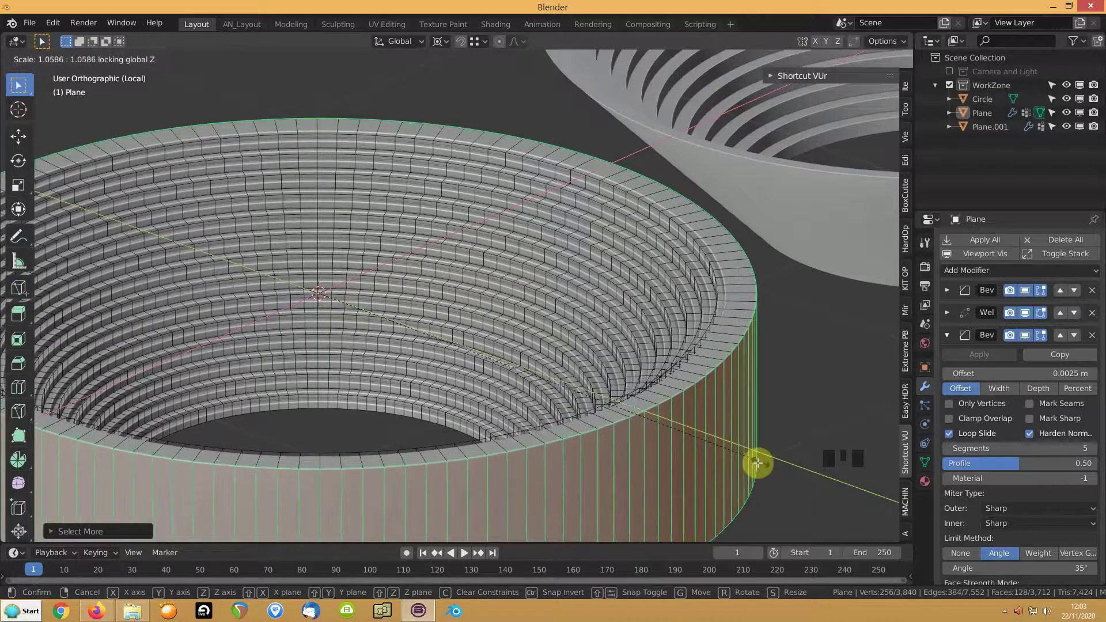
key(Tab)
drag(572, 303, 514, 324)
Pull the inner bottom edge loop straight down along Z to form a flat base.
scroll(down, 3)
drag(405, 404, 475, 322)
scroll(up, 3)
scroll(up, 3)
key(Tab)
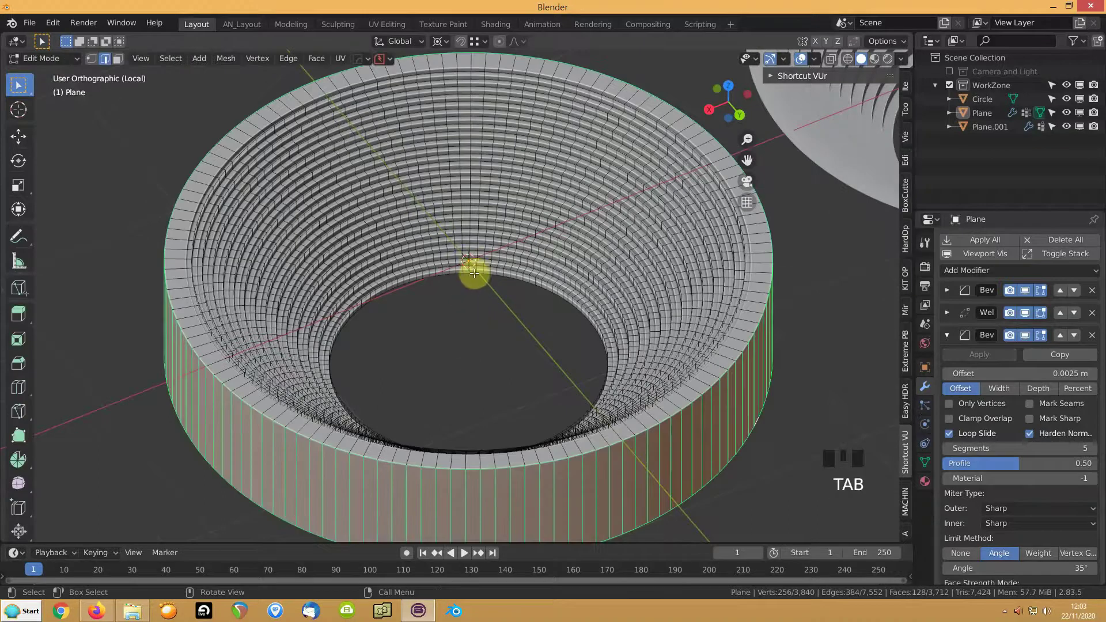
click(466, 273)
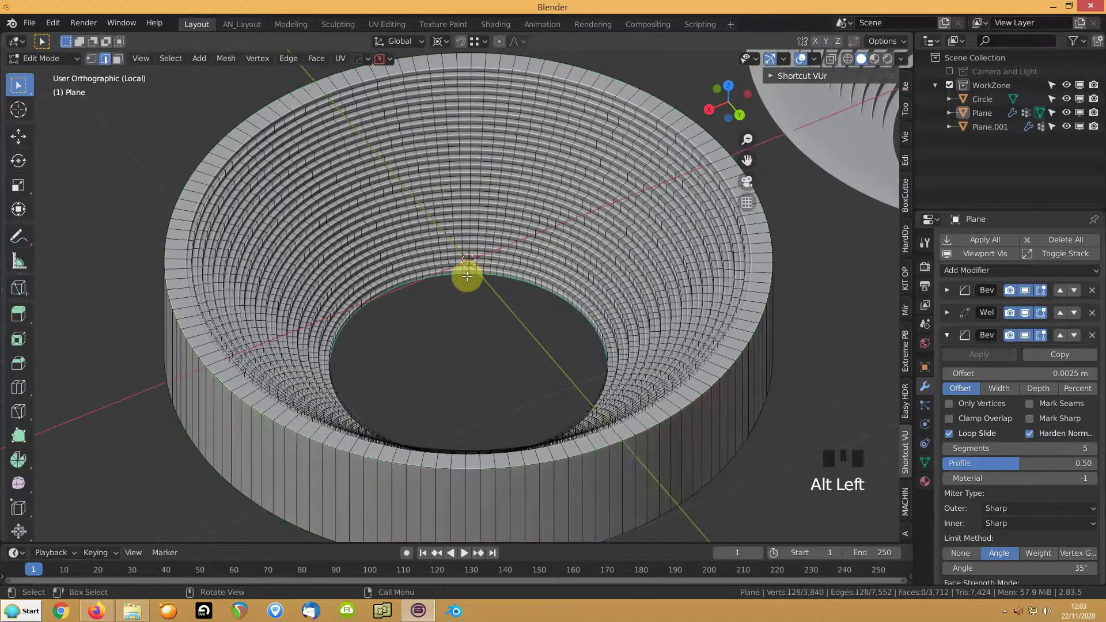
key(g)
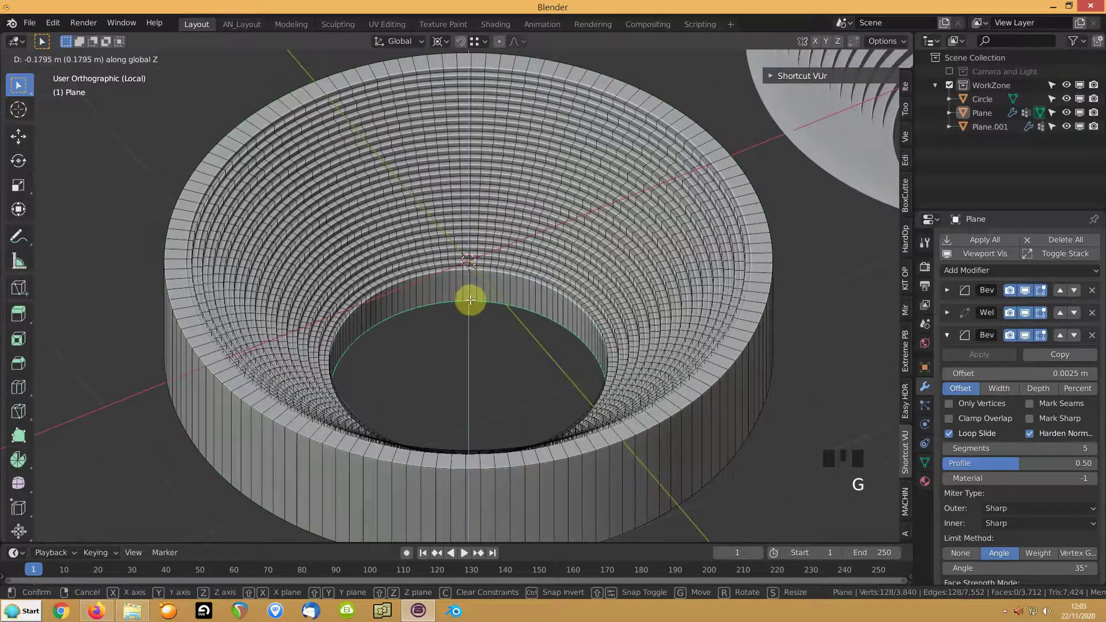
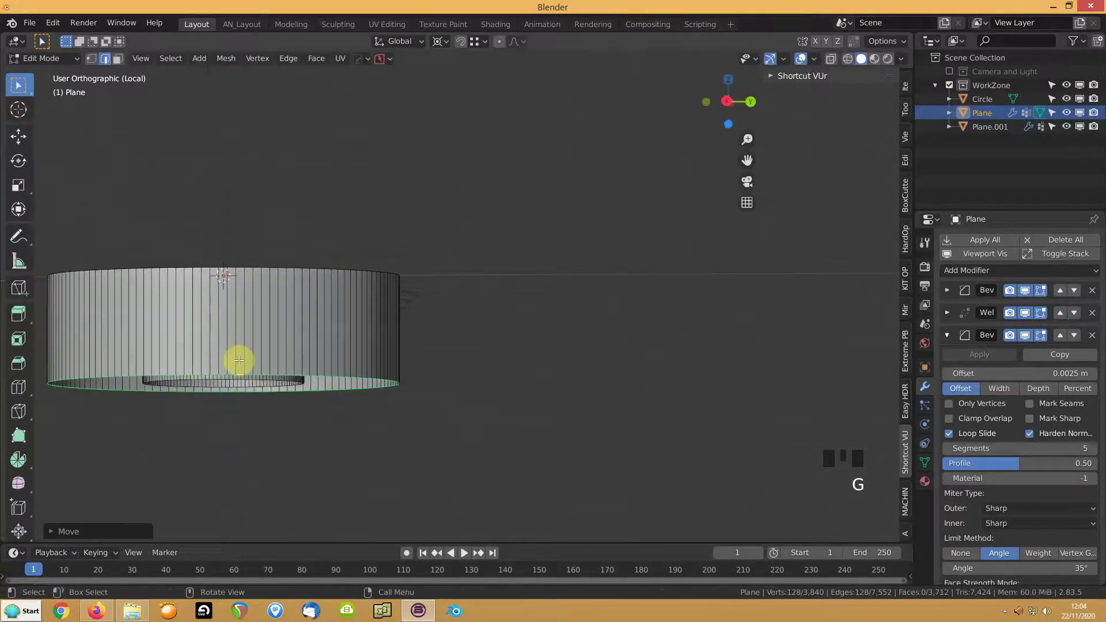
Duplicate the bowl with its base as Plane.002 and place the copy beside the original.
key(Tab)
drag(437, 331, 360, 393)
scroll(down, 3)
drag(375, 374, 352, 332)
scroll(up, 3)
middle_click(242, 323)
scroll(up, 3)
scroll(down, 3)
key(shift+d)
click(425, 343)
Sharpen the bowl's edges with HardOps Sharpen from the Q menu.
scroll(up, 3)
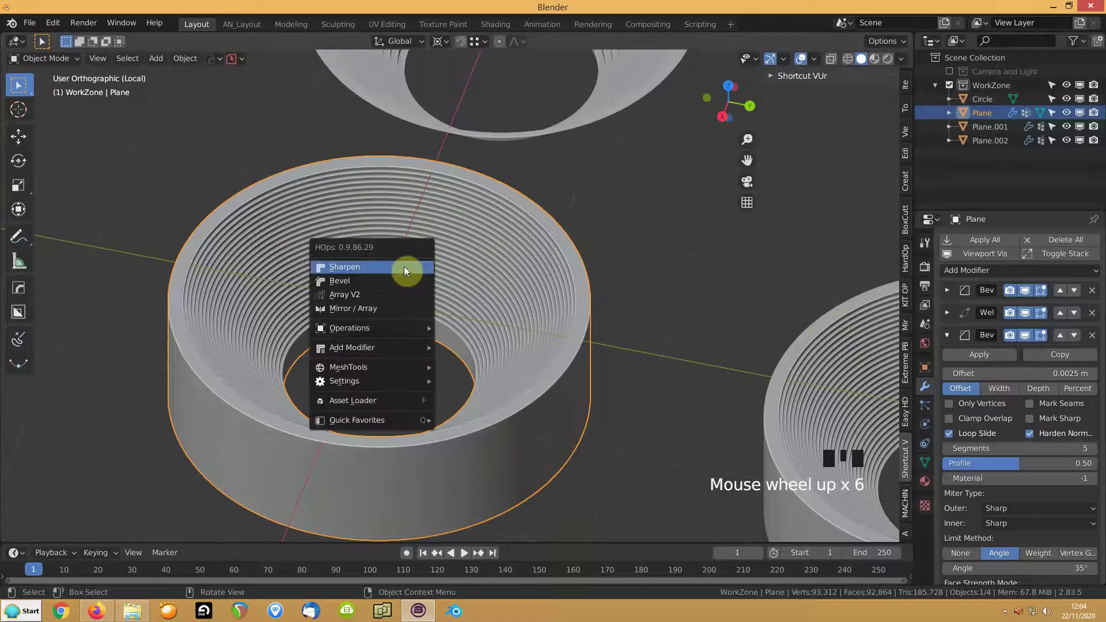
key(q)
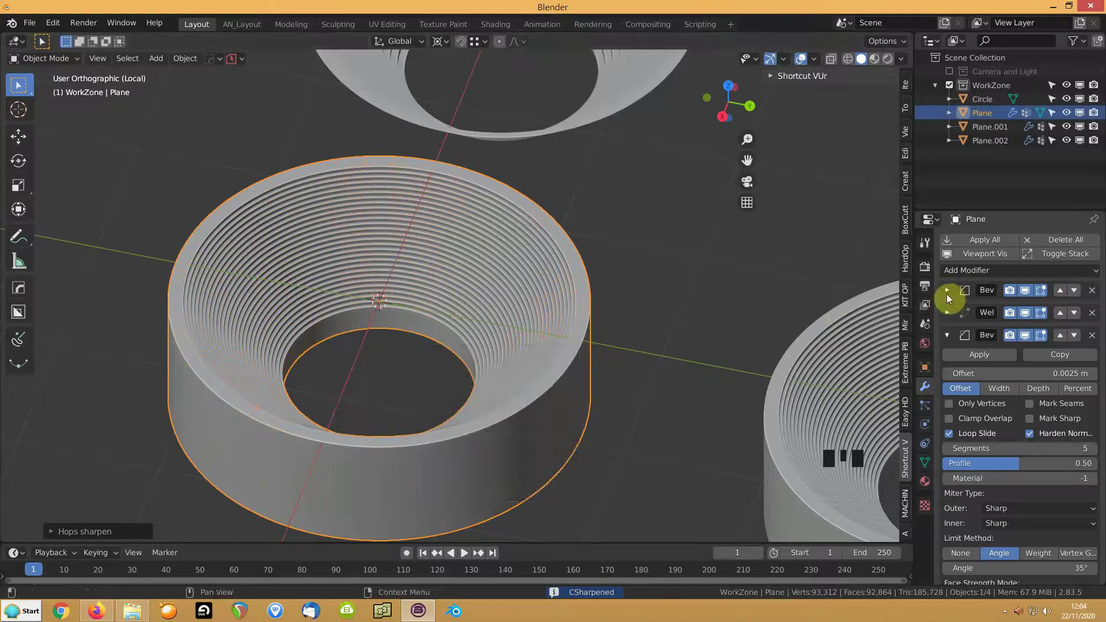
drag(961, 309, 387, 337)
Merge the bowl's vertices by distance (none removed) and return to Object Mode.
key(Tab)
key(a)
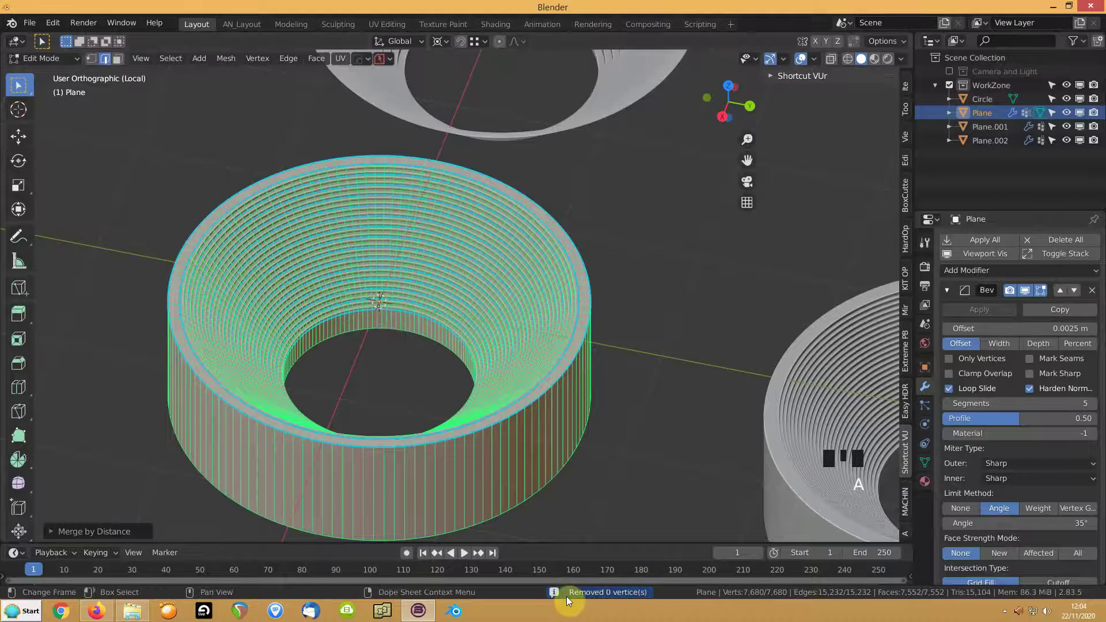
key(Tab)
scroll(up, 3)
drag(391, 343, 391, 330)
key(Tab)
scroll(down, 3)
drag(680, 313, 672, 332)
drag(672, 331, 462, 301)
key(Tab)
Add Plane.002 to the selection and edit both bowls' meshes together.
click(601, 373)
key(Tab)
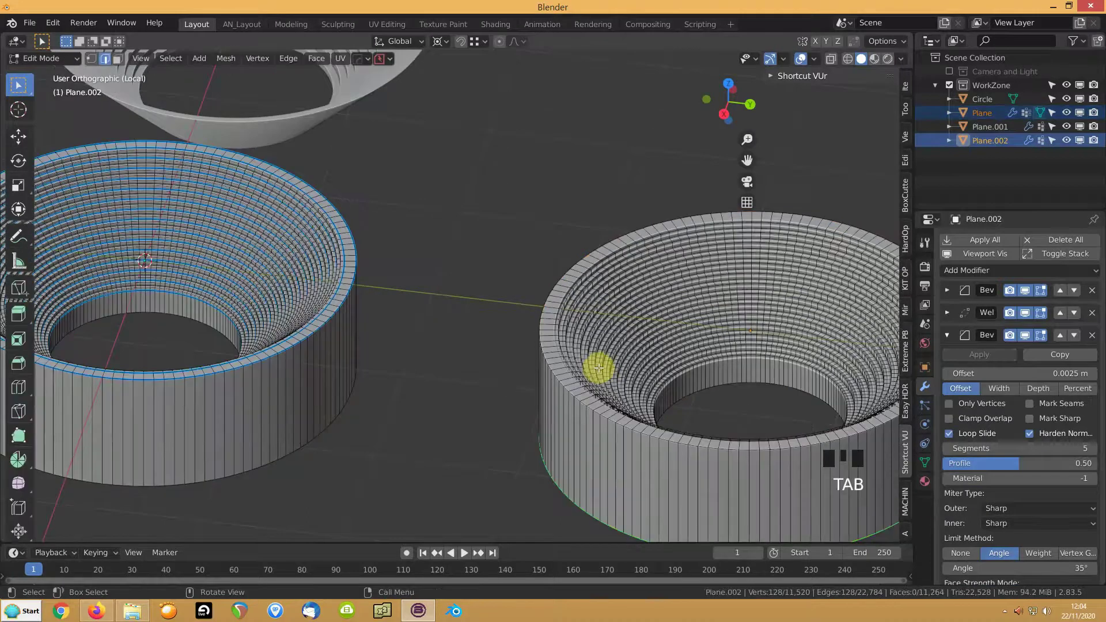
Leave editing, select the copy Plane.002 and sharpen its edges via the hard-surface menu.
drag(602, 363, 637, 341)
scroll(up, 3)
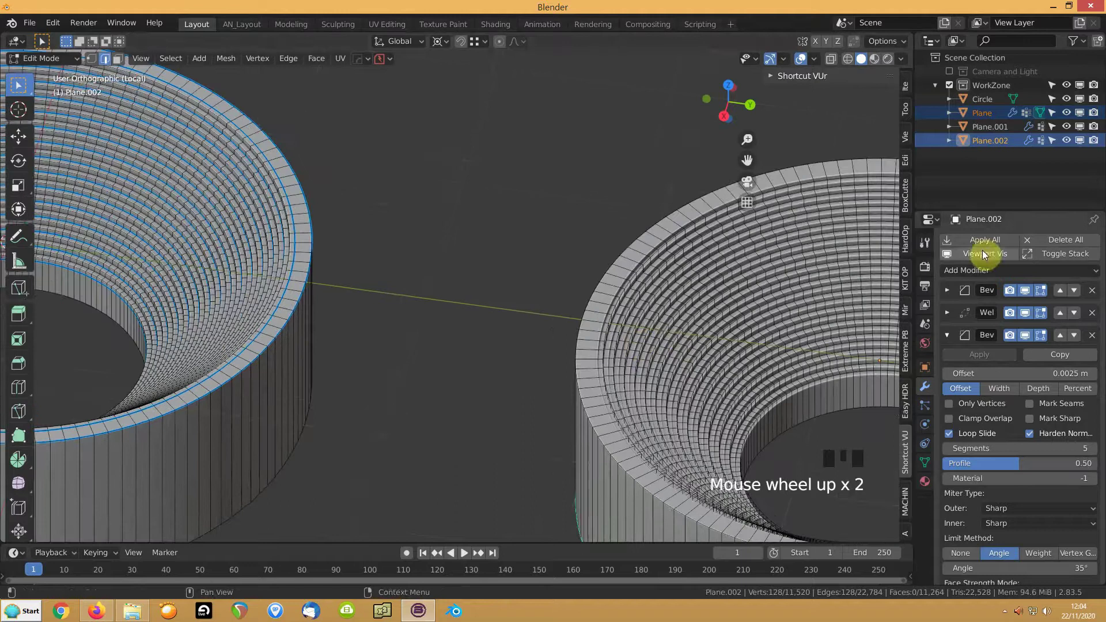
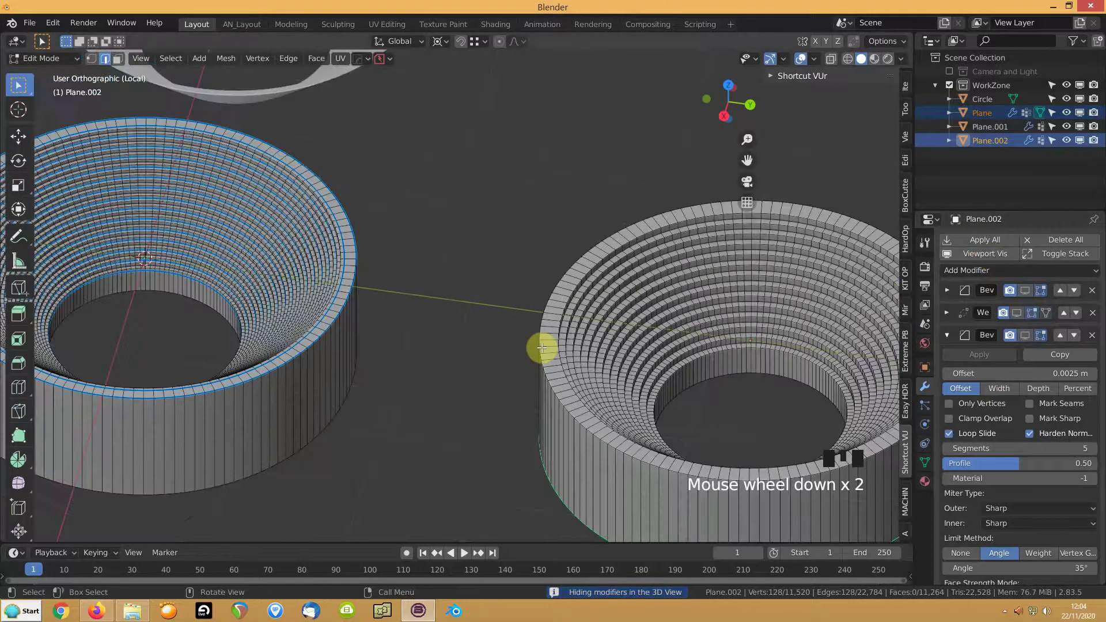
scroll(down, 3)
scroll(down, 3)
drag(975, 259, 543, 351)
drag(544, 351, 549, 341)
key(Tab)
click(549, 341)
key(q)
key(q)
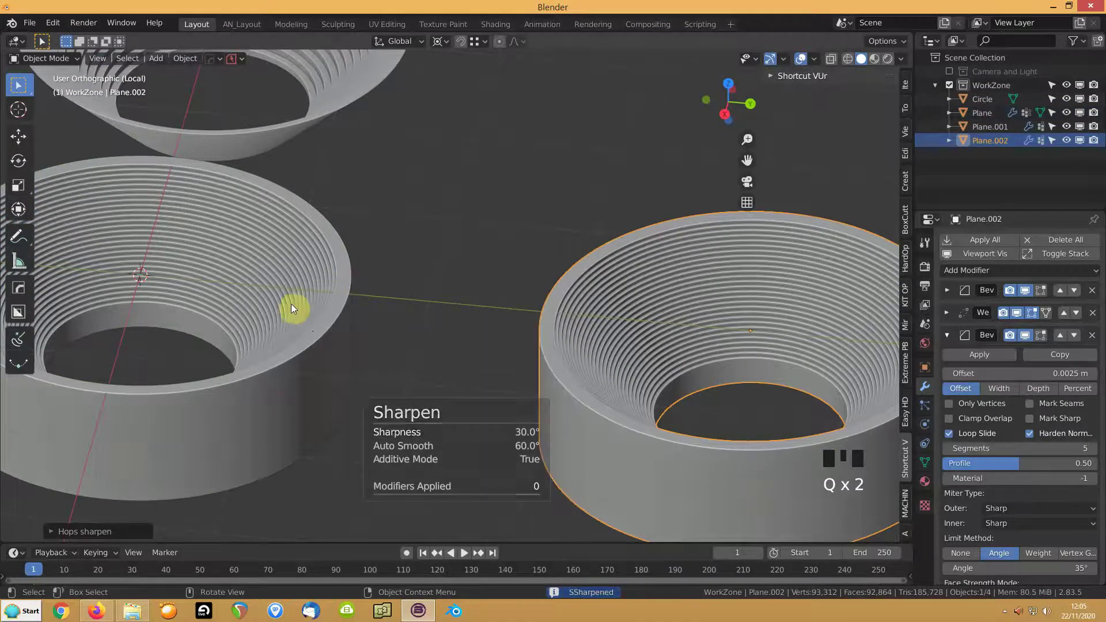
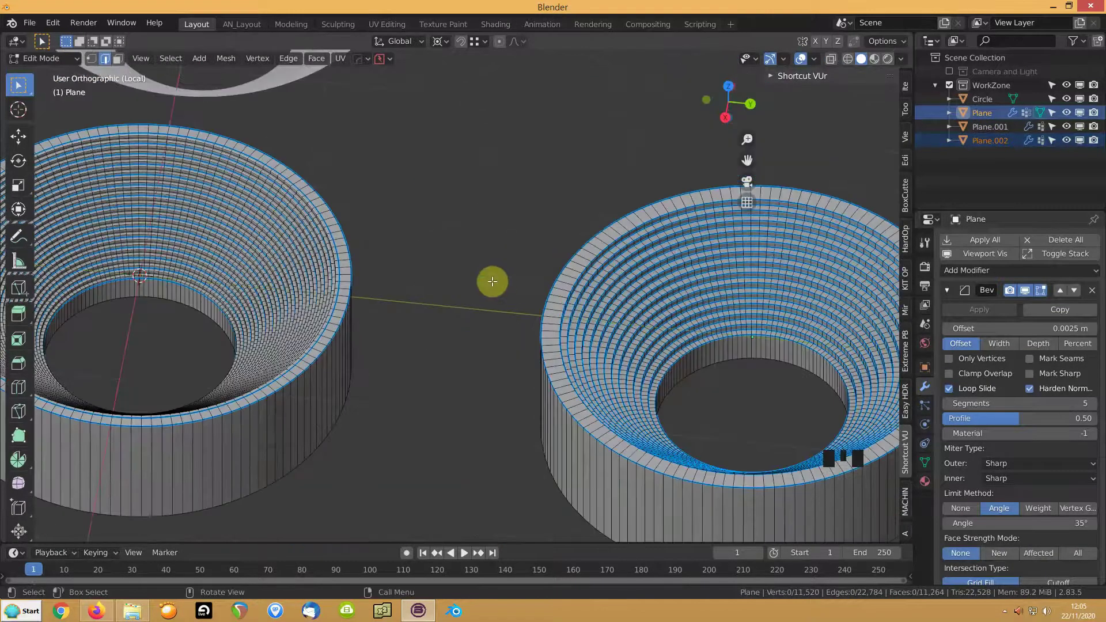
key(Tab)
Inspect the cylindrical base beneath the bowls, then select the grooved conical bowl Plane.001.
scroll(down, 3)
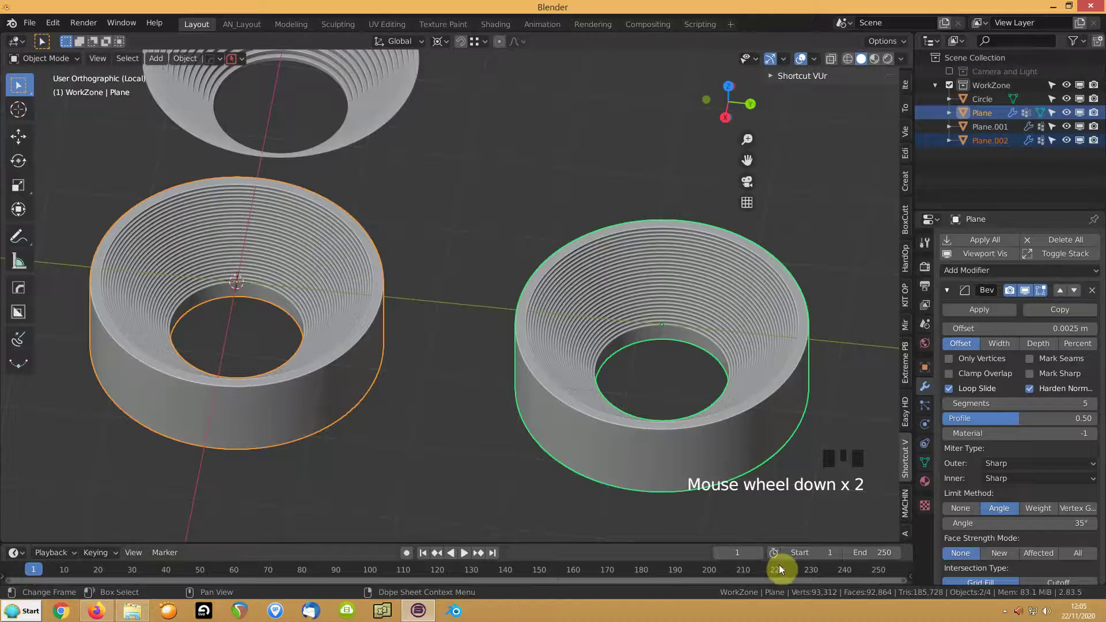
drag(595, 461, 245, 217)
click(244, 217)
drag(233, 244, 463, 468)
click(463, 468)
key(s)
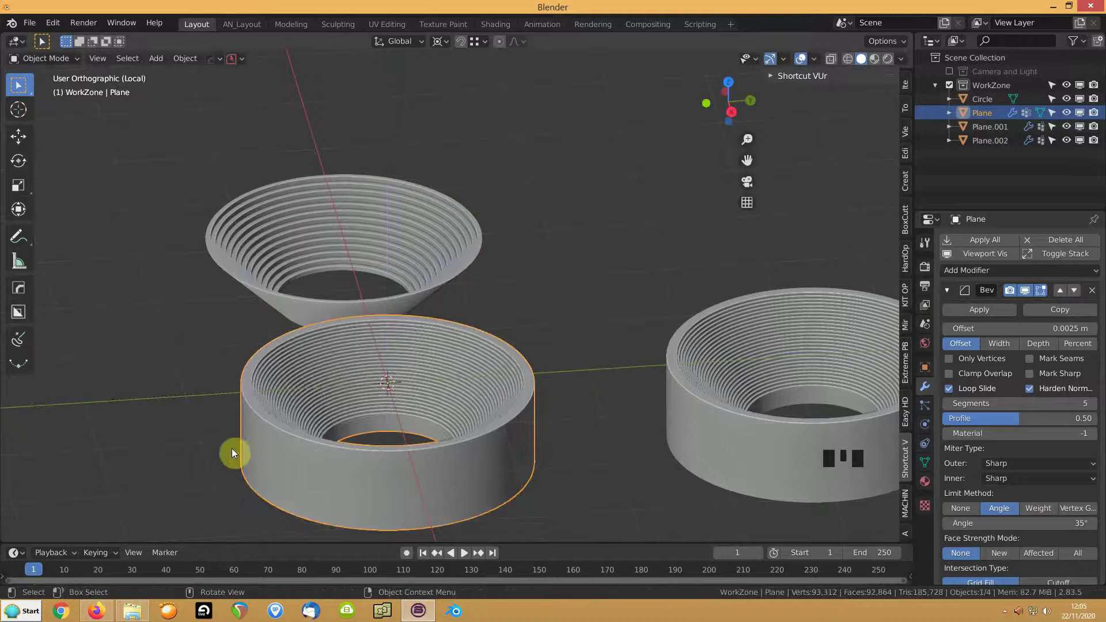
click(258, 299)
Stretch the cone Plane.001 along Z to about 1.31 and isolate its profile in local edit view.
key(s)
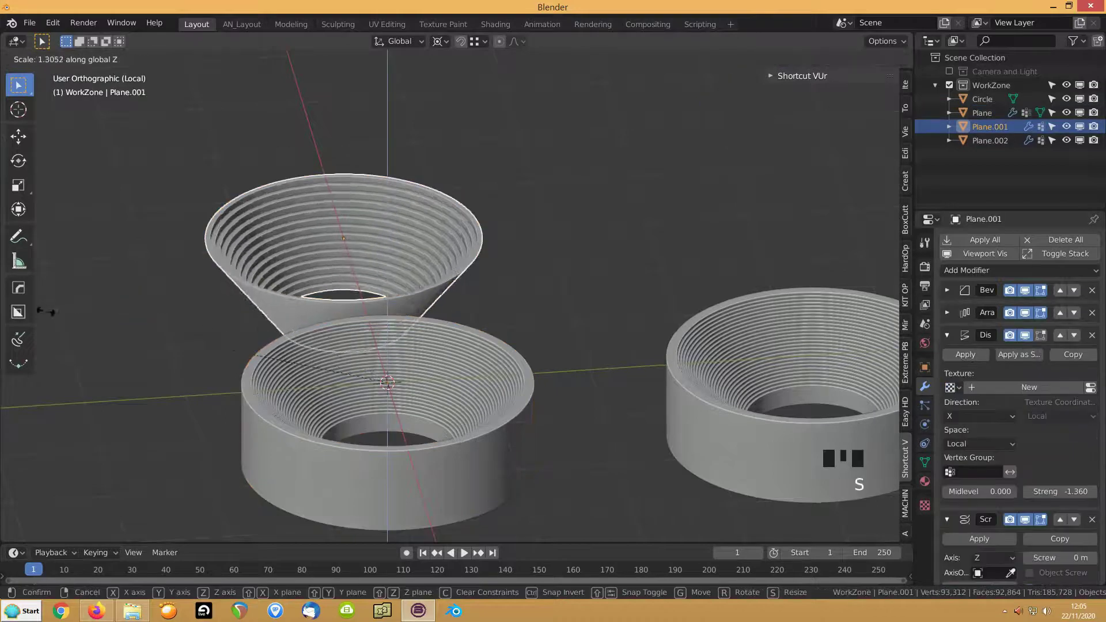
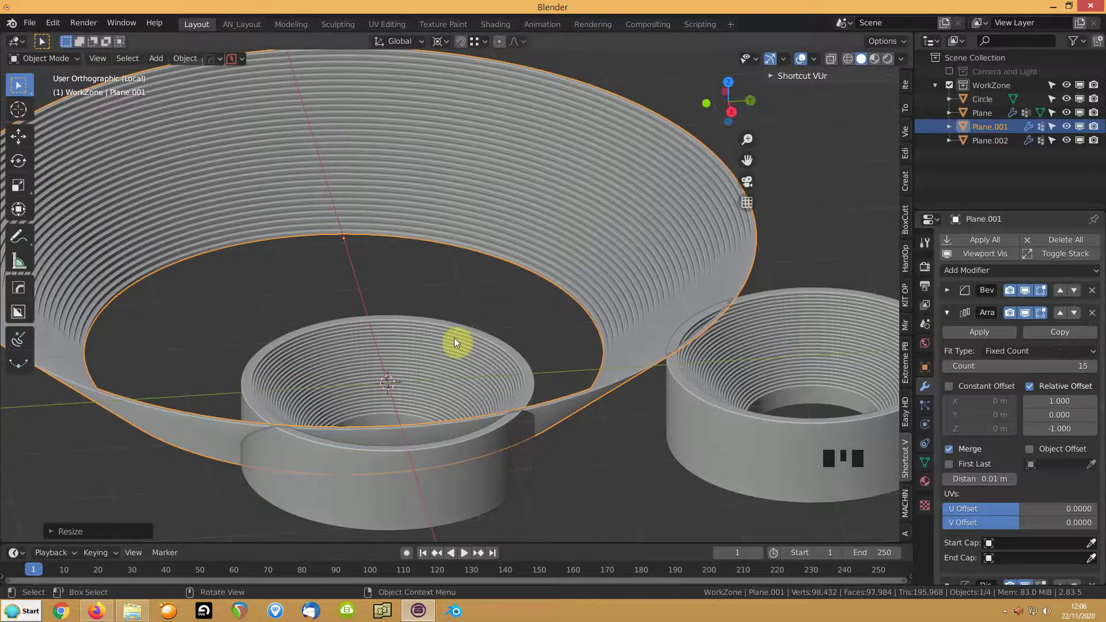
scroll(down, 3)
key(Tab)
scroll(up, 3)
scroll(down, 3)
key(a)
key(KP_Decimal)
scroll(down, 3)
Shift one profile point sideways along X.
drag(393, 339, 489, 356)
click(489, 356)
drag(394, 376, 444, 371)
key(1)
drag(467, 328, 487, 348)
click(487, 348)
key(g)
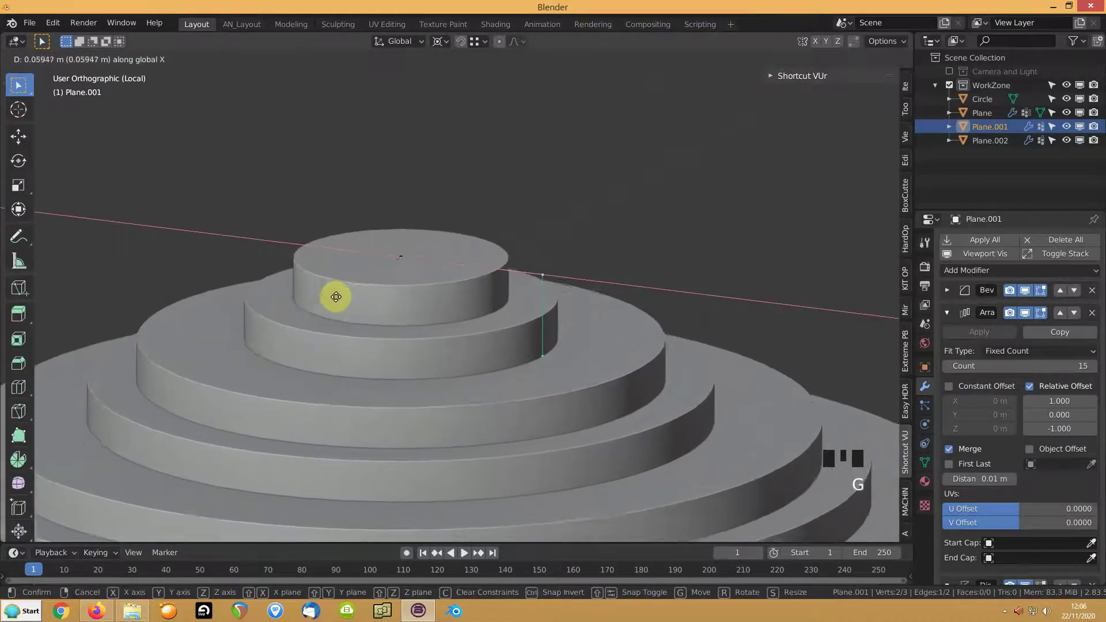
Check the arrayed grooved cone in Object Mode, then reselect a point on the stepped profile.
key(Tab)
scroll(down, 3)
drag(386, 314, 183, 303)
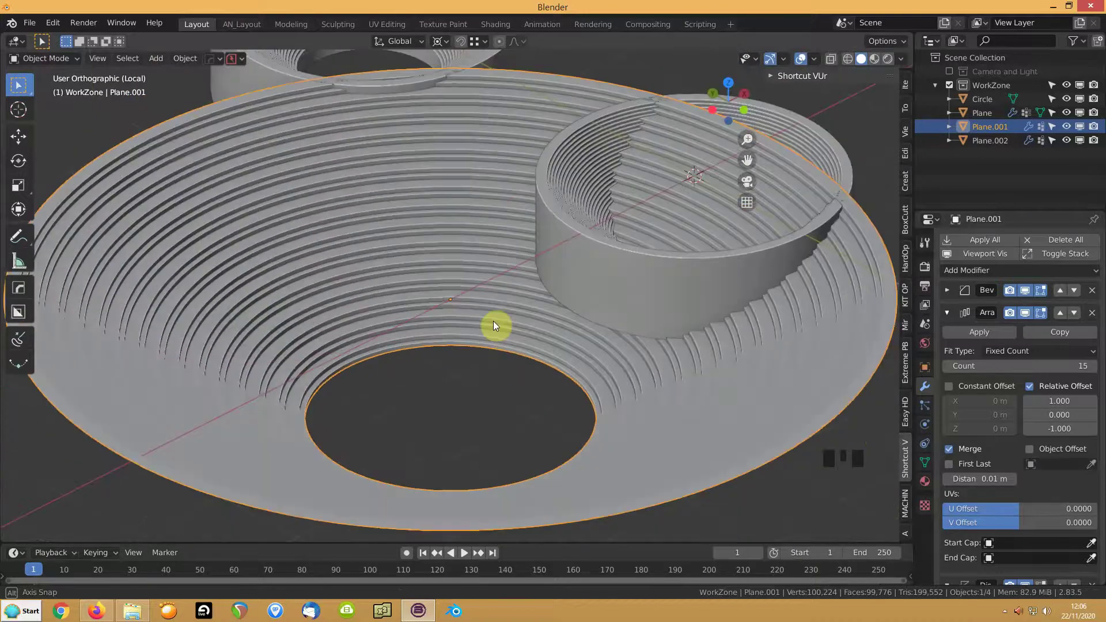
key(Tab)
scroll(up, 3)
drag(488, 317, 486, 276)
click(485, 276)
Try a rounded vertex bevel on the profile steps and undo it.
scroll(up, 3)
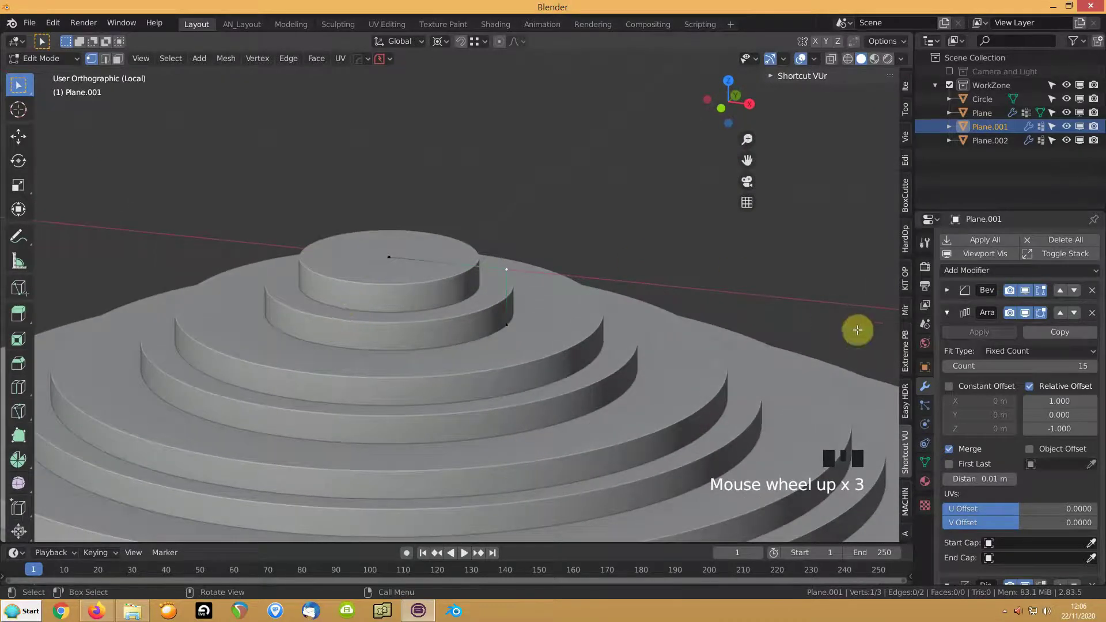
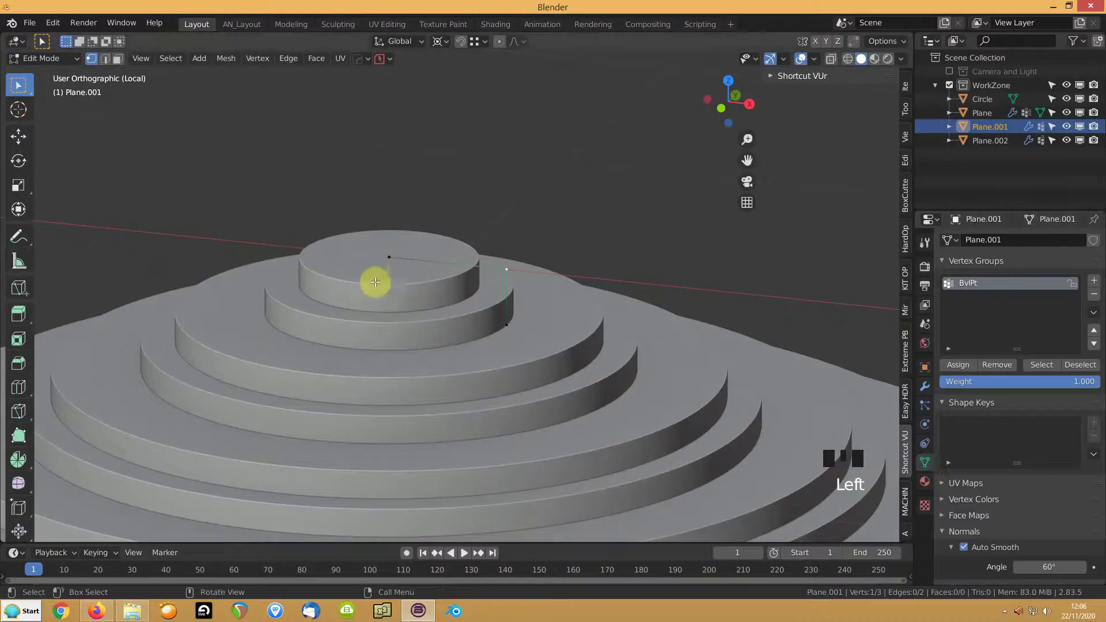
key(ctrl+shift+b)
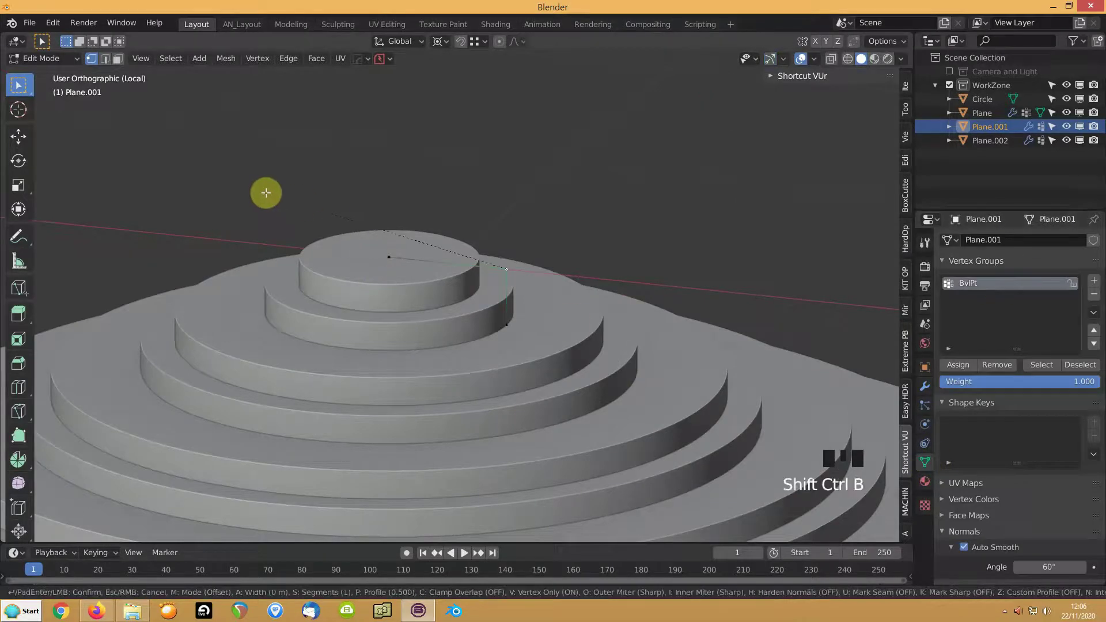
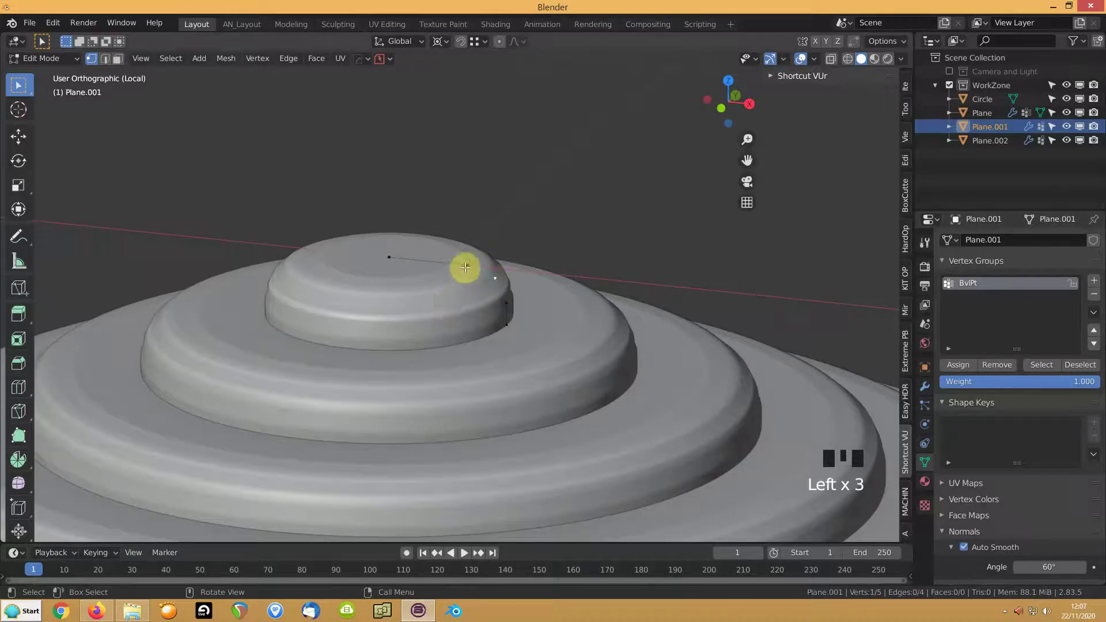
key(ctrl+z)
key(ctrl+z)
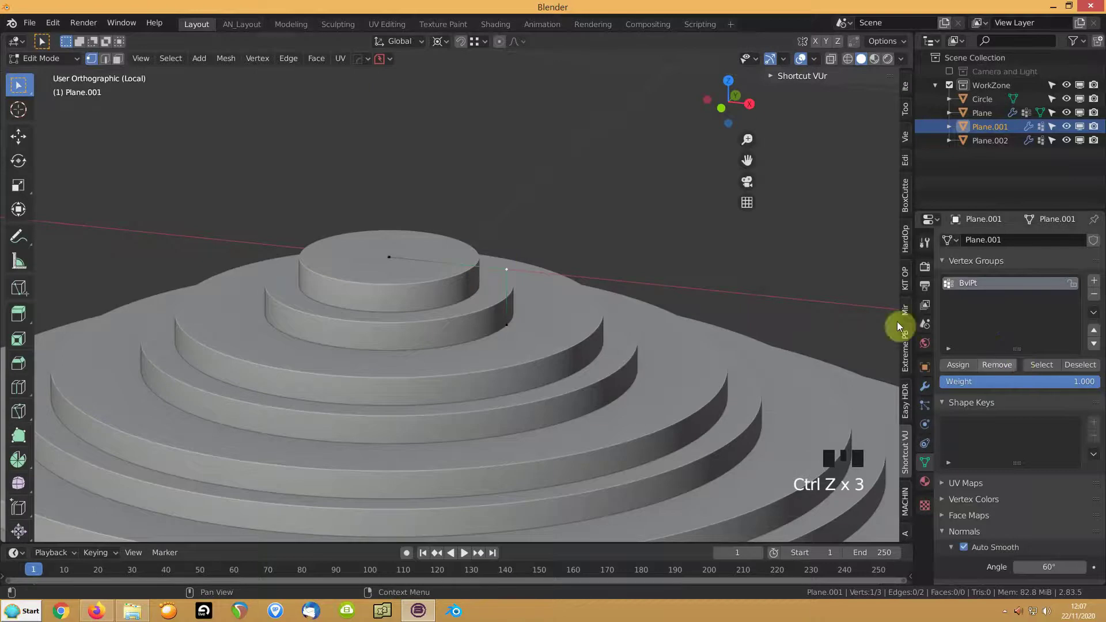
Raise the top step's profile point along Z for a taller ring.
drag(470, 269, 454, 270)
click(476, 298)
key(g)
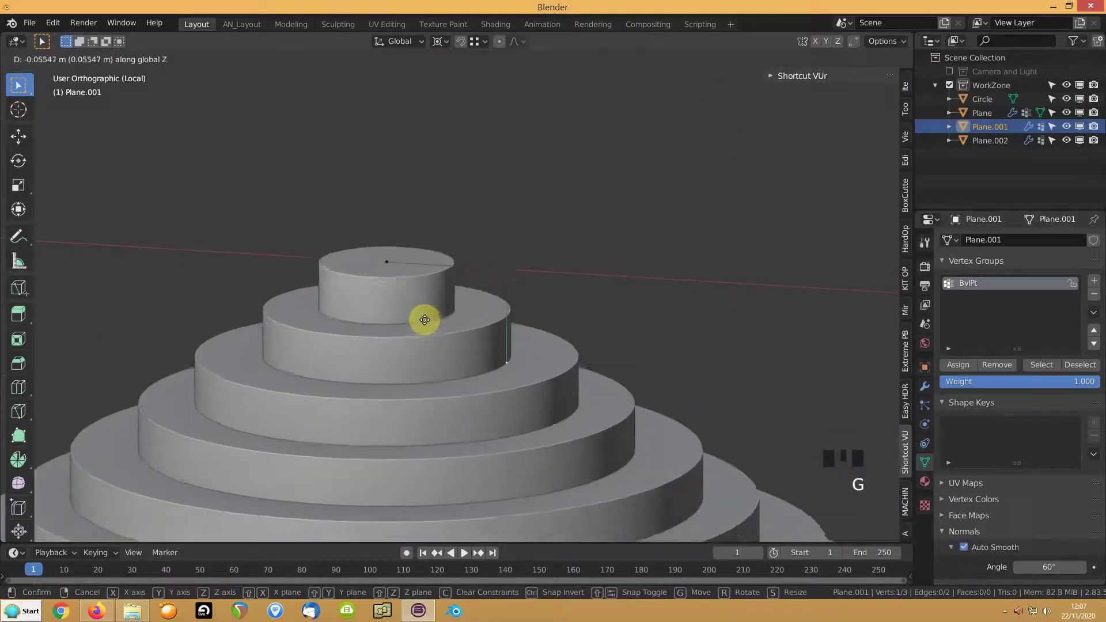
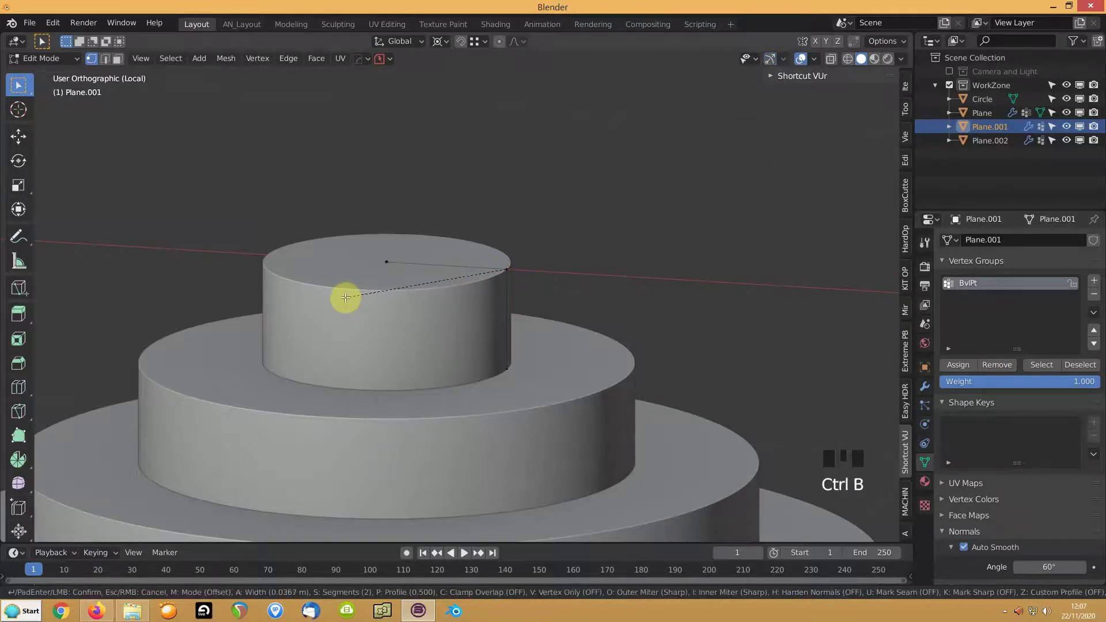
Cancel a second bevel attempt and move the top step's point inward for a narrower flat-topped ring.
key(ctrl+shift+b)
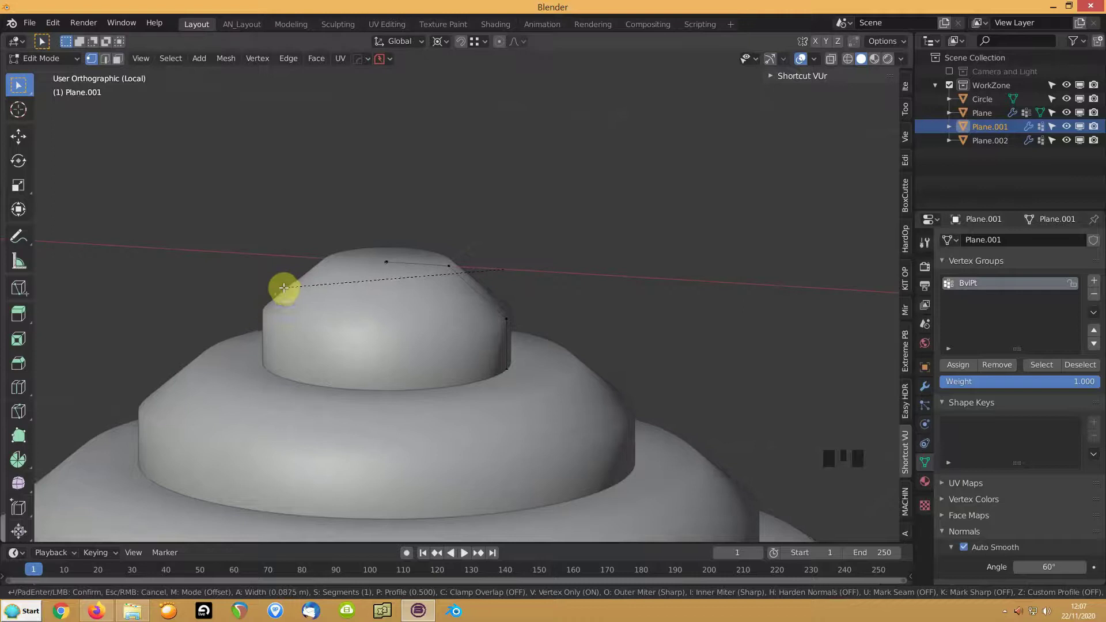
click(472, 287)
click(440, 261)
right_click(469, 222)
click(469, 291)
key(g)
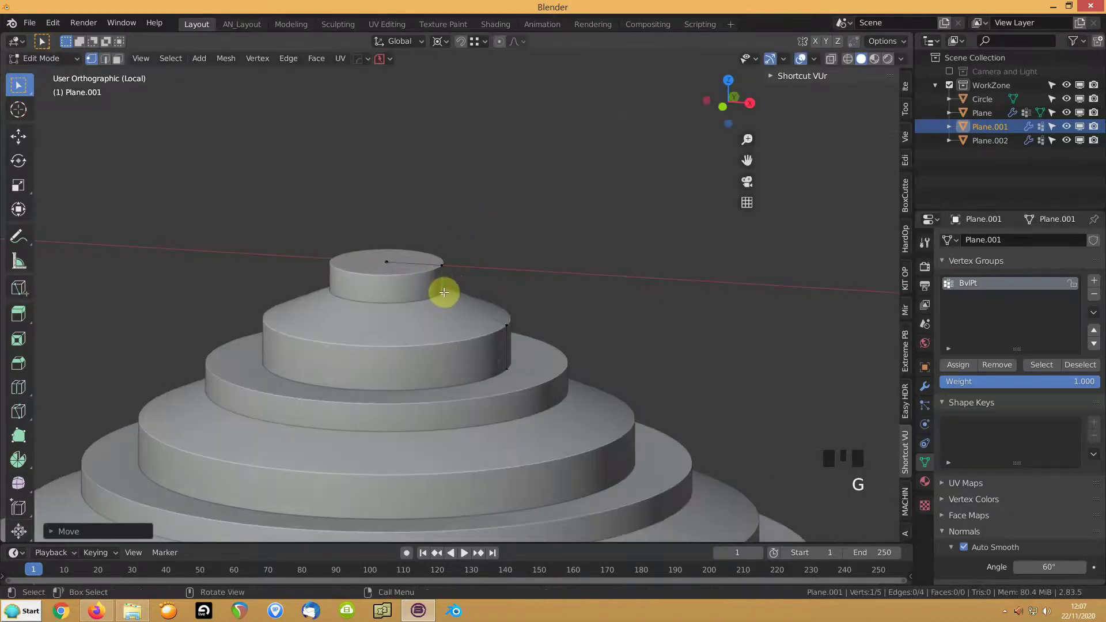
key(g)
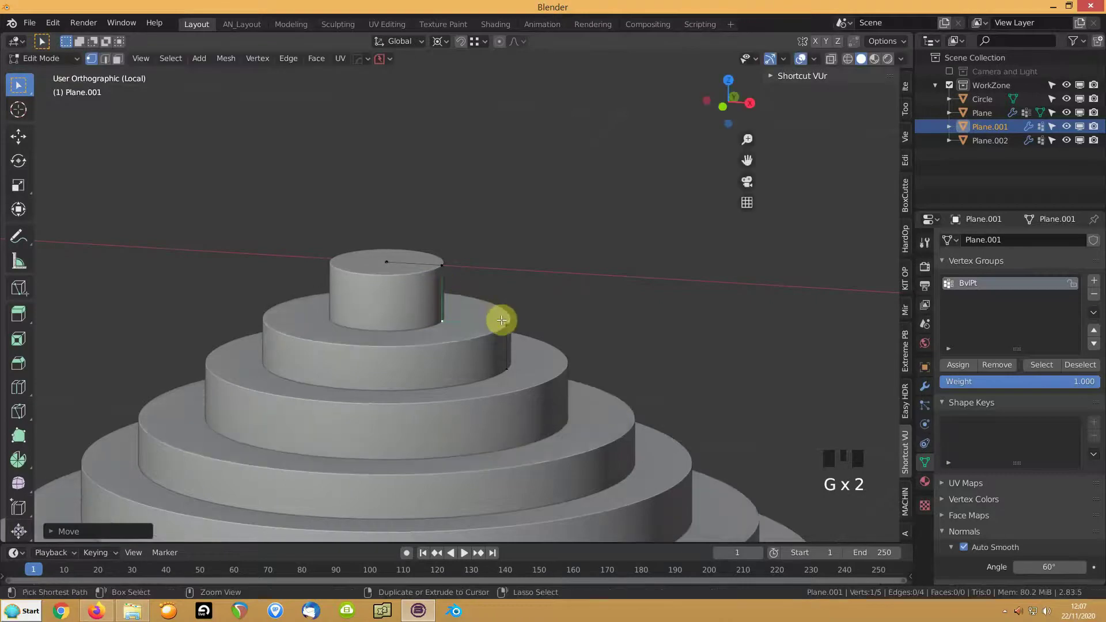
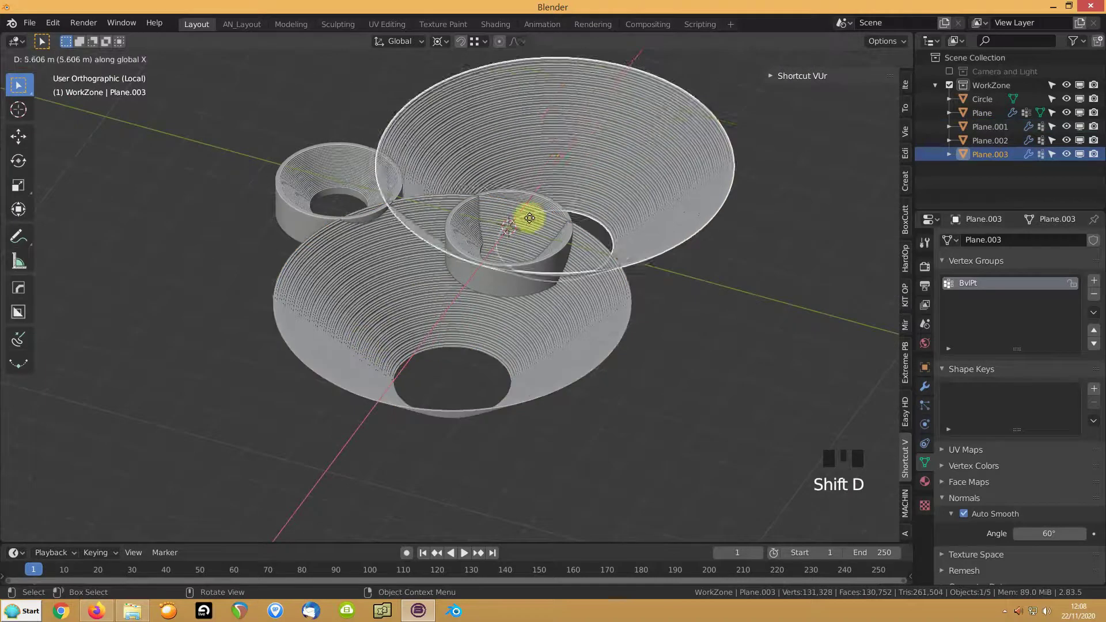
Place the duplicated cone, apply Visual Geometry to Mesh and merge its 1920 overlapping vertices.
click(385, 350)
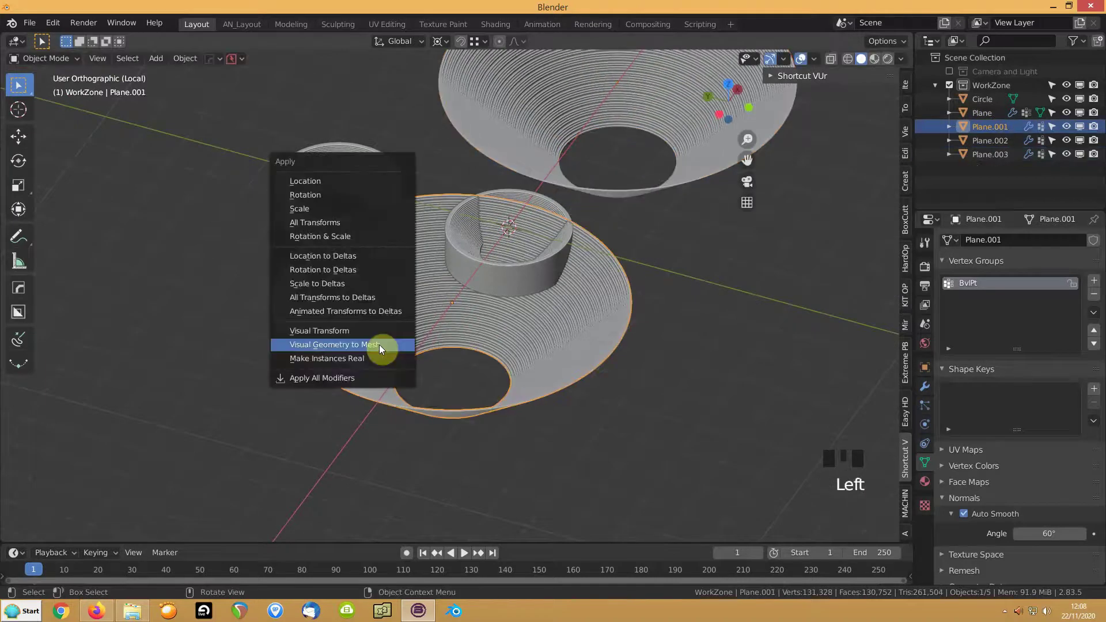
key(ctrl+a)
scroll(up, 3)
key(Tab)
key(a)
key(m)
scroll(up, 3)
scroll(up, 3)
click(187, 264)
Delete a stray object, then duplicate the cone as Plane.003 and move it along X.
key(Tab)
key(Delete)
click(616, 98)
key(shift+d)
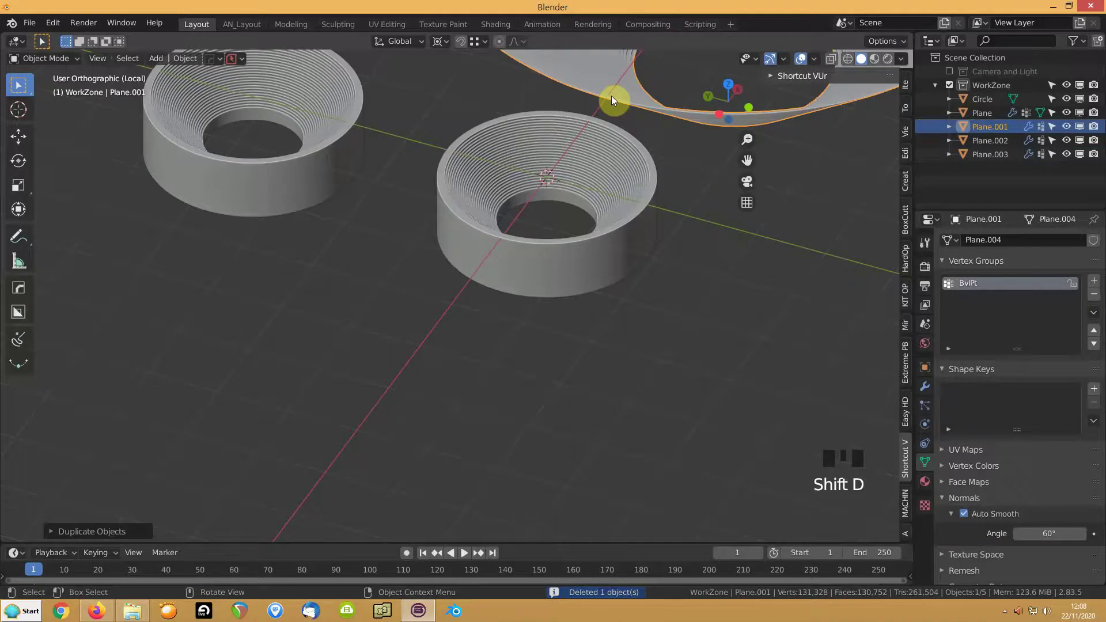
key(g)
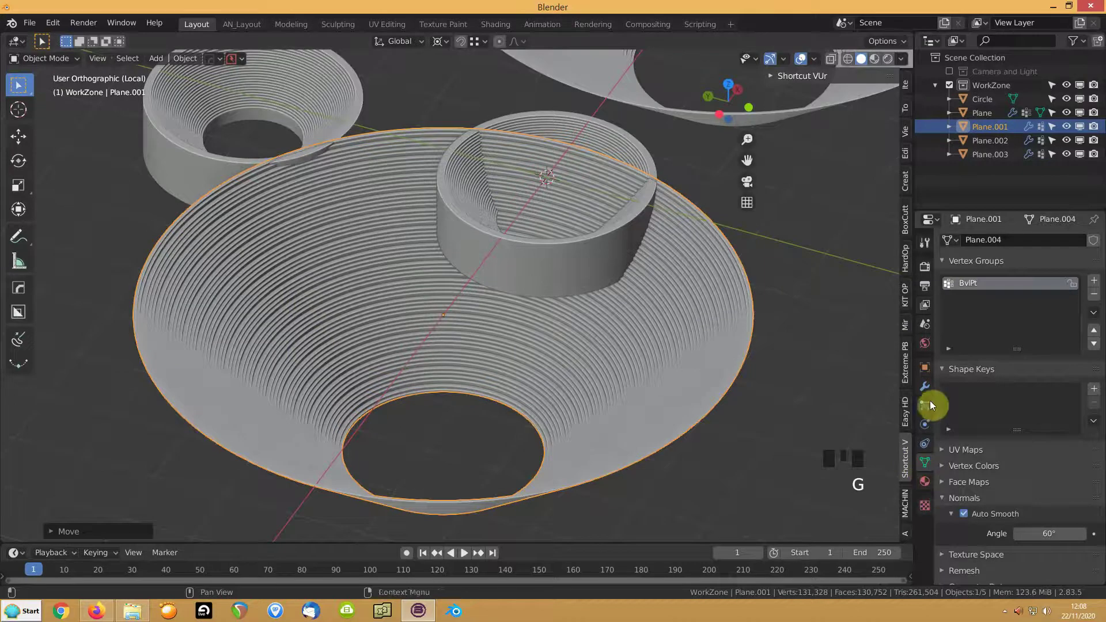
Add a Weld modifier to the cone and place a duplicate Plane.004 off to the right.
click(926, 394)
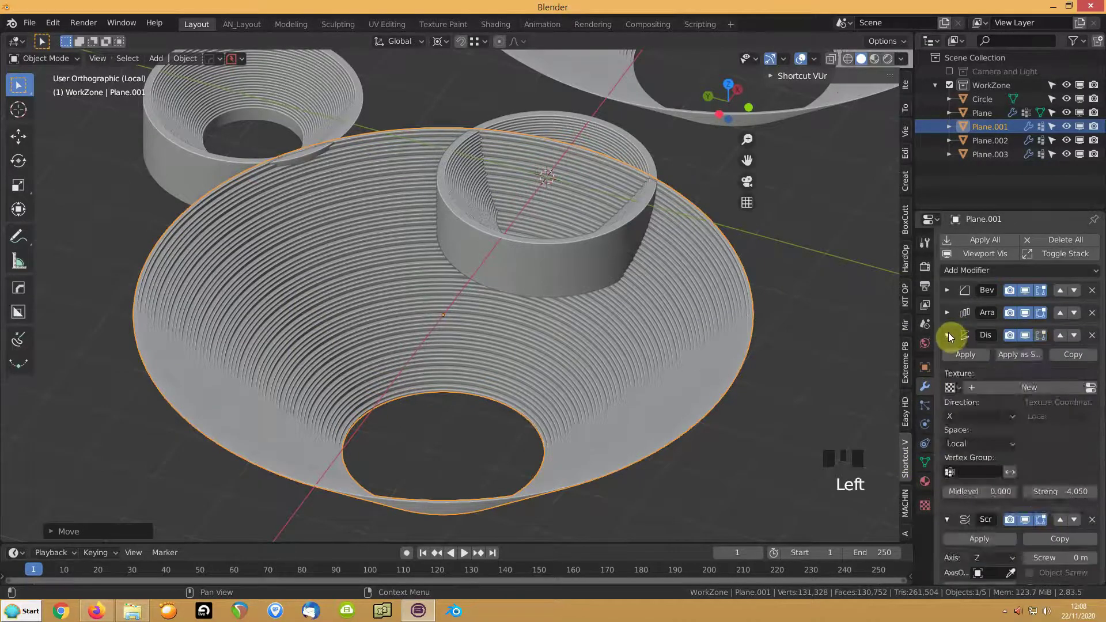
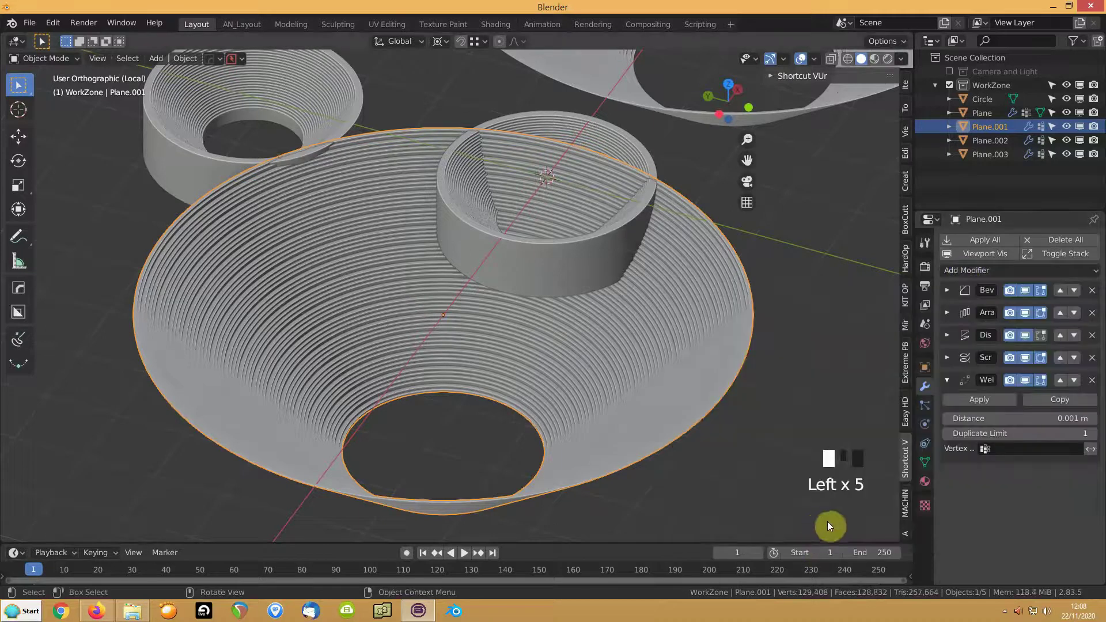
scroll(down, 3)
scroll(down, 3)
scroll(down, 3)
key(shift+d)
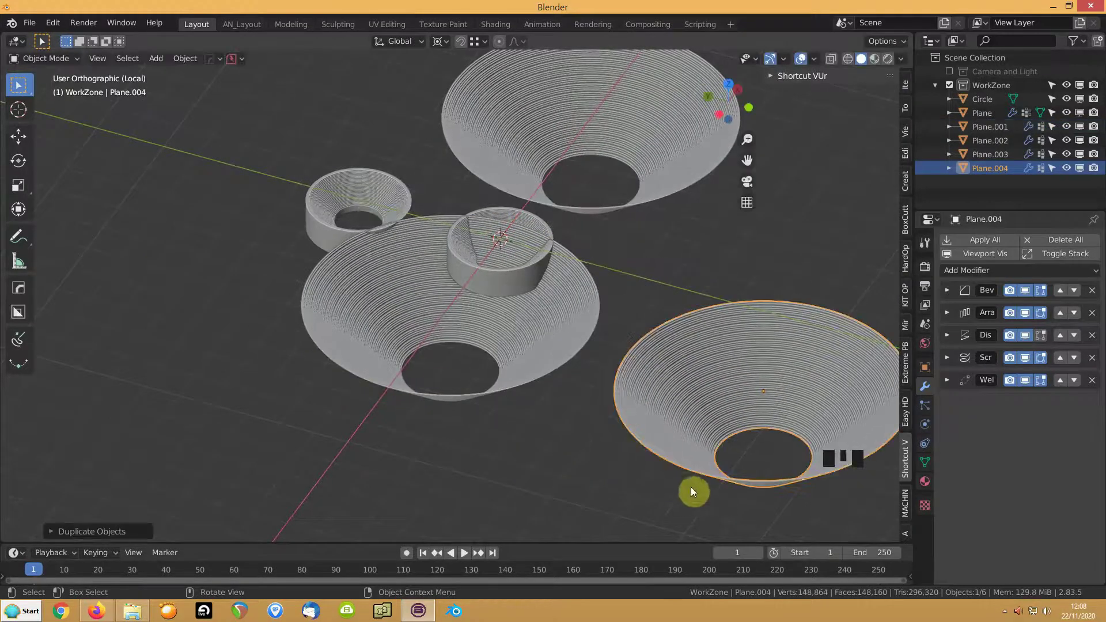
click(435, 394)
scroll(up, 3)
Apply the cone's modifiers as real geometry and merge its vertices by distance (none removed).
key(ctrl+a)
key(Tab)
key(a)
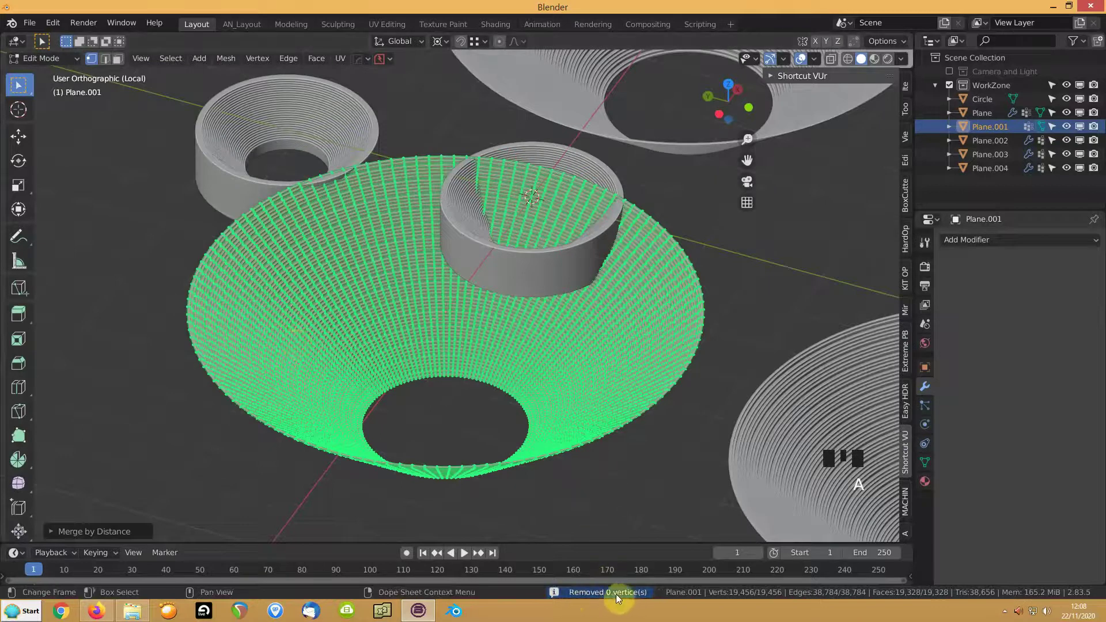
key(Tab)
Select the converted cone and shift it about 3.98 m along X beside its duplicate.
scroll(up, 3)
scroll(up, 3)
drag(829, 459, 619, 417)
drag(619, 417, 349, 317)
click(349, 317)
scroll(down, 3)
drag(325, 309, 258, 290)
key(g)
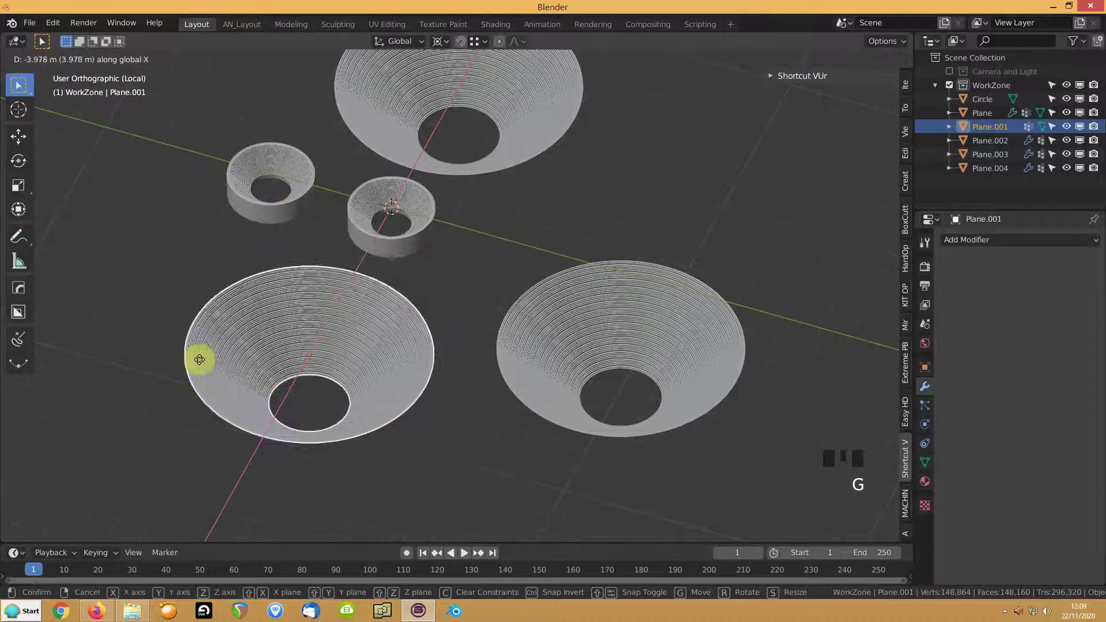